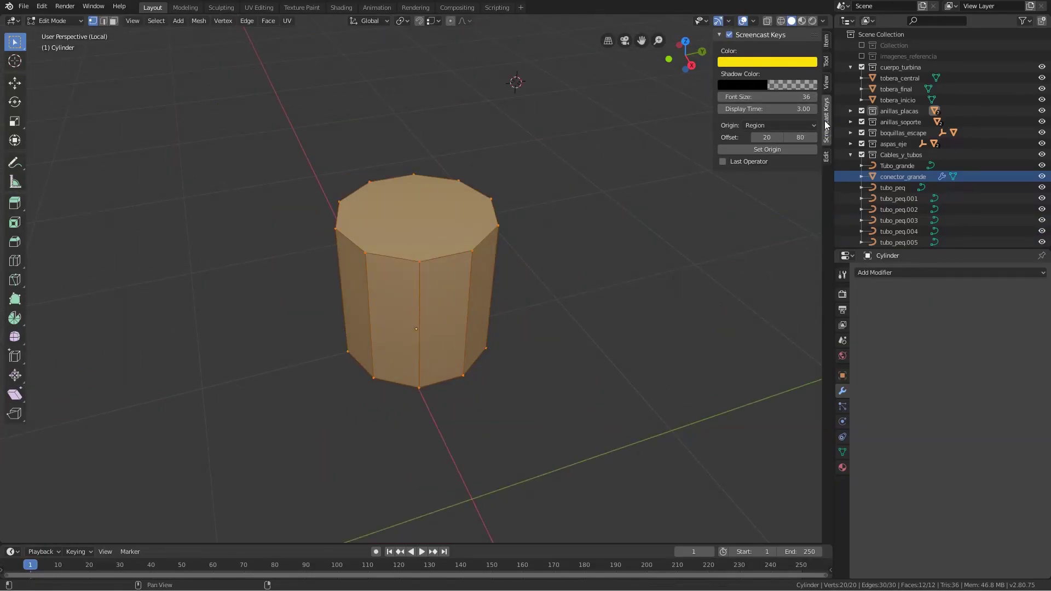
Check the connector cylinder against the whole turbine in local view, then view the finished reference connector
left_click(828, 125)
left_click(402, 212)
key("KP_Divide")
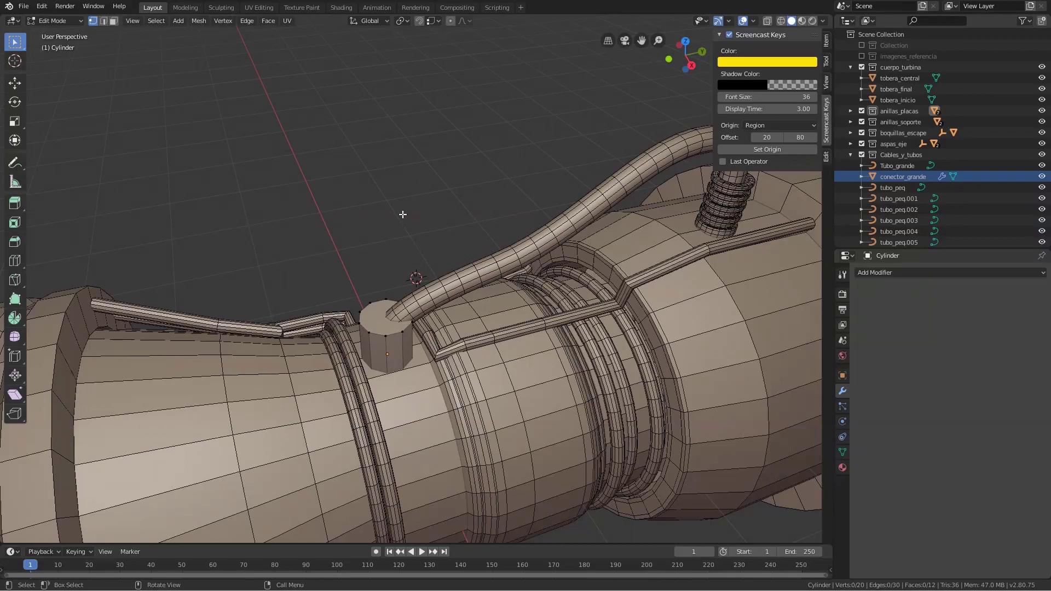
key("KP_Divide")
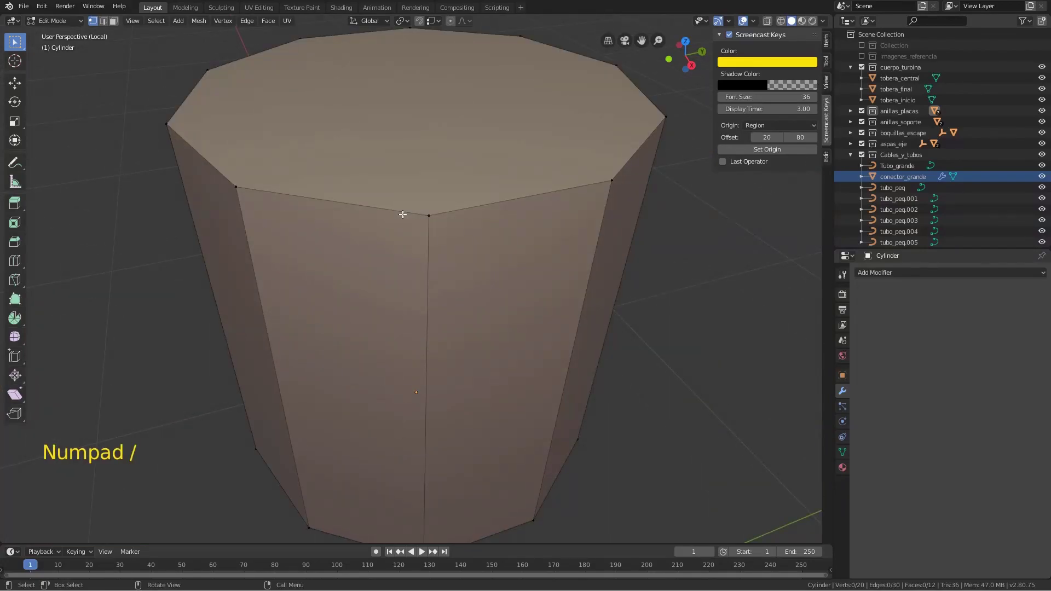
scroll("down", 3)
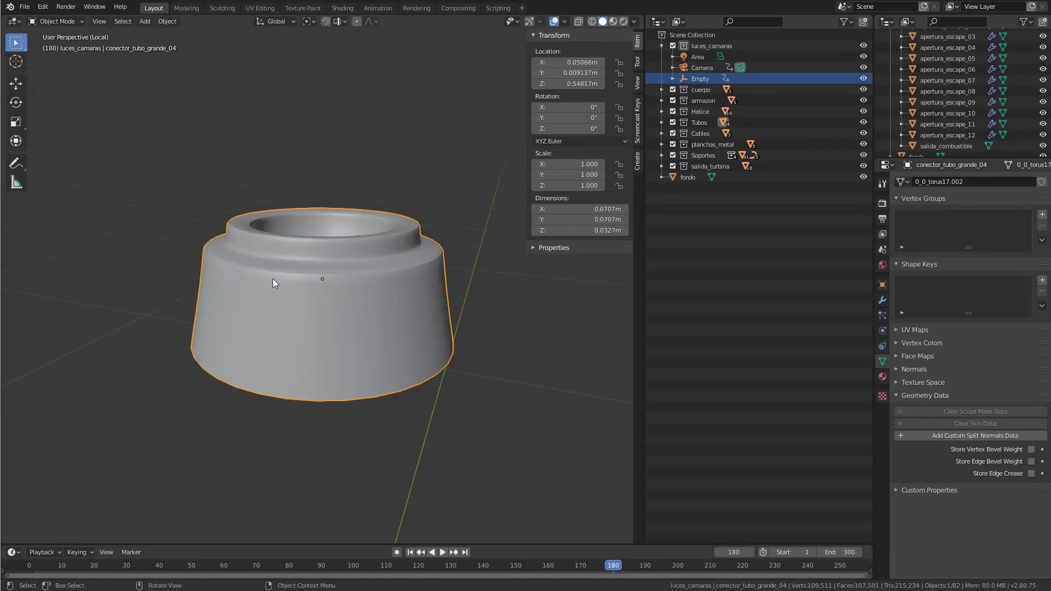
View the connector cylinder straight from the side (numpad 3) ready to taper its top
scroll("down", 3)
key("KP_3")
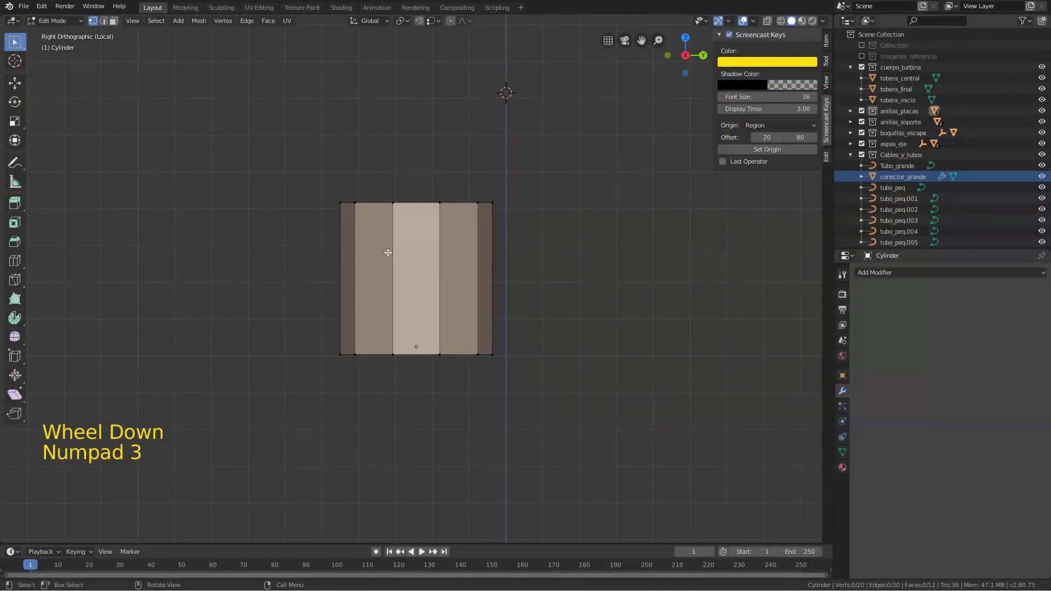
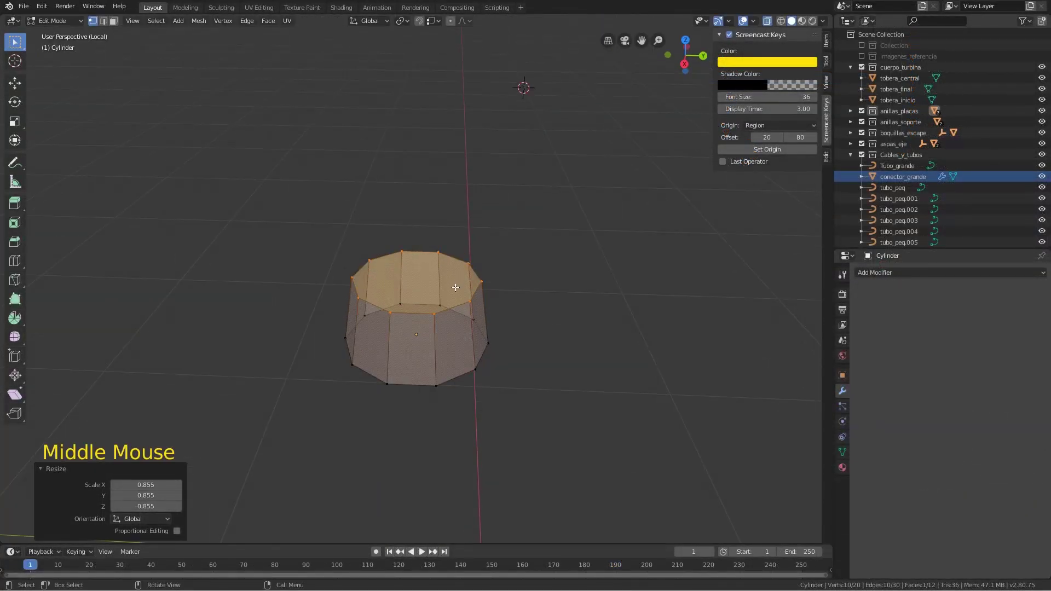
In face select mode, pick the cylinder's top face and start a slight inset on it
key("F3")
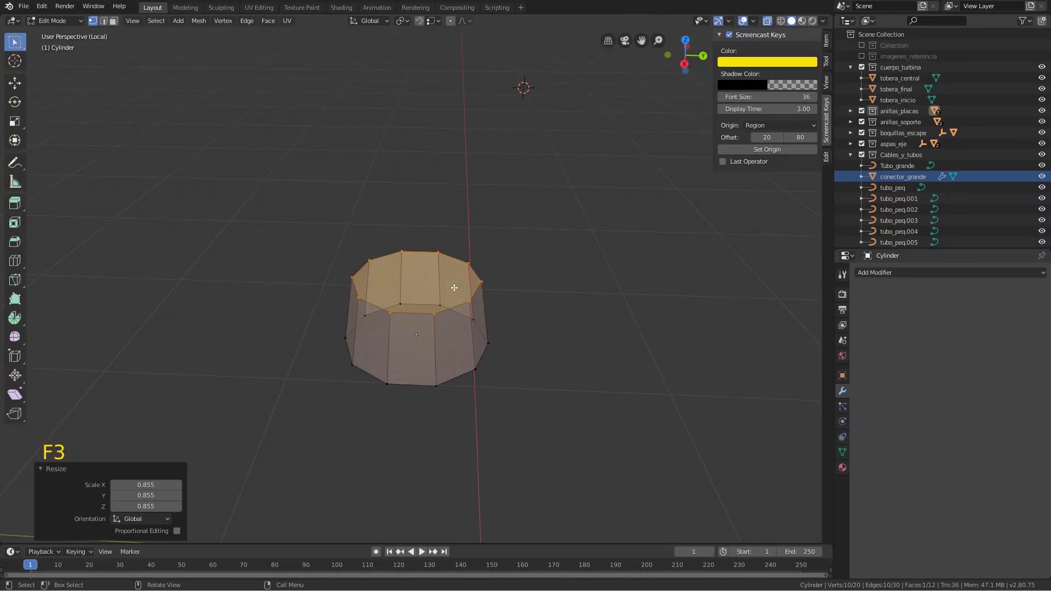
key("3")
left_click(416, 278)
left_click(411, 292)
key("KP_Decimal")
scroll("down", 3)
middle_click(418, 256)
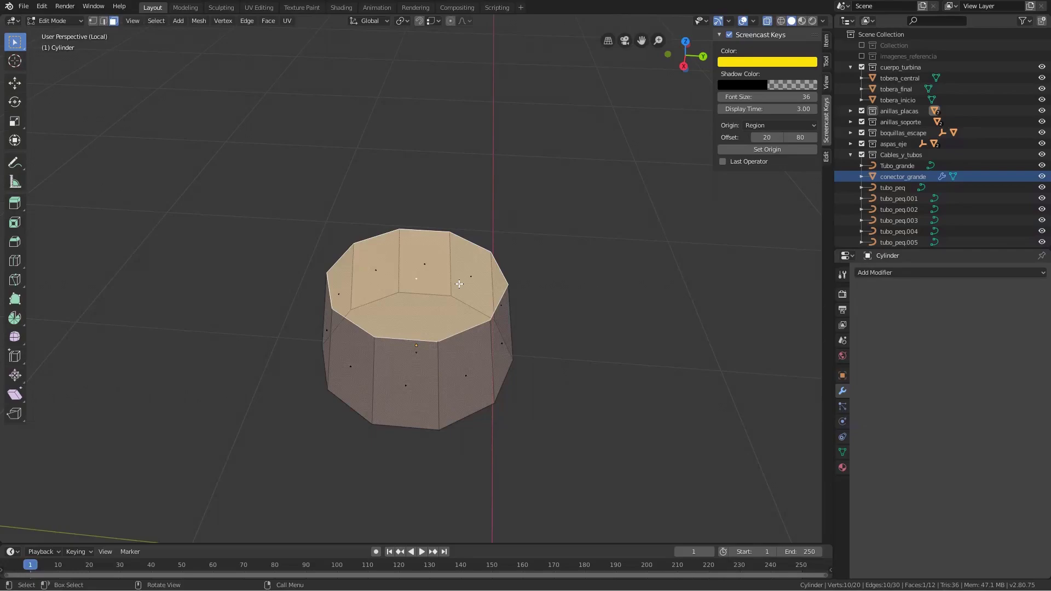
Undo the cancelled inset, select the inner top face and raise it into a stepped collar
key("ctrl+z")
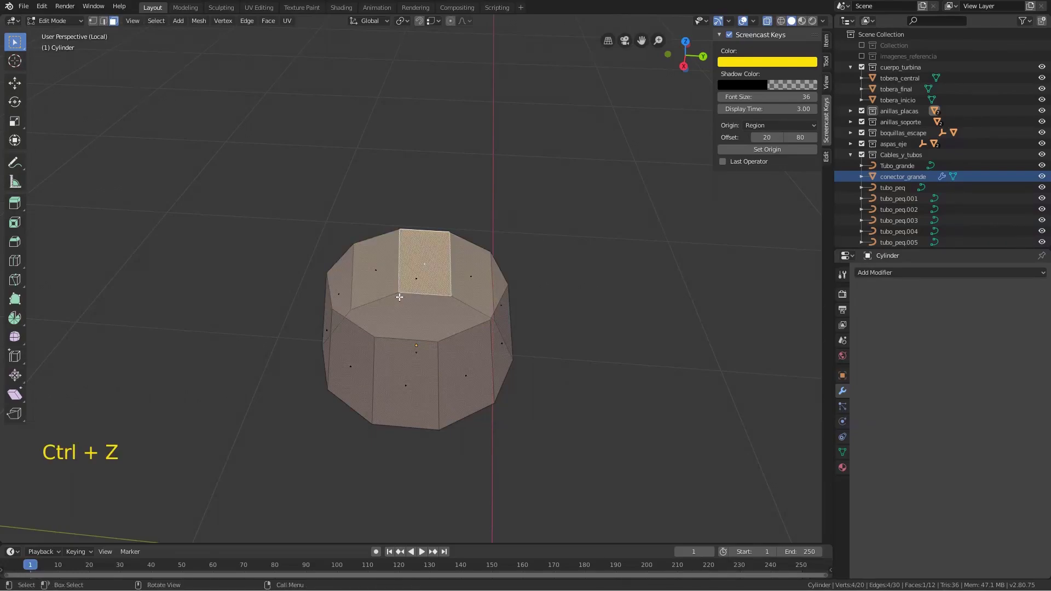
left_click(398, 296)
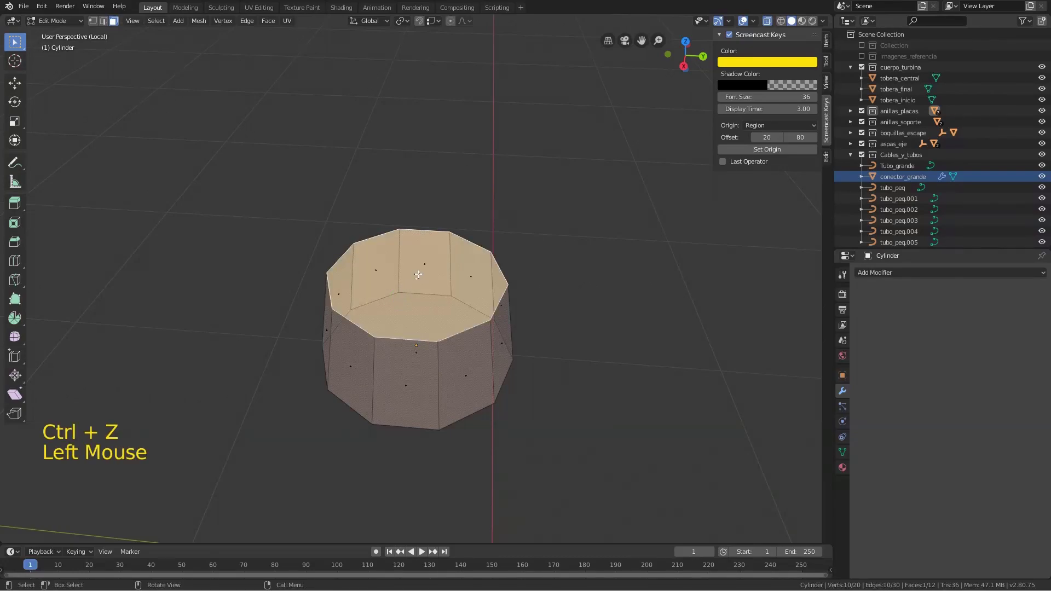
middle_click(419, 282)
scroll("down", 3)
scroll("up", 3)
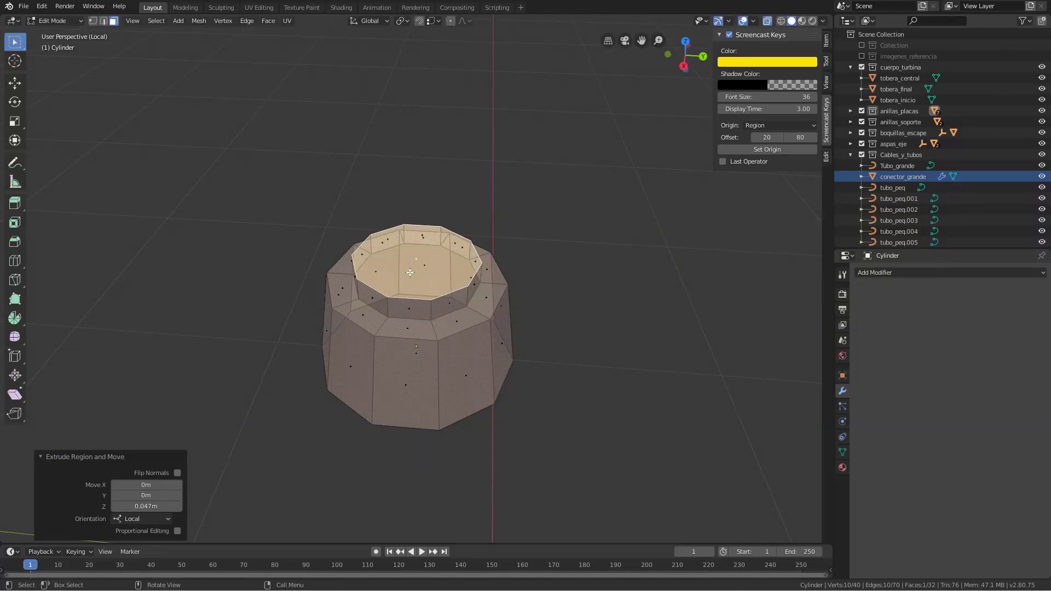
key("s")
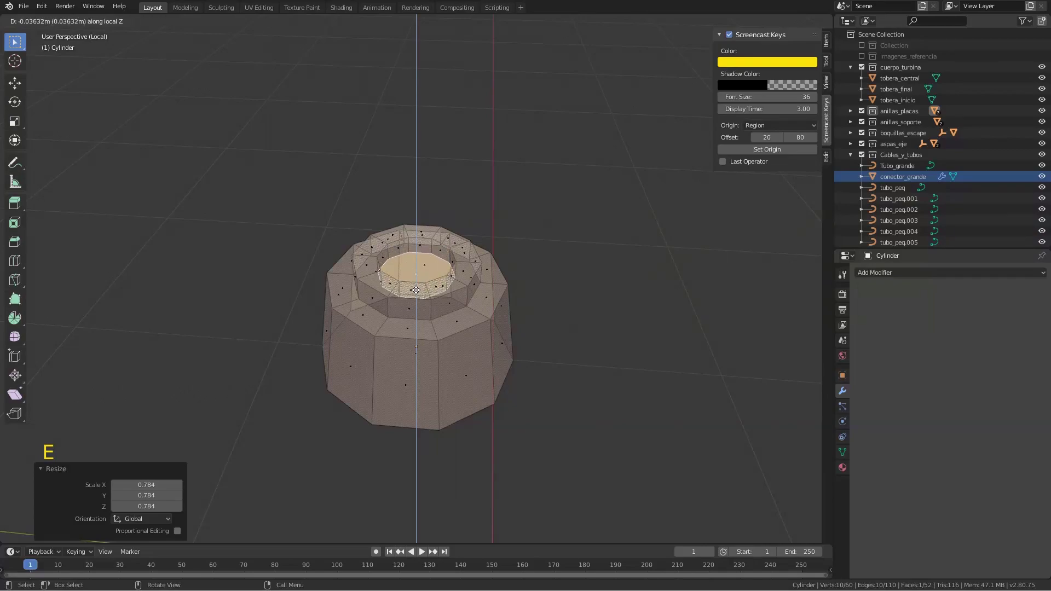
Push the inner face down into a sunken opening, then leave edit mode and local view to see it on the turbine
key("alt+z")
middle_click(424, 294)
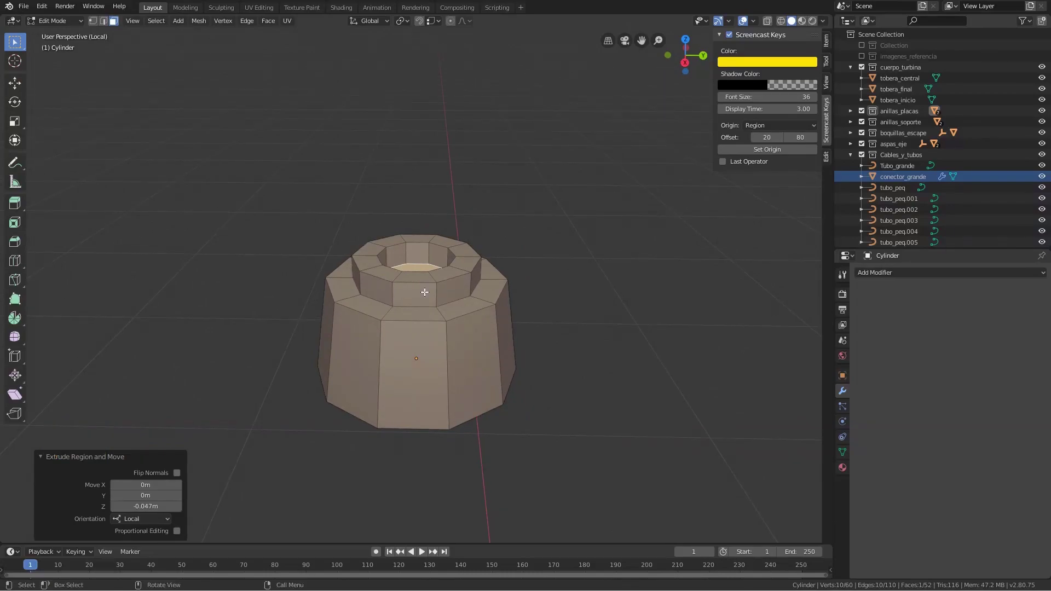
key("KP_Divide")
key("Tab")
key("KP_Decimal")
scroll("down", 3)
Select the whole connector mesh in Edit Mode and scale it up around the large pipe's base
middle_click(507, 280)
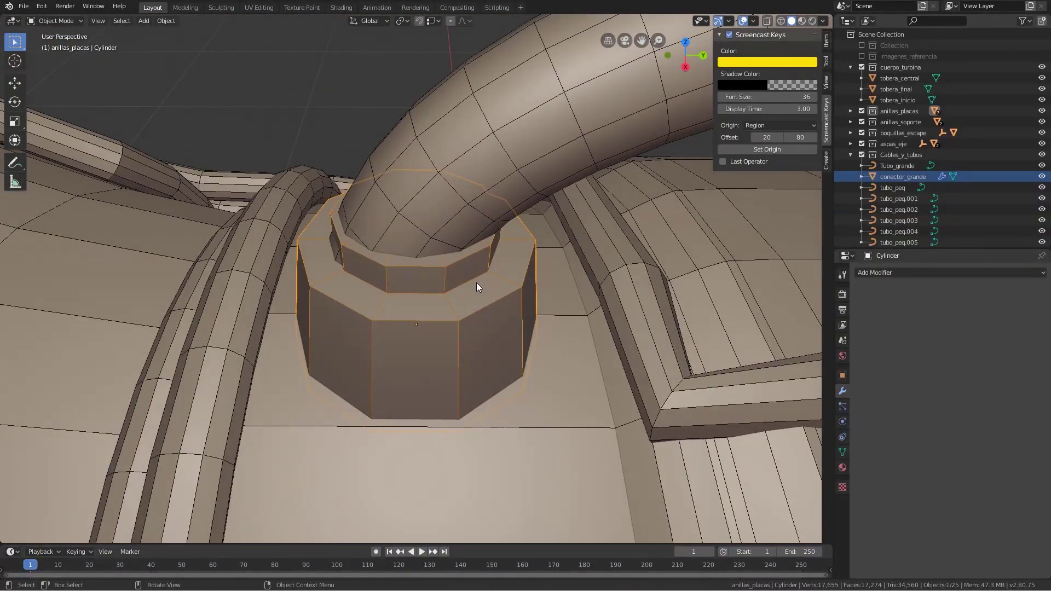
key("a")
left_click(477, 287)
key("a")
key("Tab")
left_click(470, 282)
key("a")
key("s")
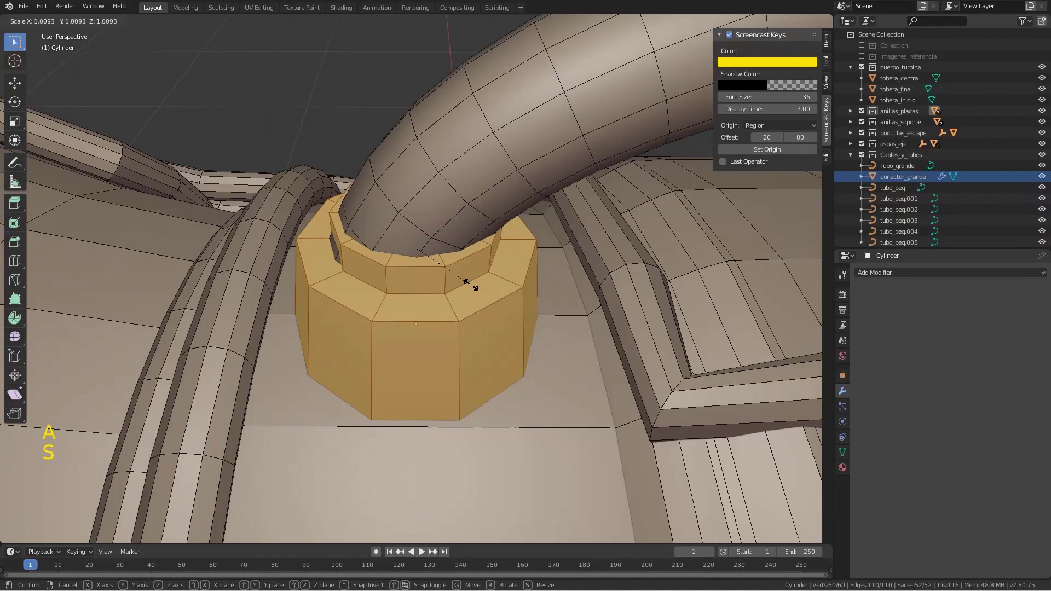
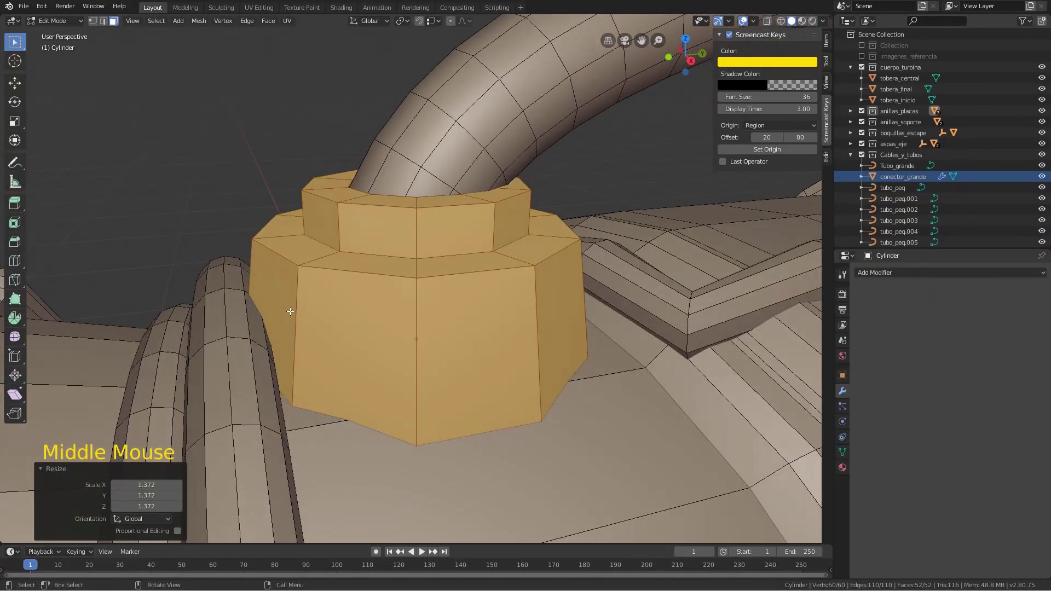
scroll("down", 3)
middle_click(395, 312)
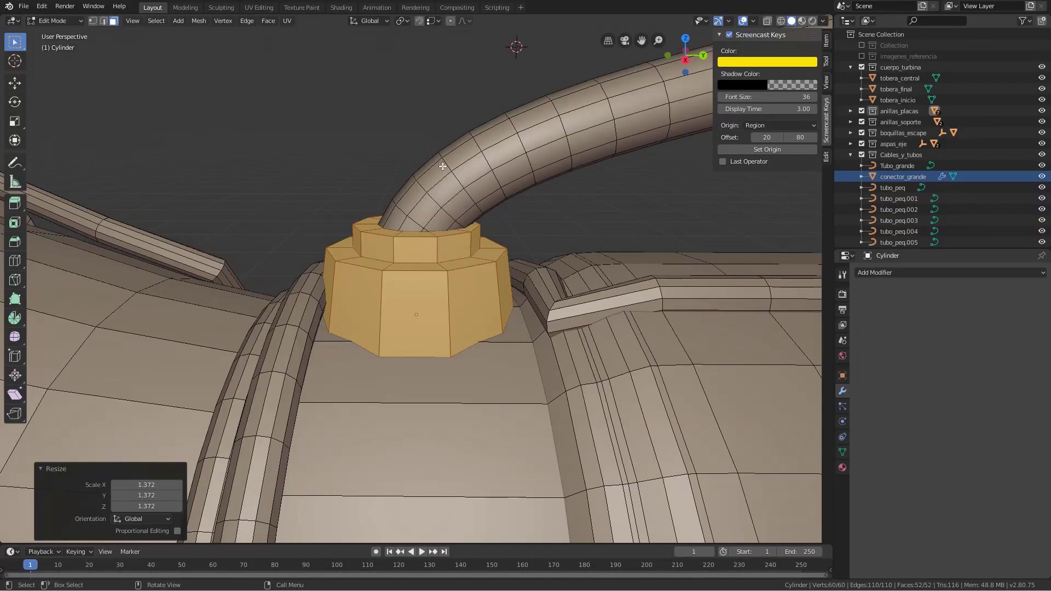
From side view, move the connector down onto the turbine body and adjust its base to sit snugly
key("KP_3")
key("Tab")
key("g")
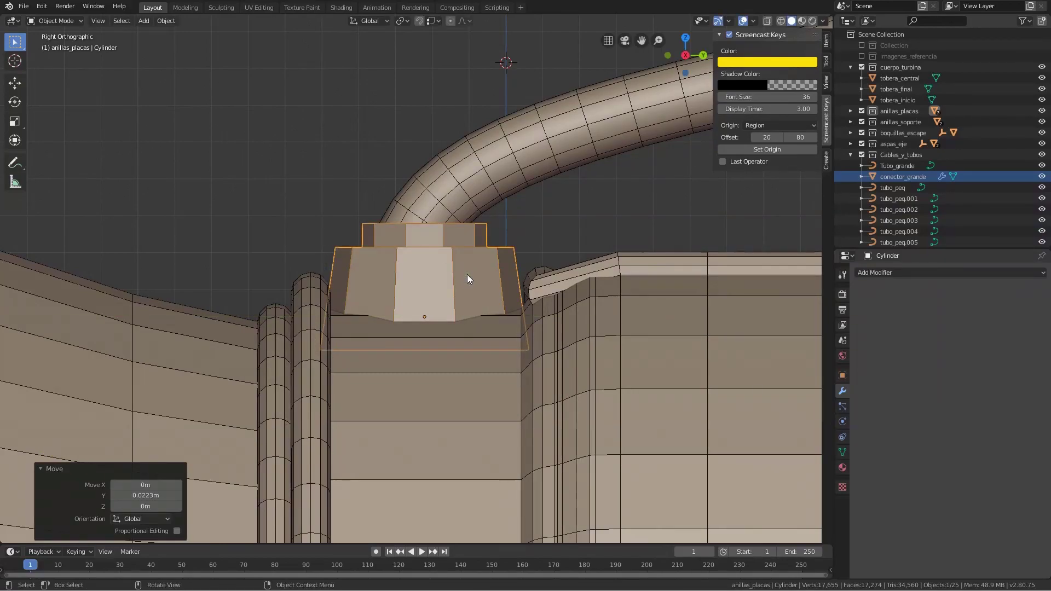
key("g")
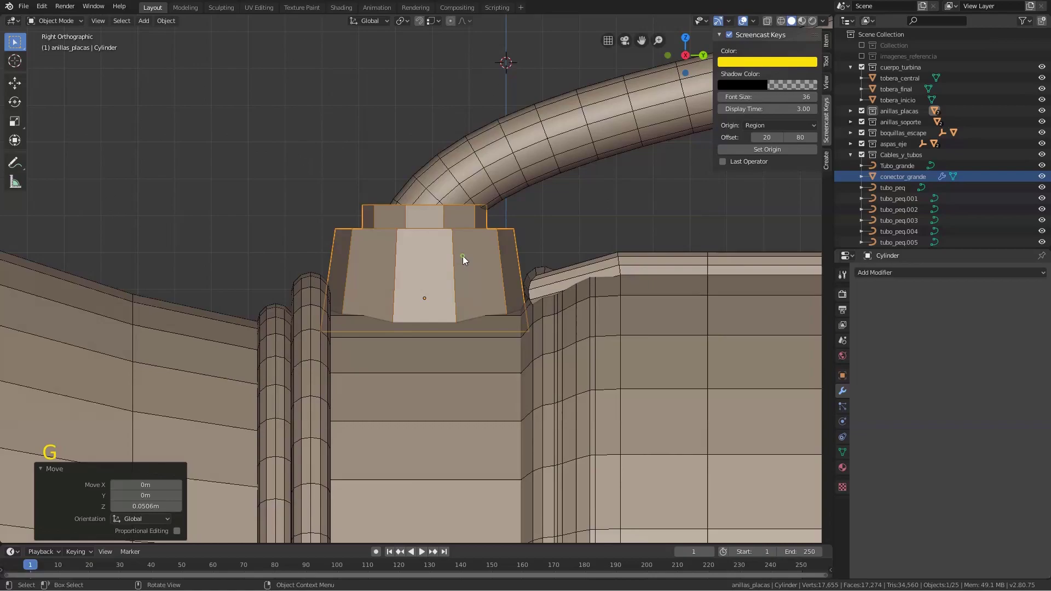
key("Tab")
key("s")
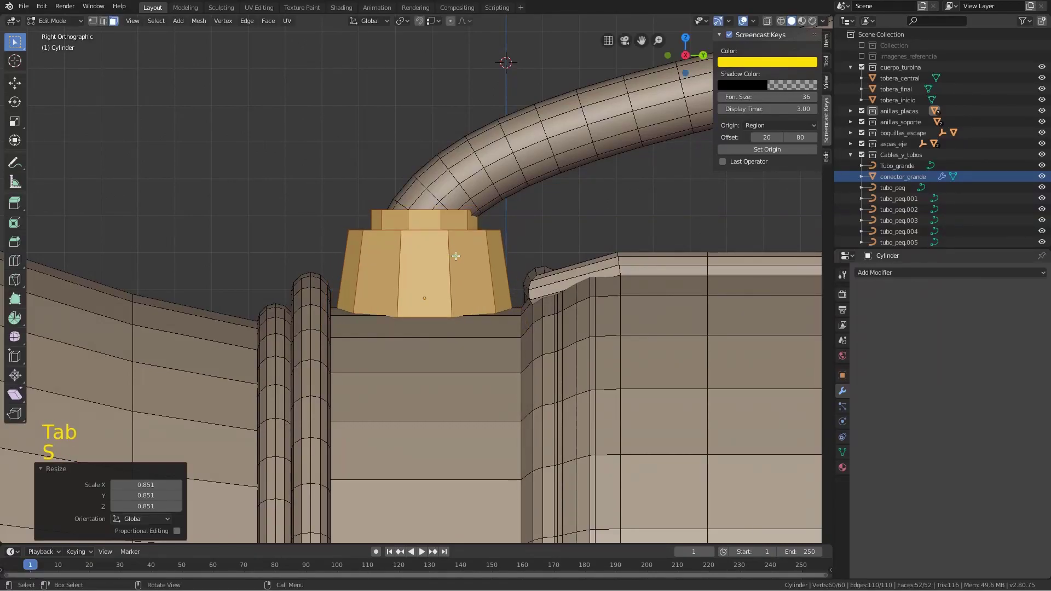
key("Tab")
Edit Tubo_grande's curve points so the pipe's bend sits directly above the connector opening
left_click(491, 156)
key("Tab")
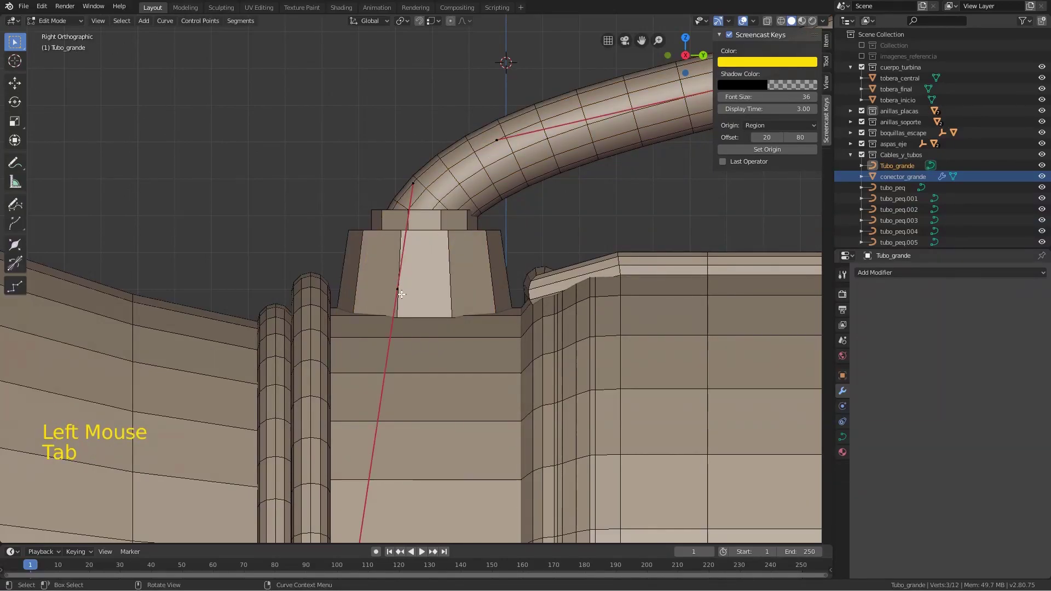
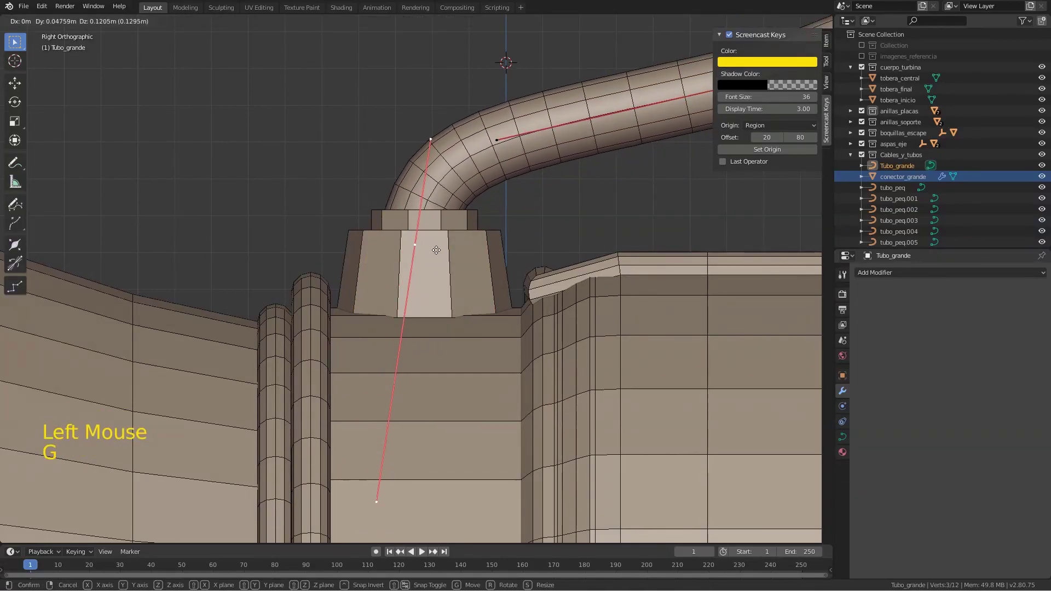
left_click(439, 131)
key("g")
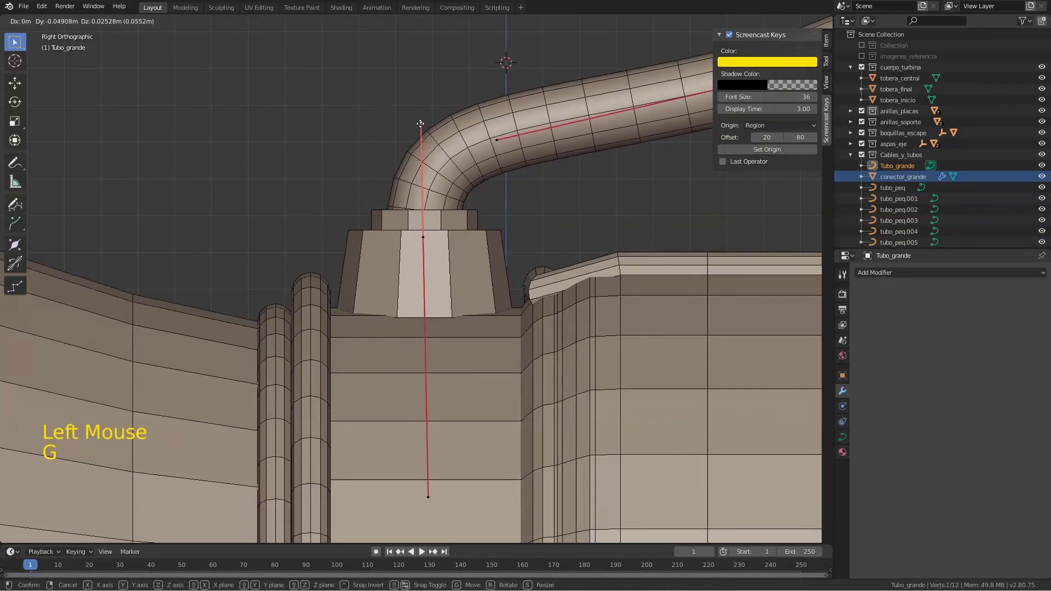
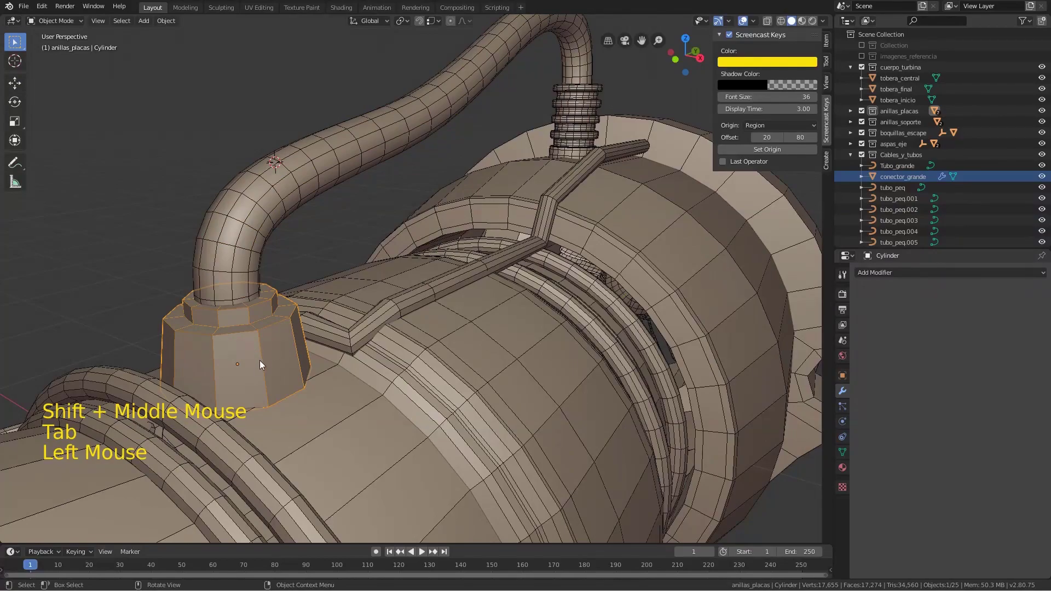
Isolate the connector and add a Subdivision modifier (Ctrl+1) to round its shape
key("KP_Divide")
scroll("down", 3)
middle_click(410, 286)
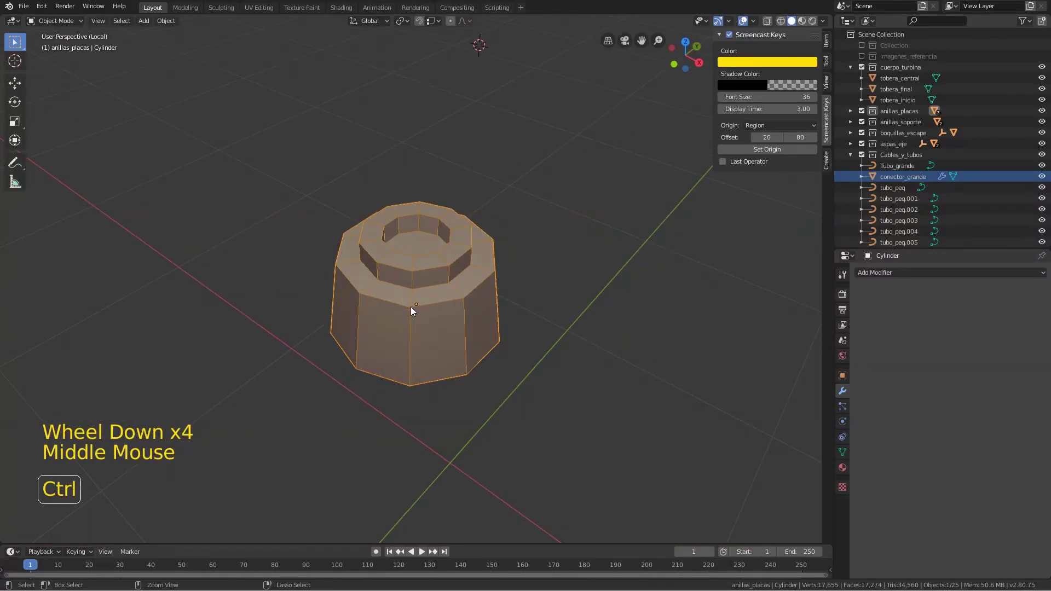
key("ctrl+1")
middle_click(522, 332)
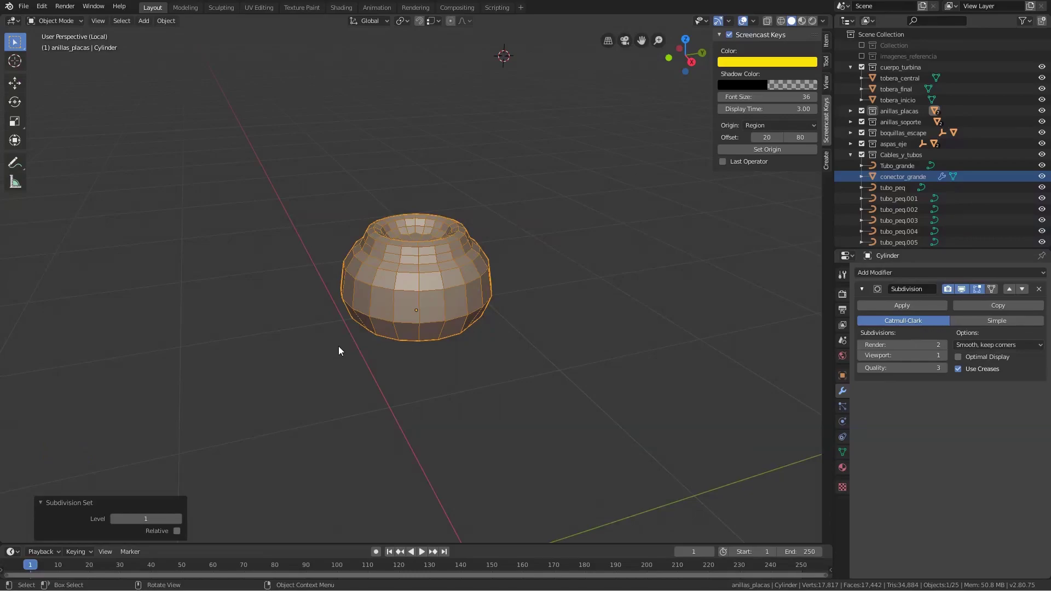
In Edit Mode, select edges along the connector's bottom rim, then return to Object Mode
key("Tab")
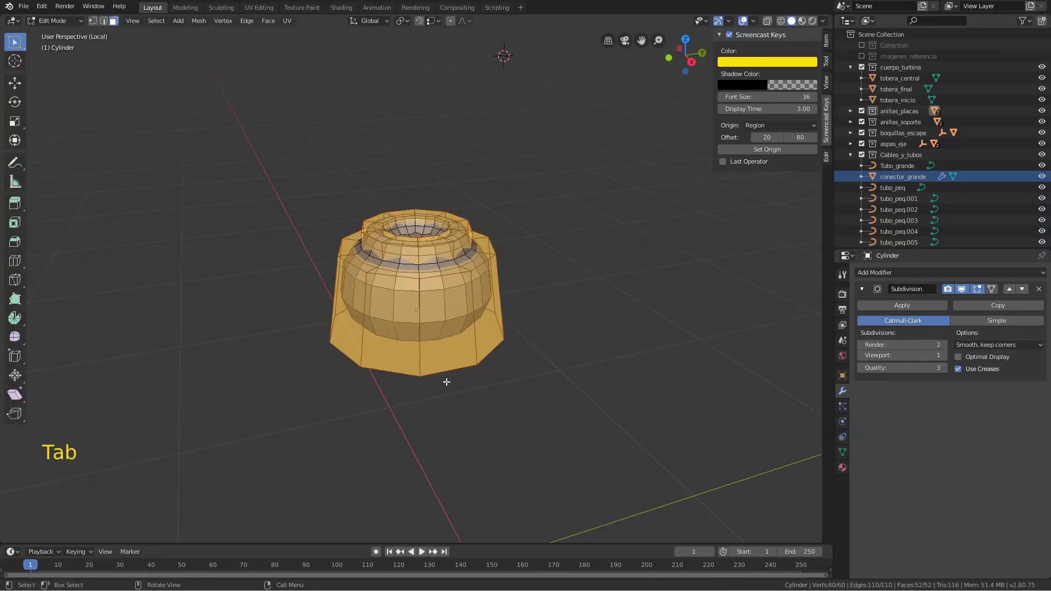
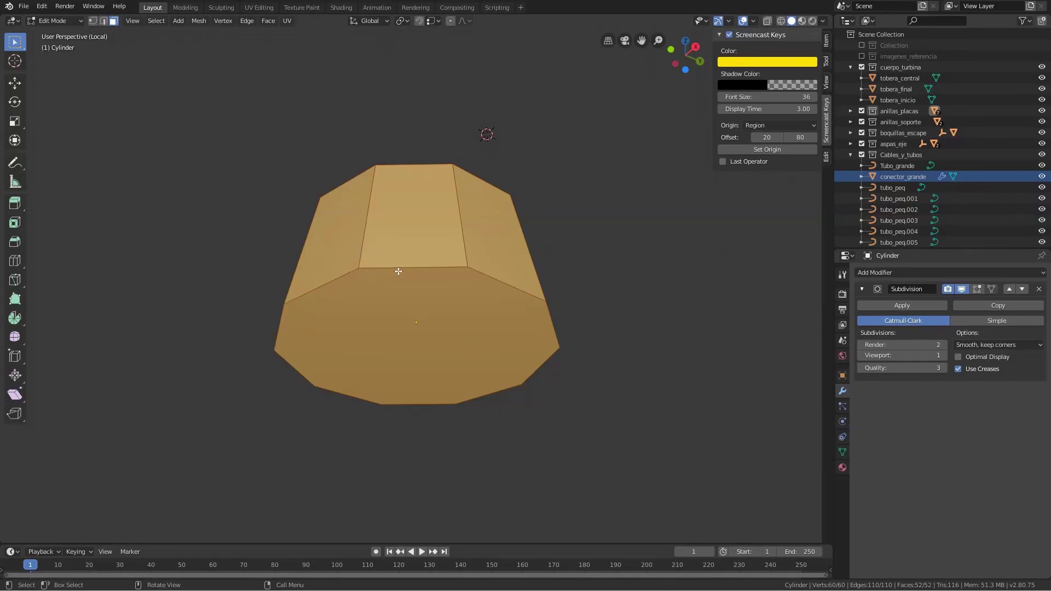
middle_click(418, 270)
middle_click(408, 333)
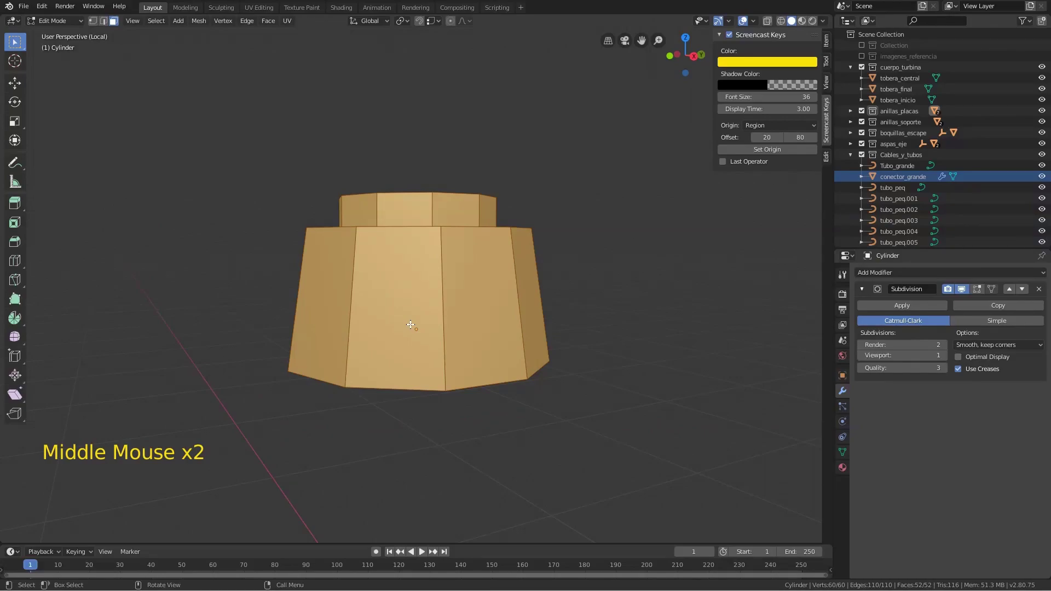
key("2")
left_click(371, 385)
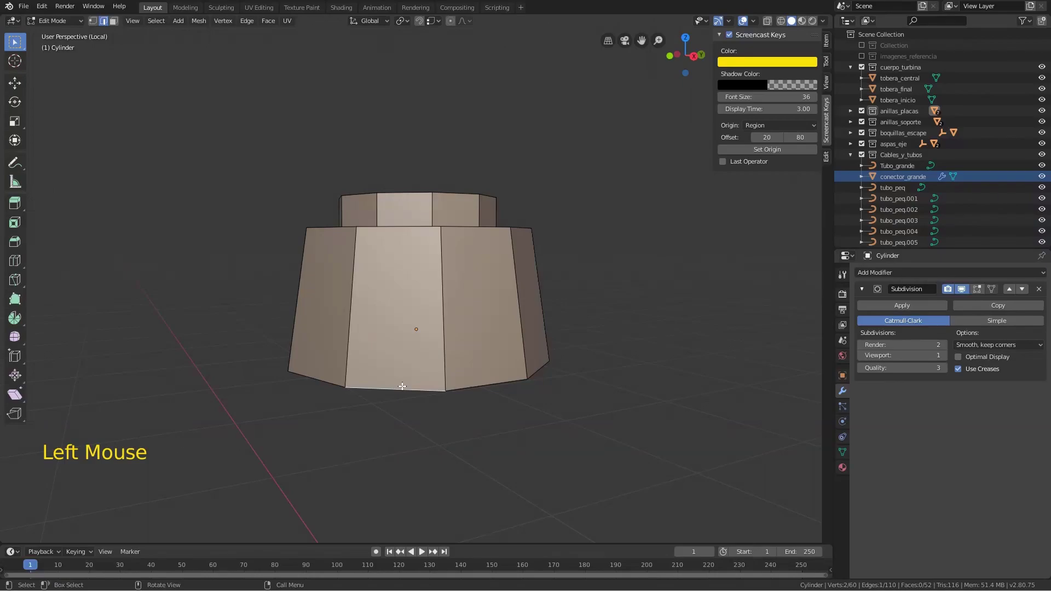
key("Tab")
key("Tab")
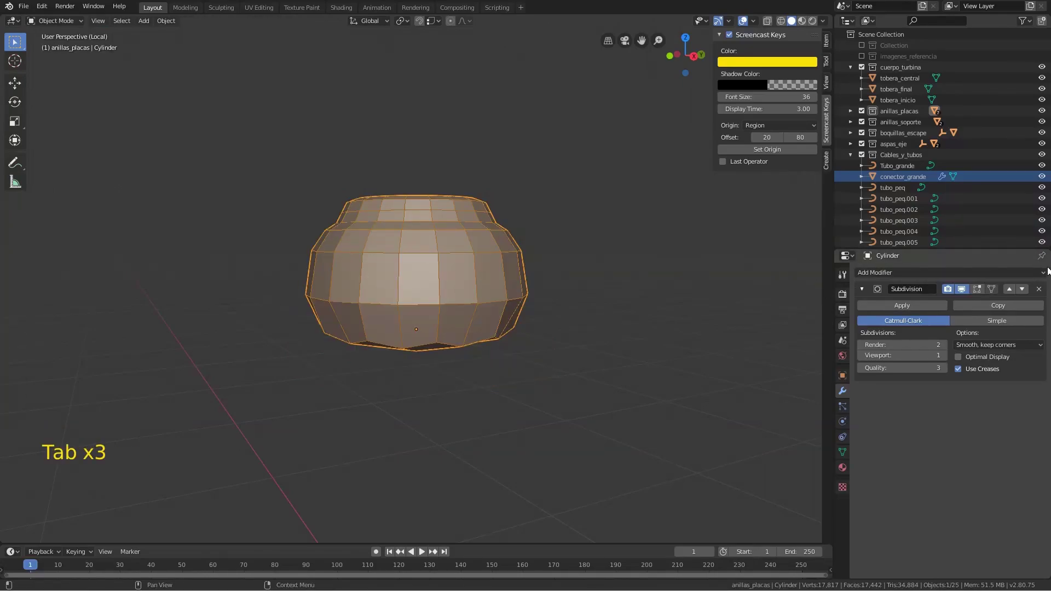
Move the Bevel modifier above Subdivision, set its Limit Method to Weight, and enter Edit Mode for the top rim
left_click(1045, 278)
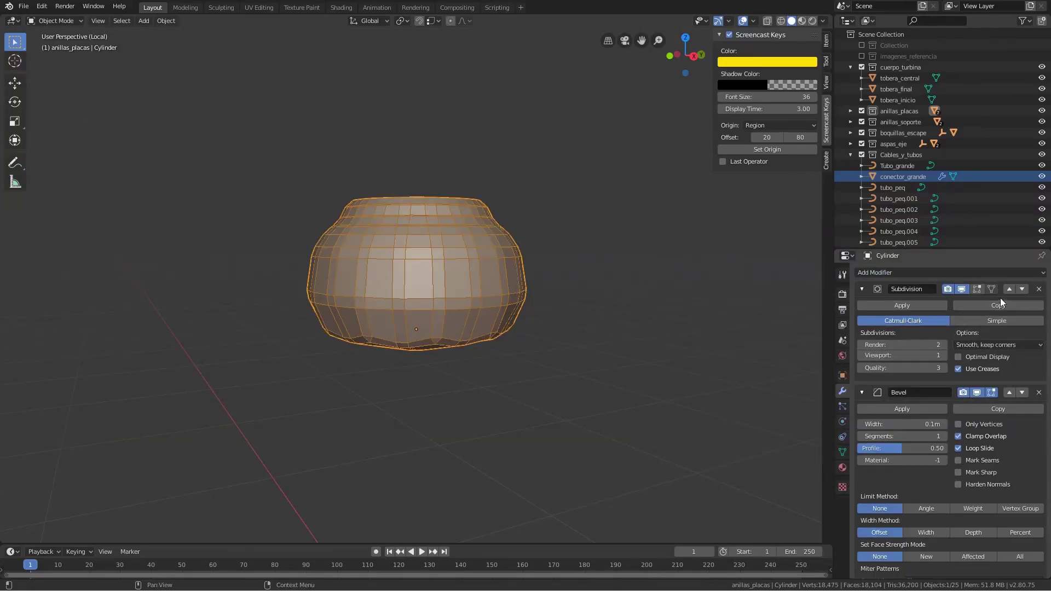
left_click(1025, 293)
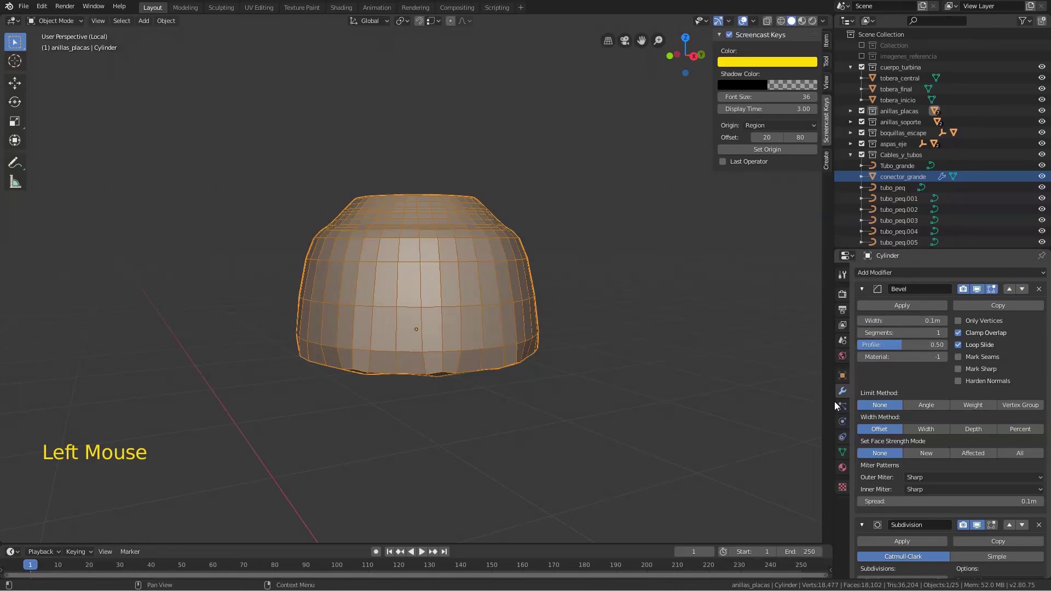
left_click(972, 409)
key("Tab")
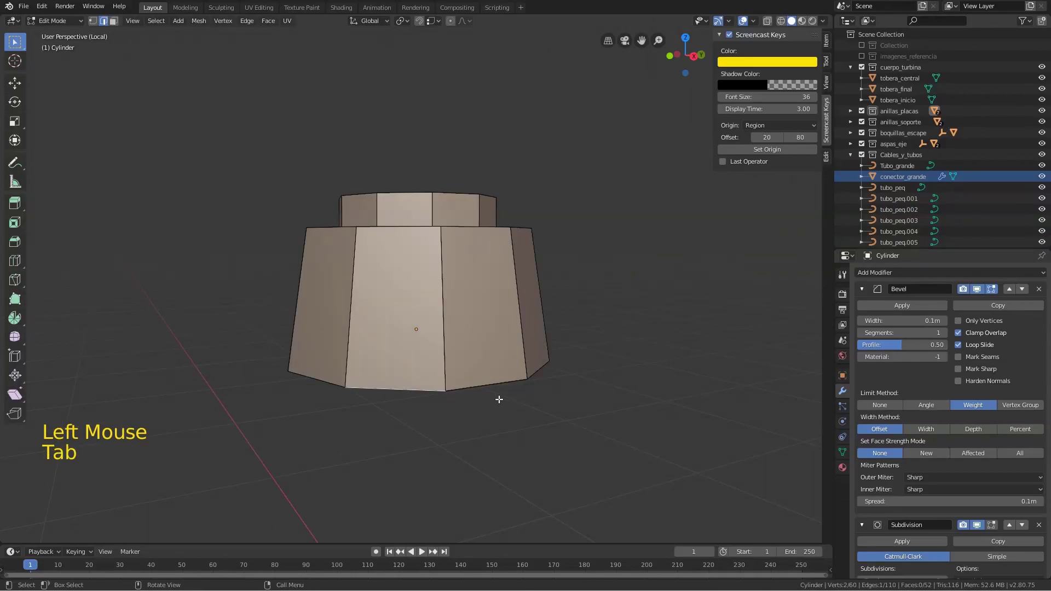
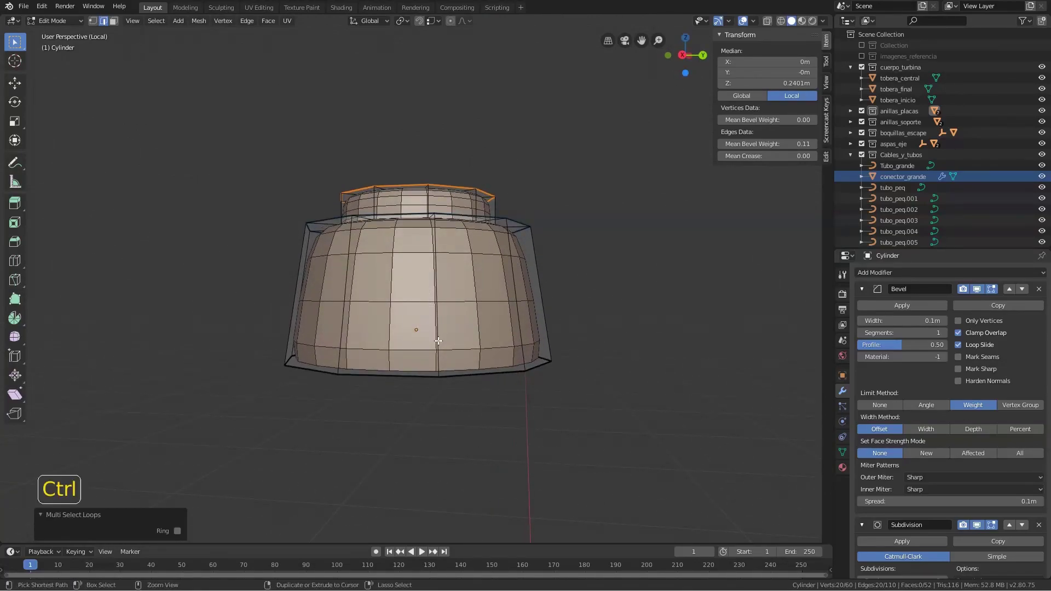
Add a loop cut around the connector body, then set it to Shade Smooth and inspect the rounded rims
key("ctrl+r")
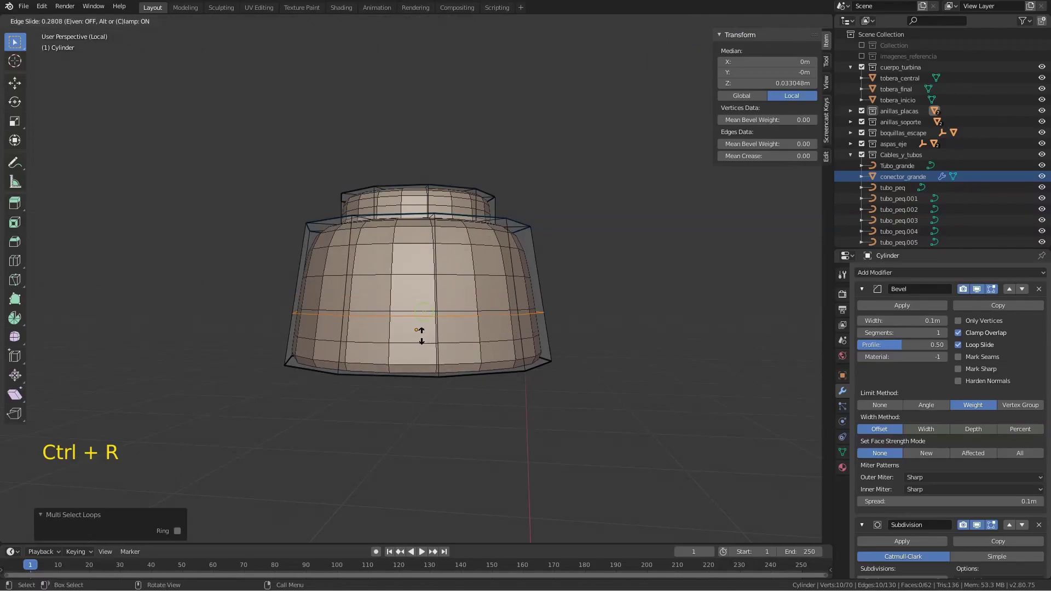
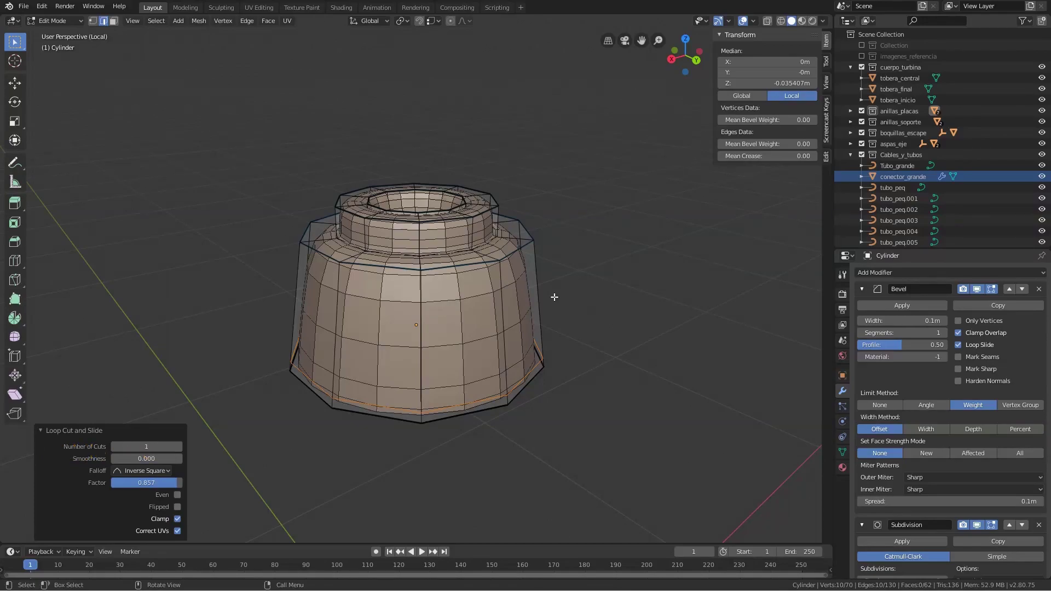
left_click(448, 292)
key("Tab")
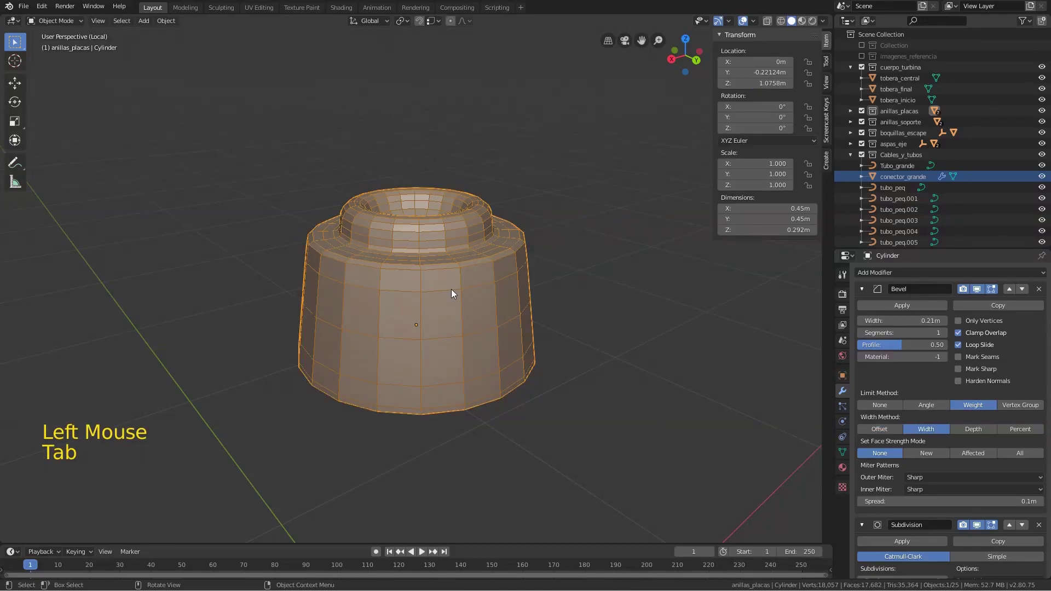
right_click(455, 292)
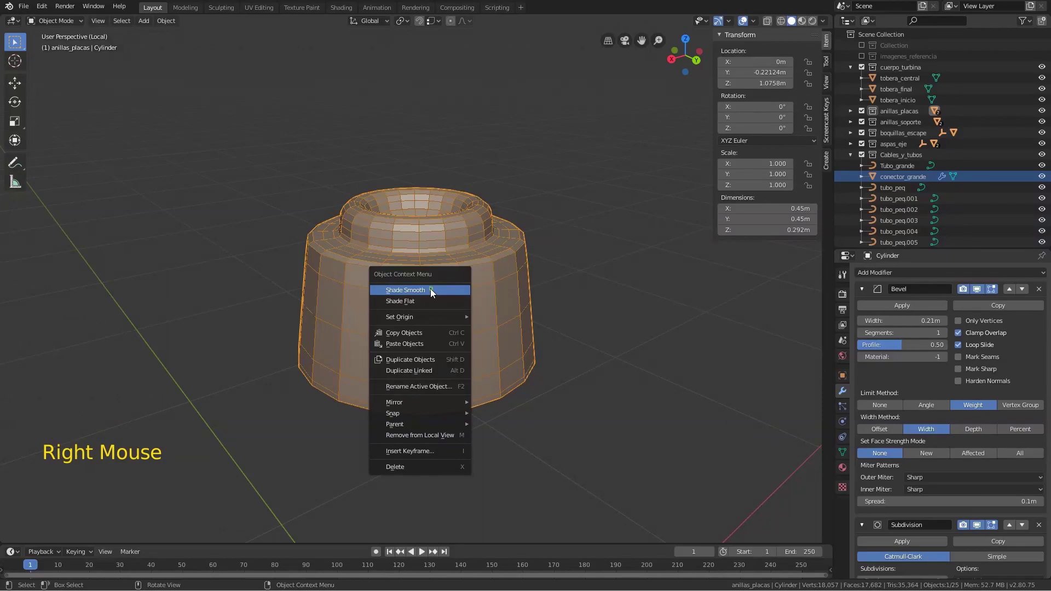
middle_click(486, 259)
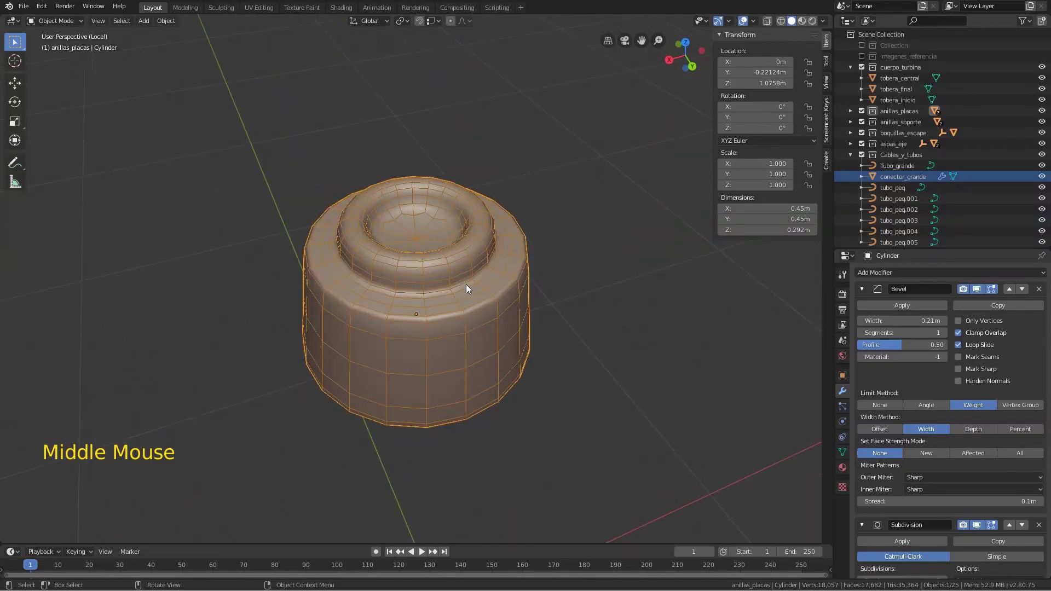
scroll("up", 3)
middle_click(446, 253)
scroll("up", 3)
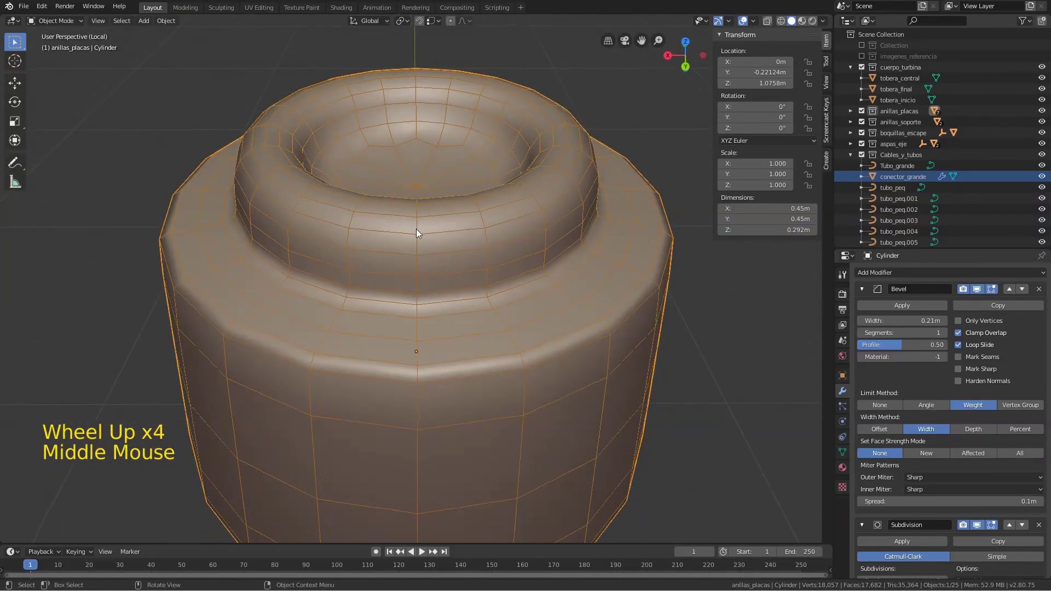
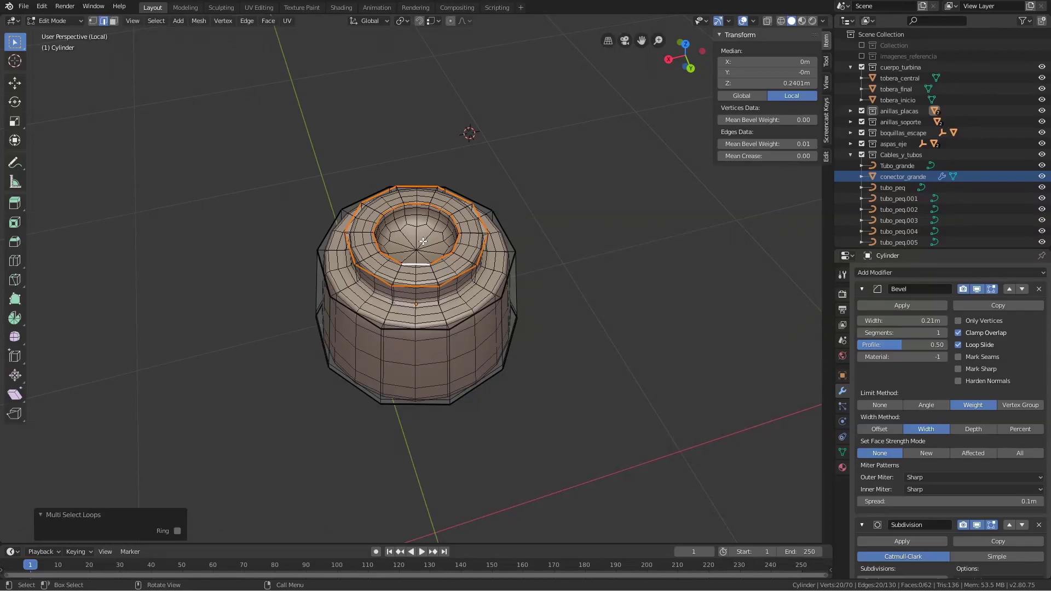
With X-ray on, select the innermost ring of the connector's top cap and delete it
scroll("up", 3)
key("3")
scroll("up", 3)
left_click(421, 215)
middle_click(439, 242)
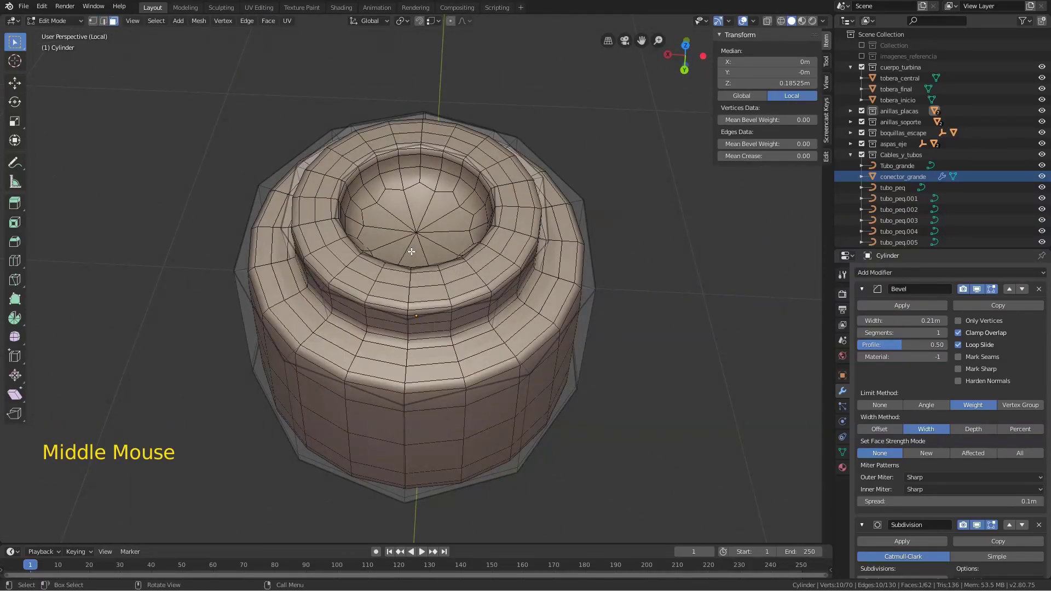
key("shift+z")
middle_click(443, 223)
key("x")
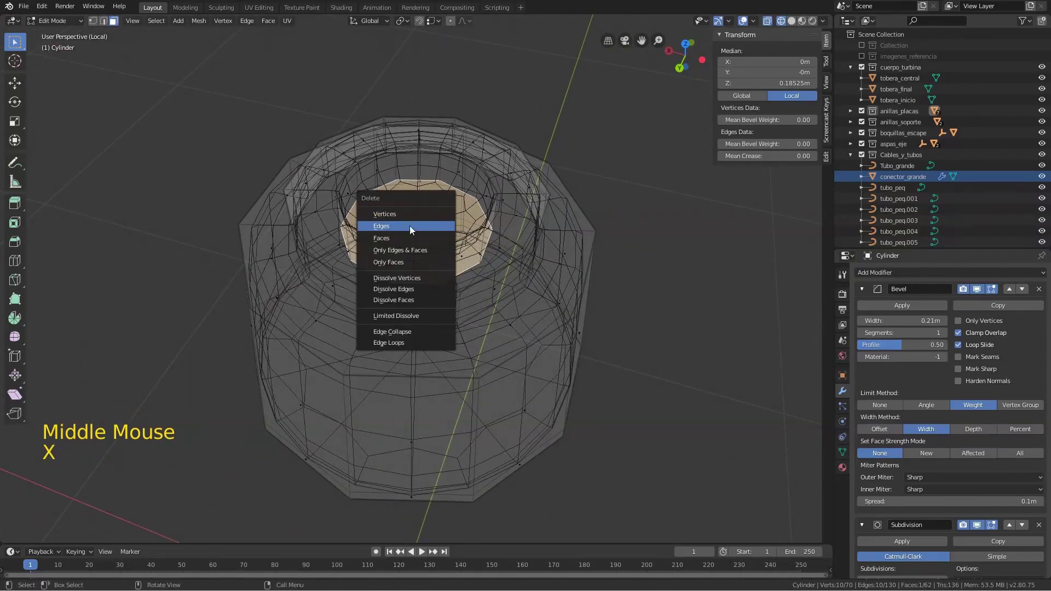
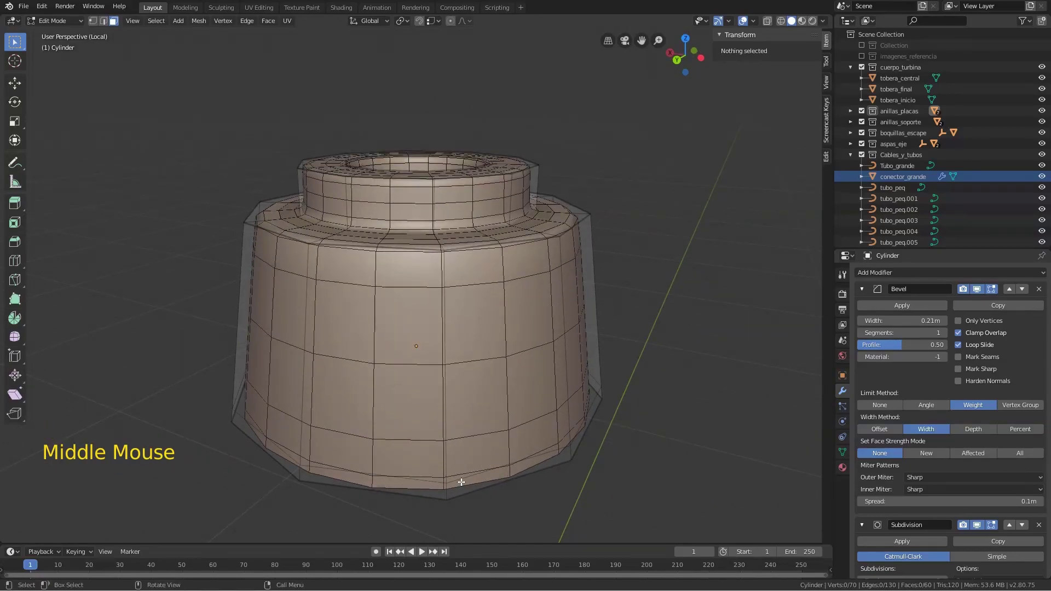
Delete the remaining inner rings so the connector's upper end becomes an open hole
key("q")
left_click(403, 474)
key("F2")
key("2")
left_click(403, 471)
key("q")
key("x")
middle_click(536, 440)
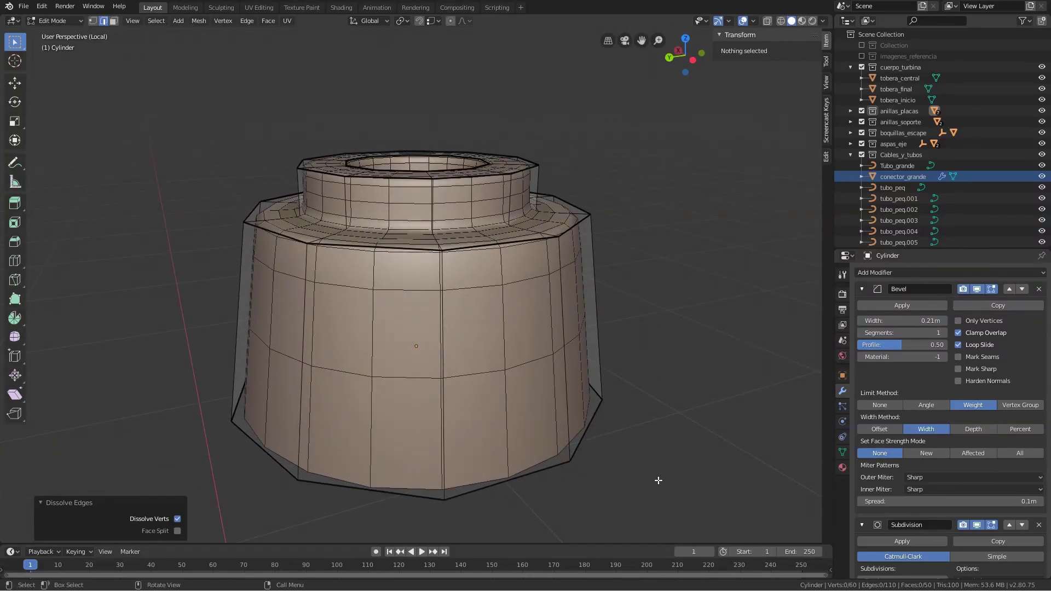
Leave local view and check the open connector around the pipe's base from the side
key("KP_3")
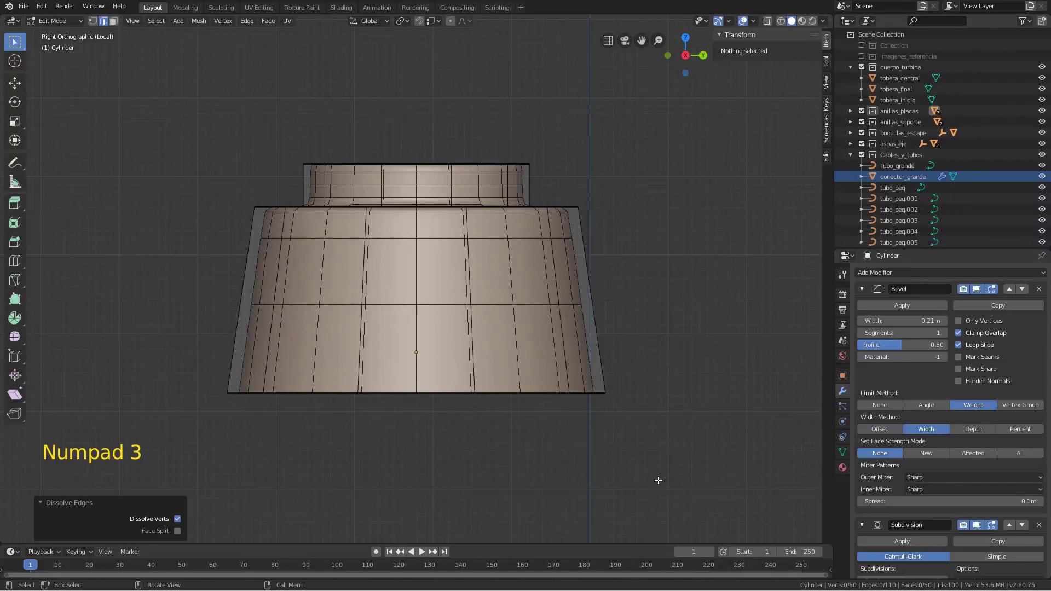
key("KP_Divide")
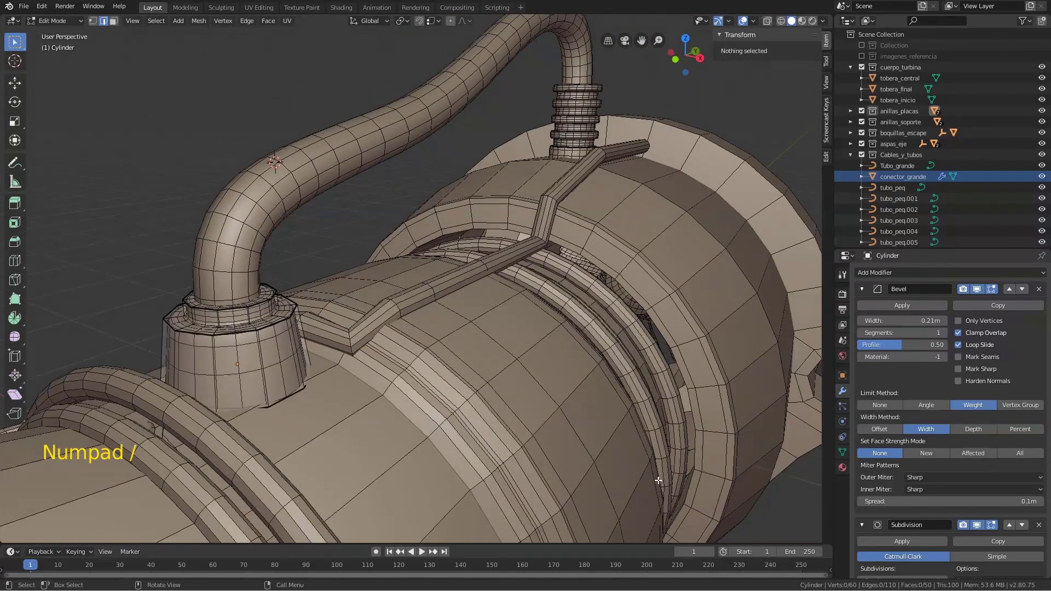
key("KP_3")
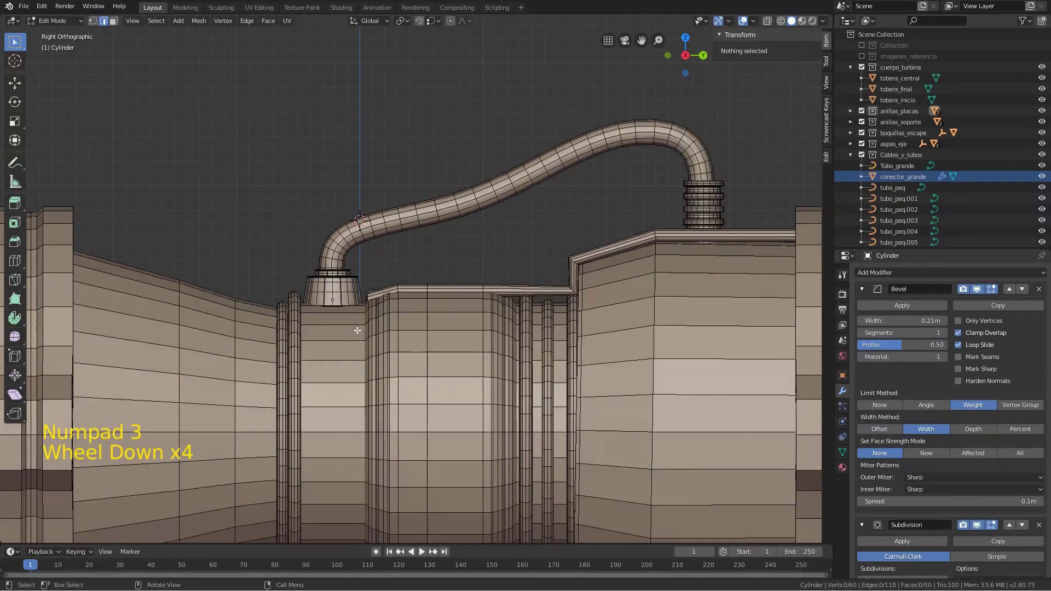
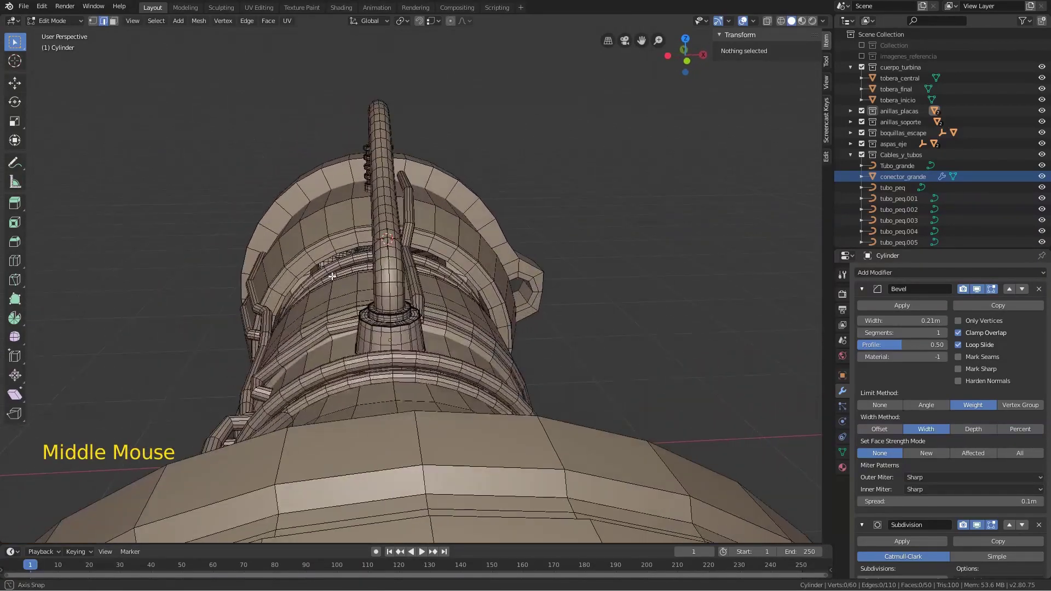
scroll("down", 3)
middle_click(358, 284)
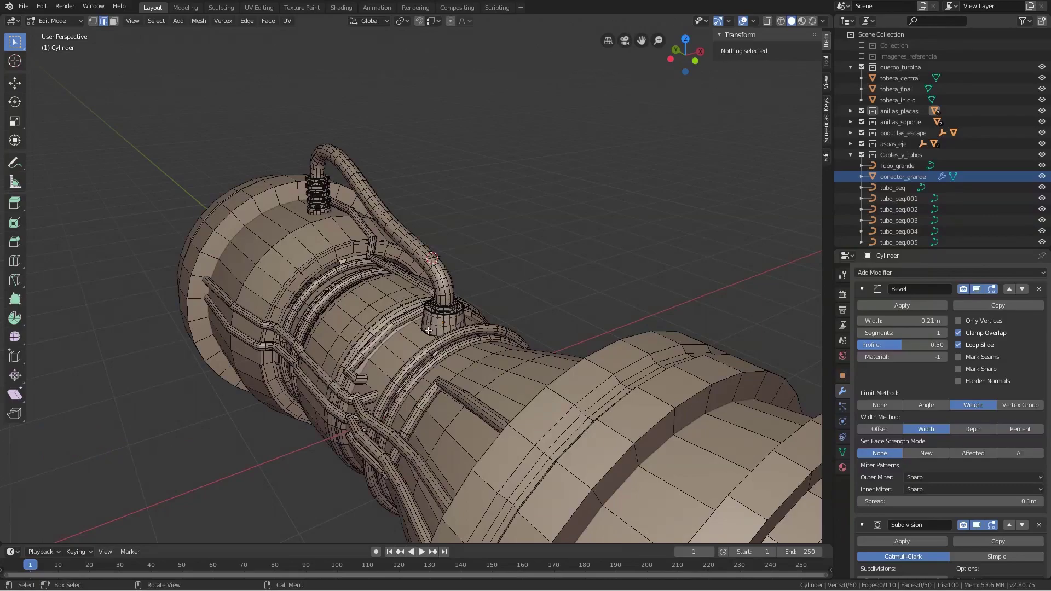
Select the big pipe with its two connectors in Object Mode and bring up the Move to Collection menu
key("Tab")
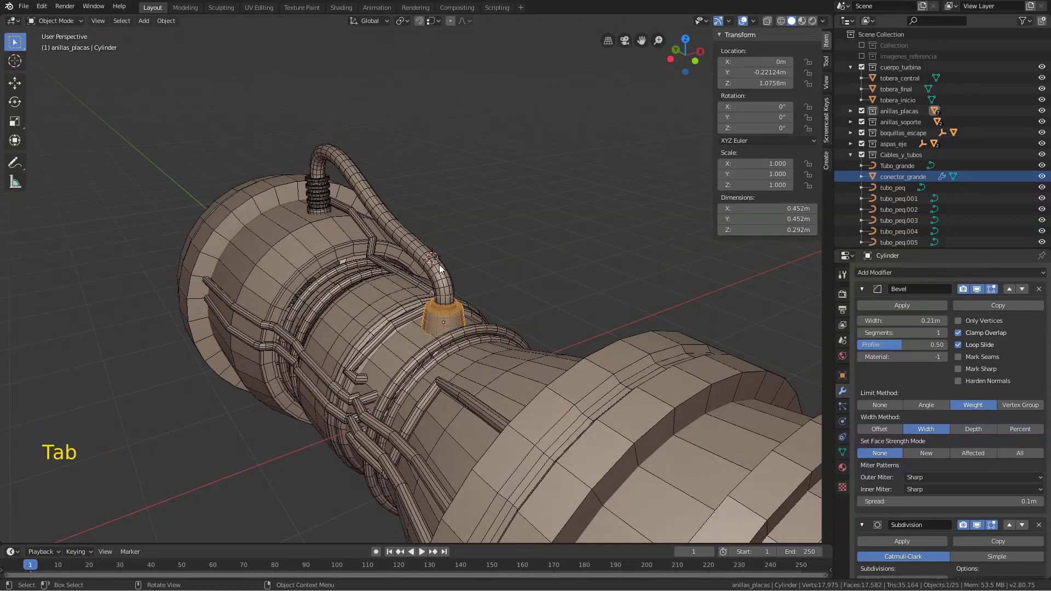
left_click(445, 283)
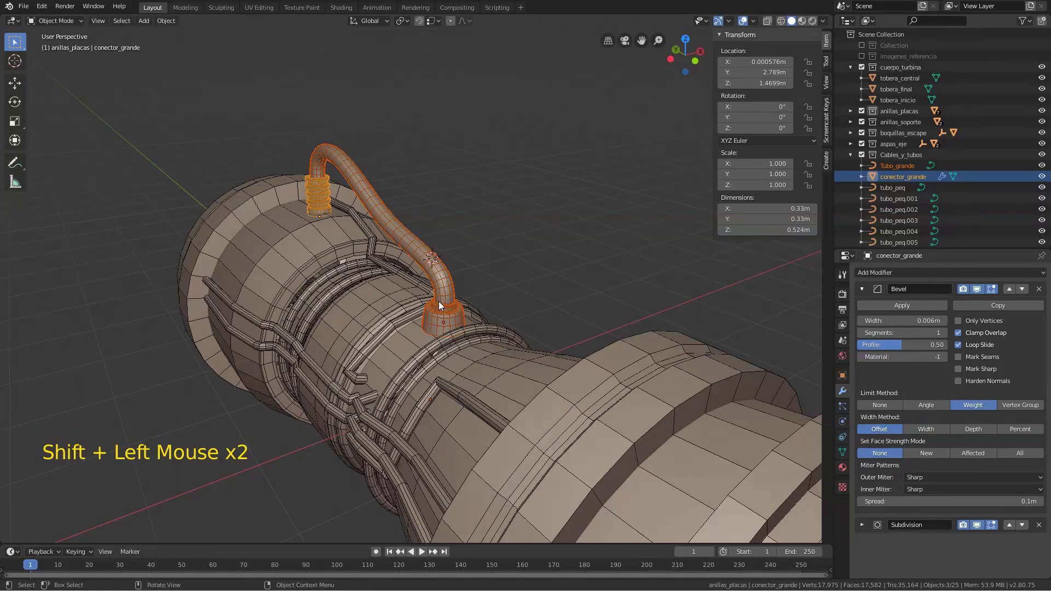
key("ctrl+z")
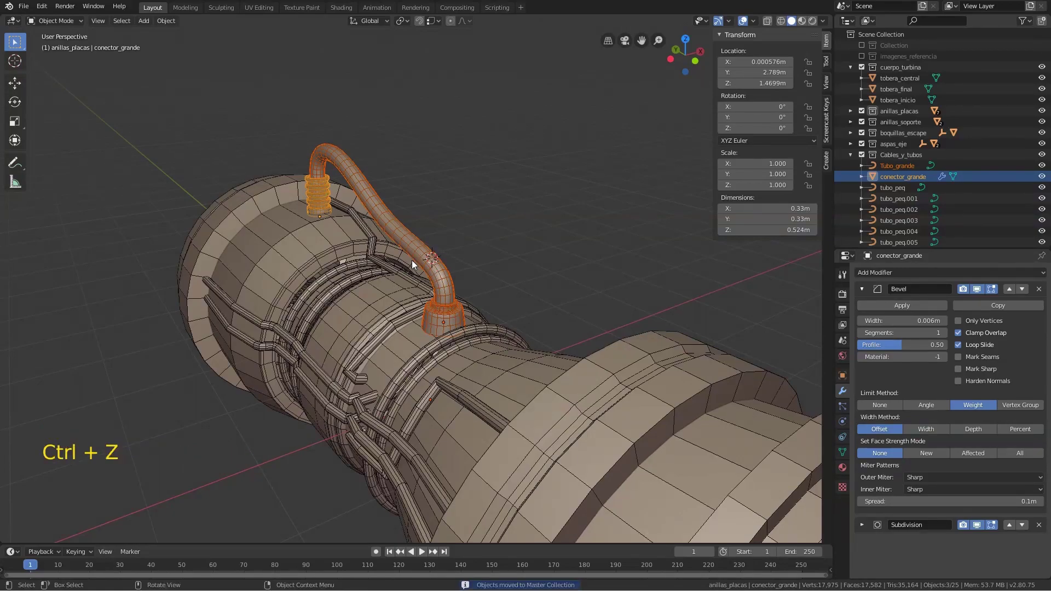
key("m")
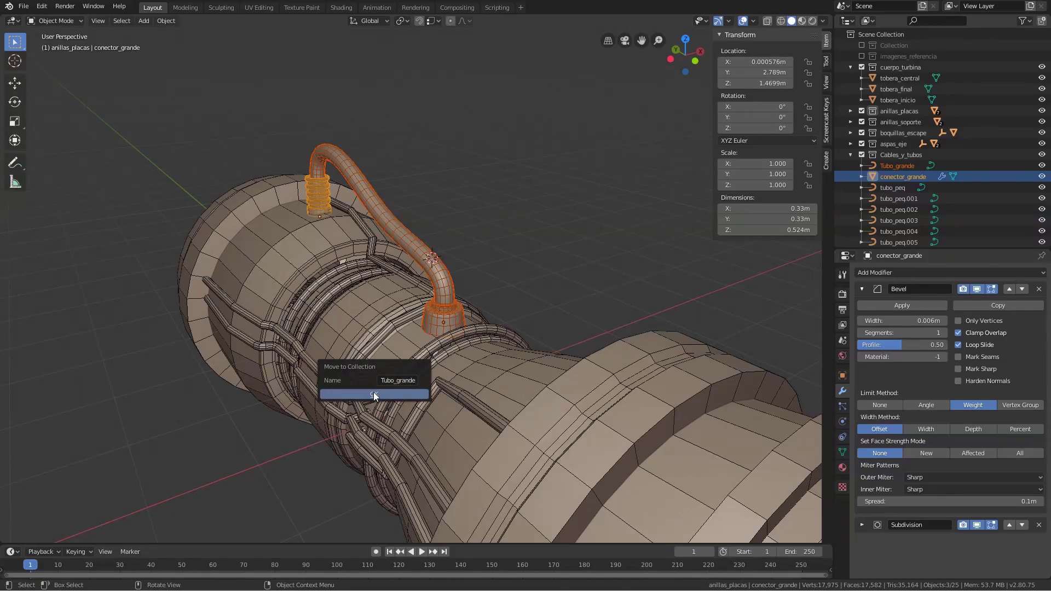
scroll("down", 3)
Create the Tubo_grande collection under Cables_y_tubos and rename the lower connector conector_peq
left_click(856, 127)
left_click(889, 169)
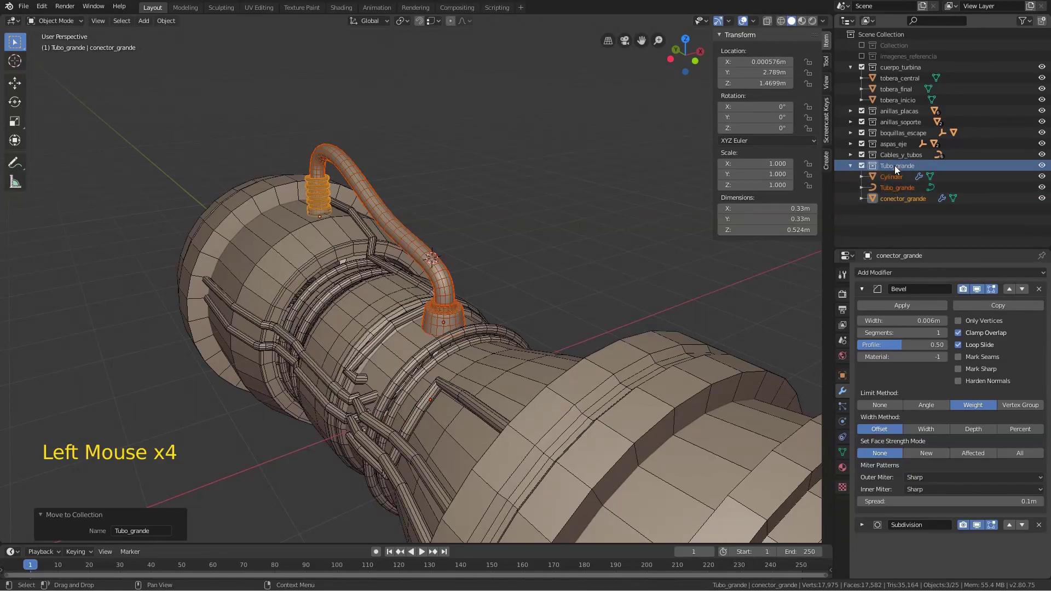
left_click(852, 164)
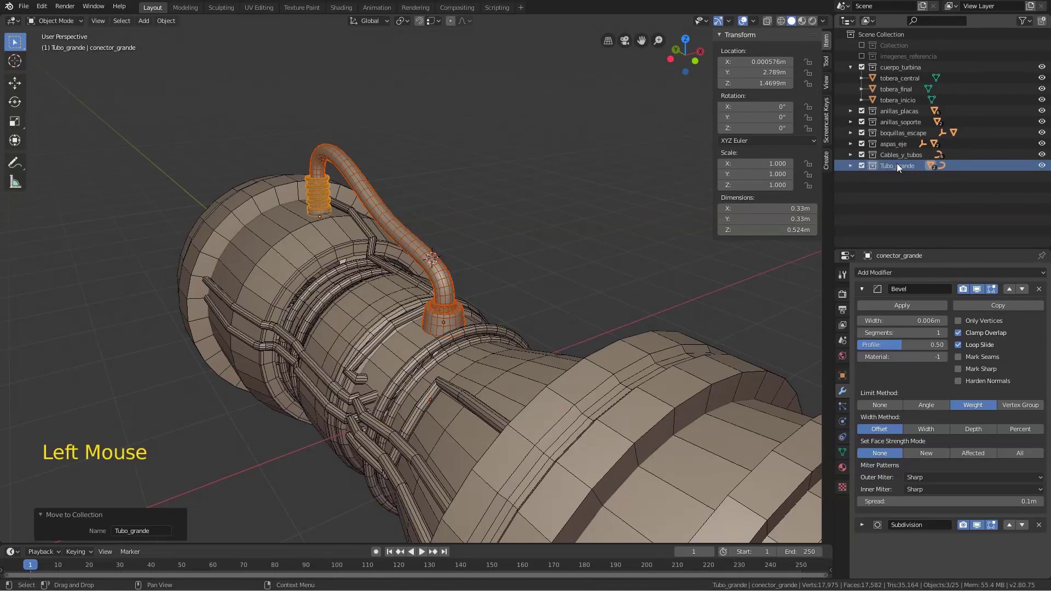
left_click(898, 166)
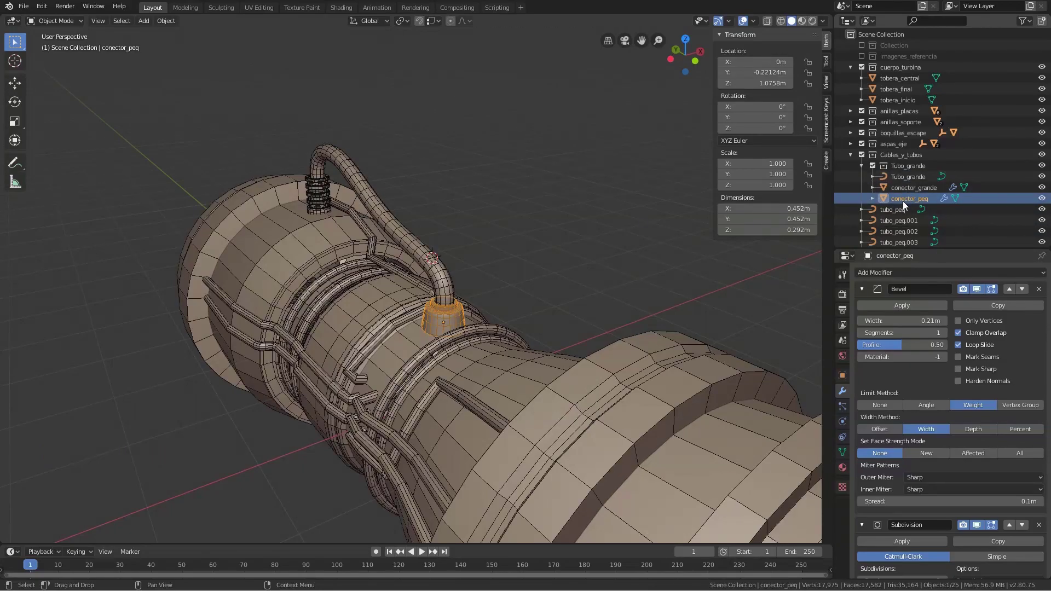
Inspect the grouped Tubo_grande pipe and small connector from front and side views
left_click(490, 298)
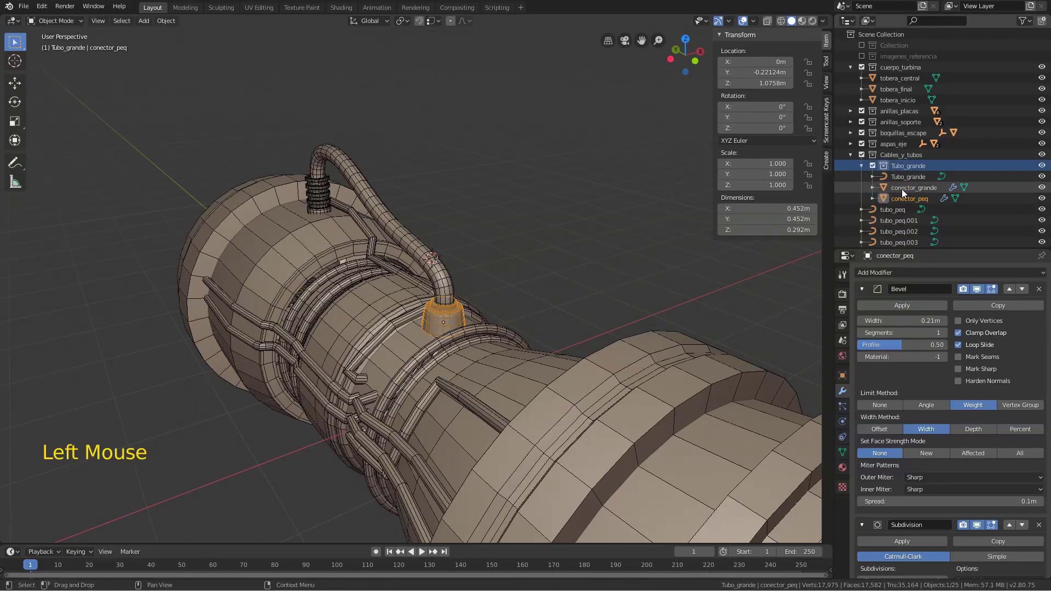
left_click(887, 166)
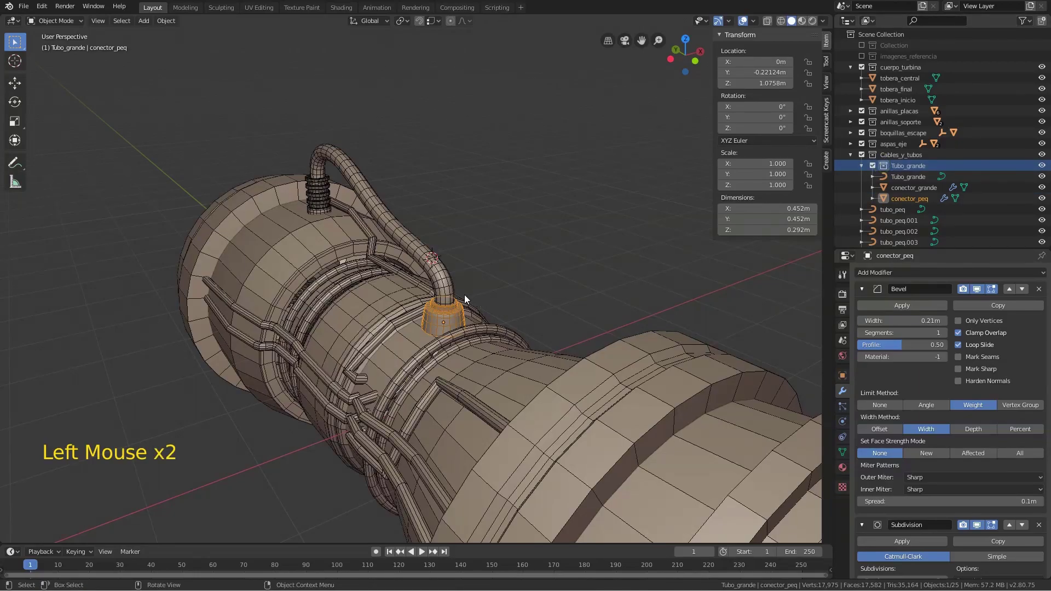
middle_click(338, 266)
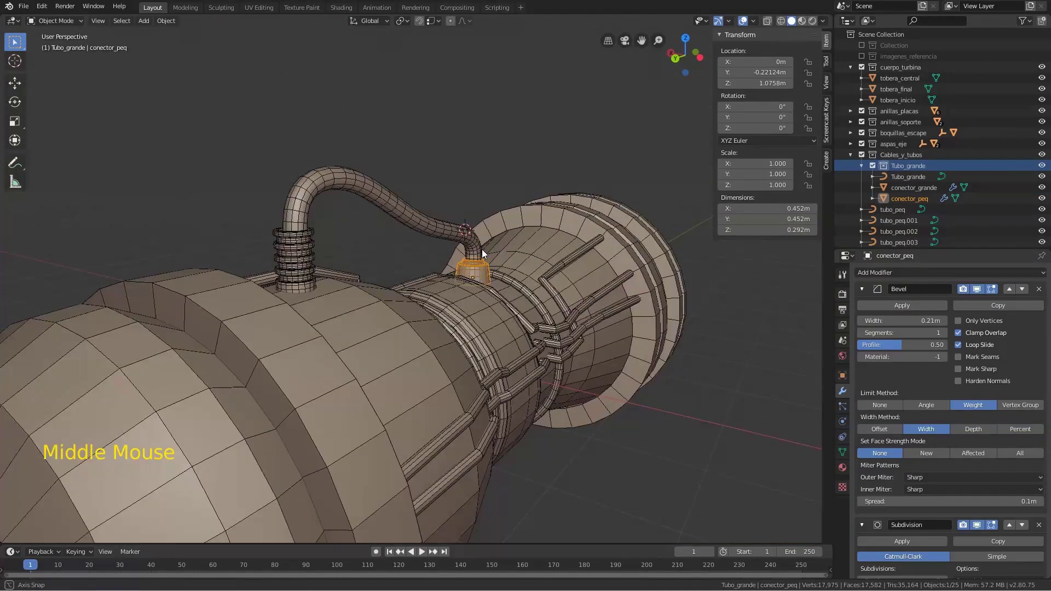
key("KP_3")
key("KP_1")
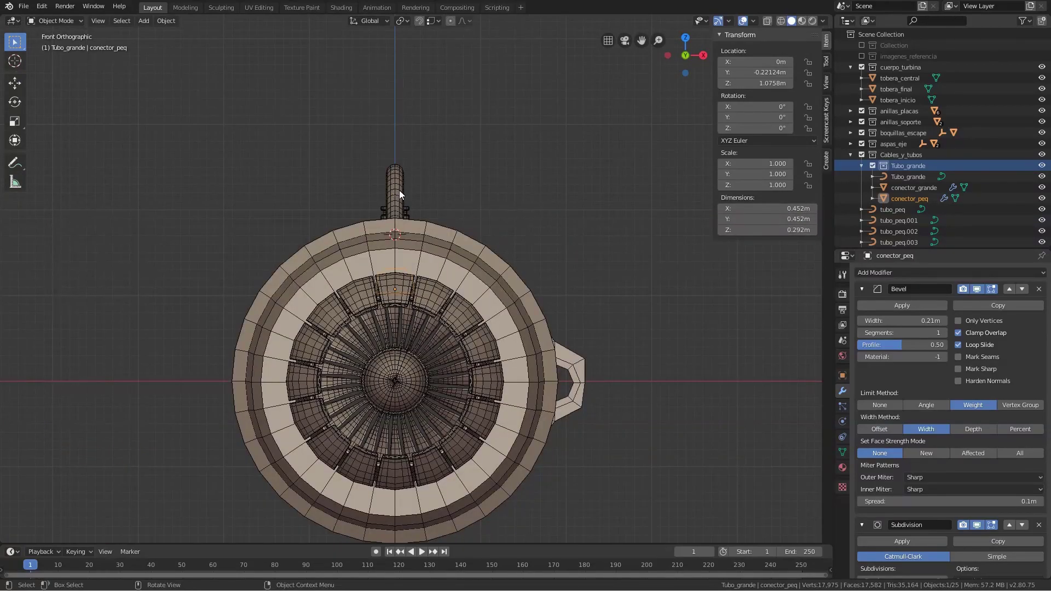
middle_click(385, 212)
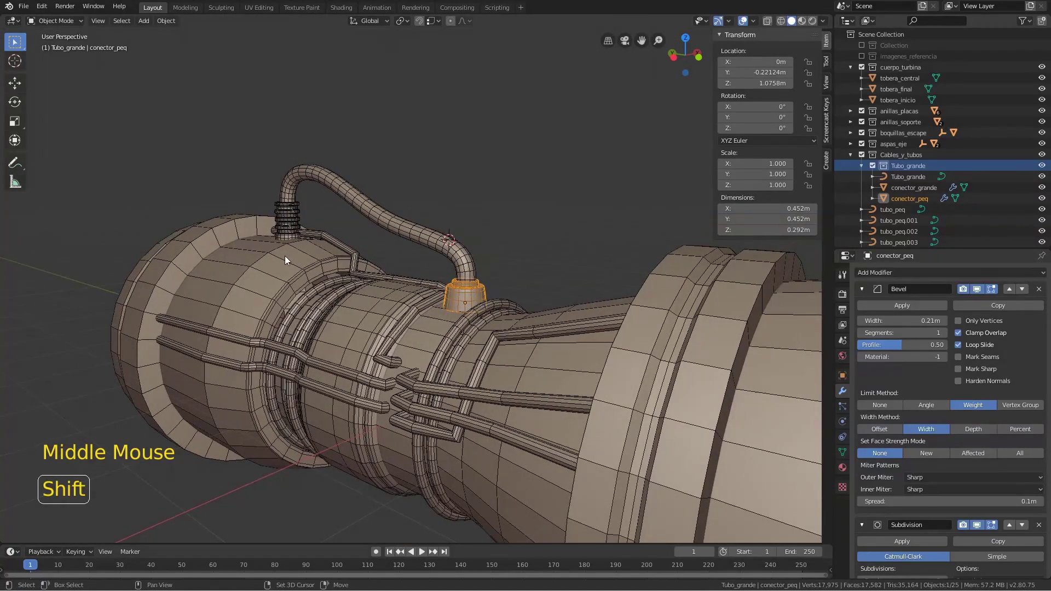
Select conector_grande and add the Tubo_grande pipe to the selection, viewing it from above
left_click(283, 258)
middle_click(477, 243)
left_click(454, 267)
middle_click(465, 221)
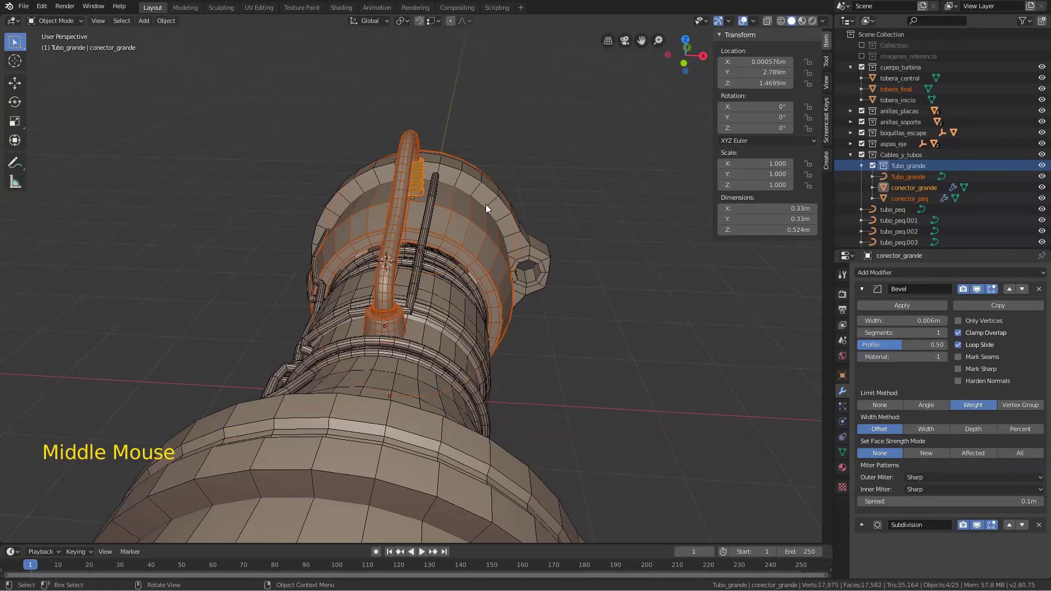
Isolate the pipe assembly with the support ring in local front view and deselect the ring
key("KP_Divide")
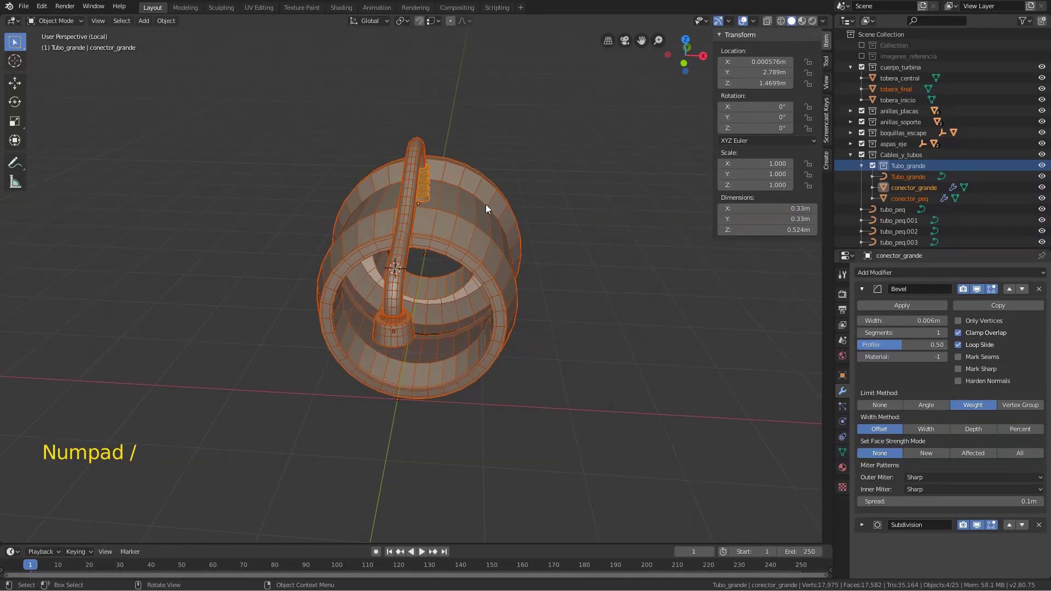
key("KP_1")
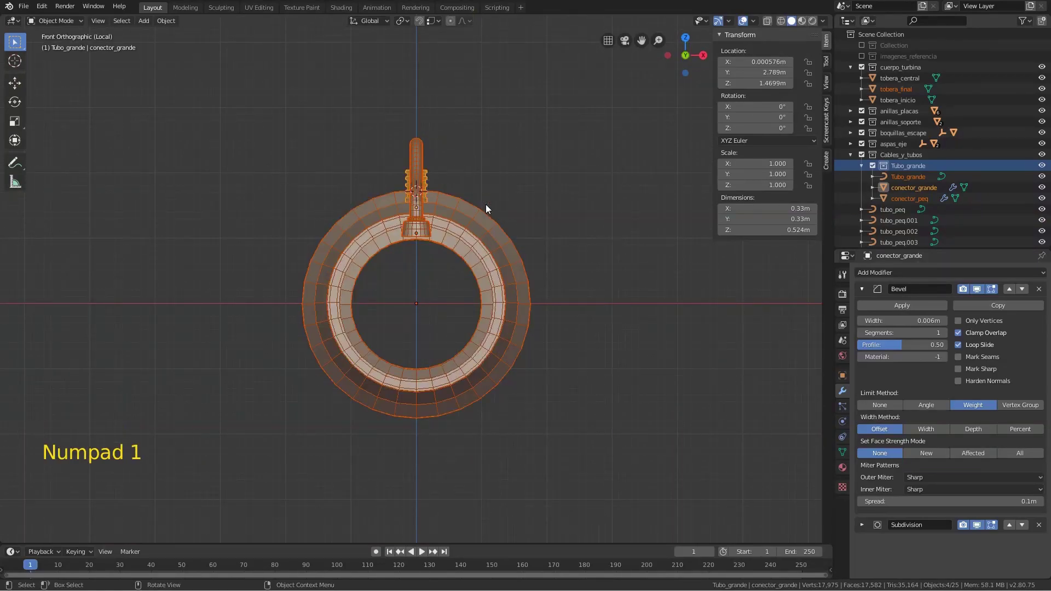
left_click(471, 232)
left_click(413, 160)
double_click(421, 176)
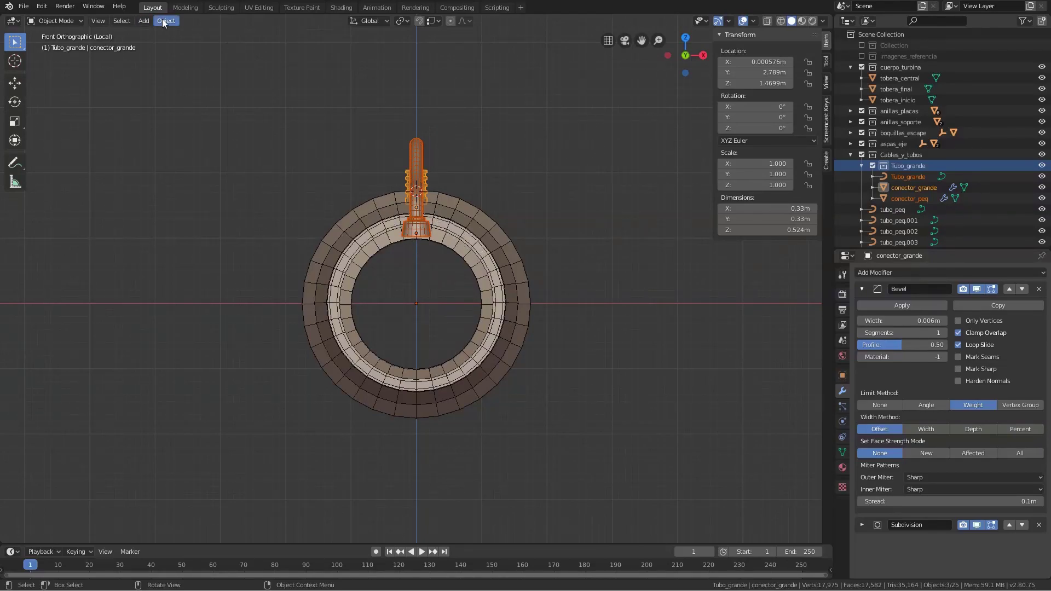
Snap the 3D cursor to the ring's centre and set the transform pivot to 3D Cursor
left_click(165, 23)
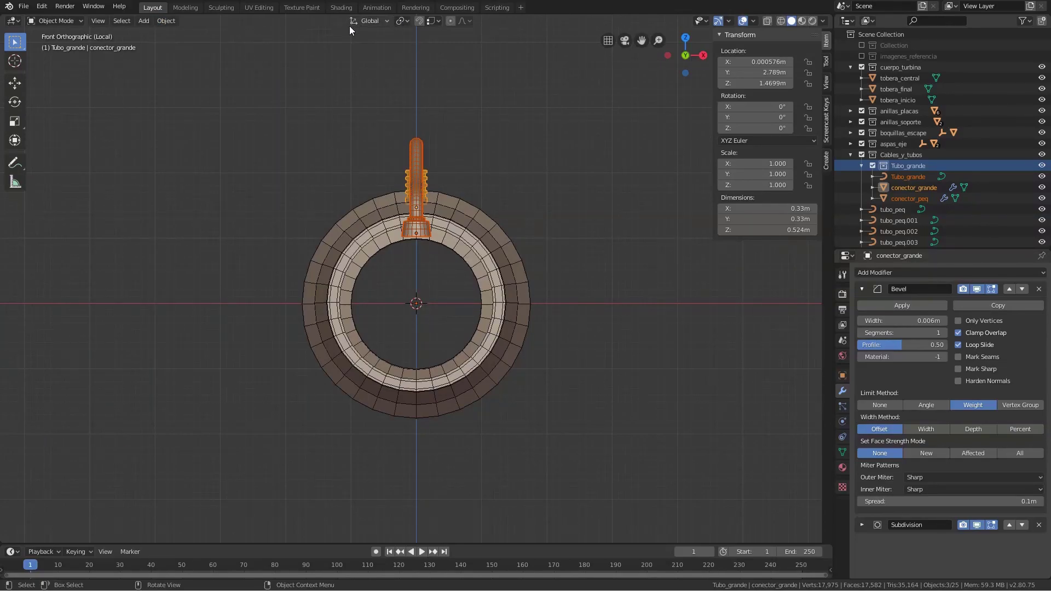
left_click(412, 20)
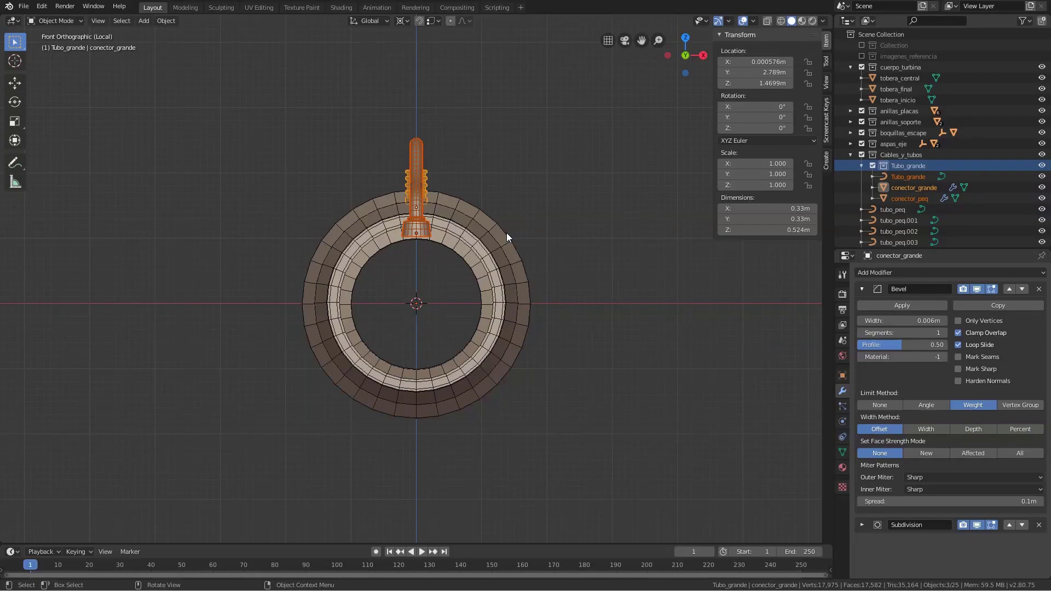
Duplicate the pipe assembly twice, rotating each copy around the ring to leave three pipes
key("shift+d")
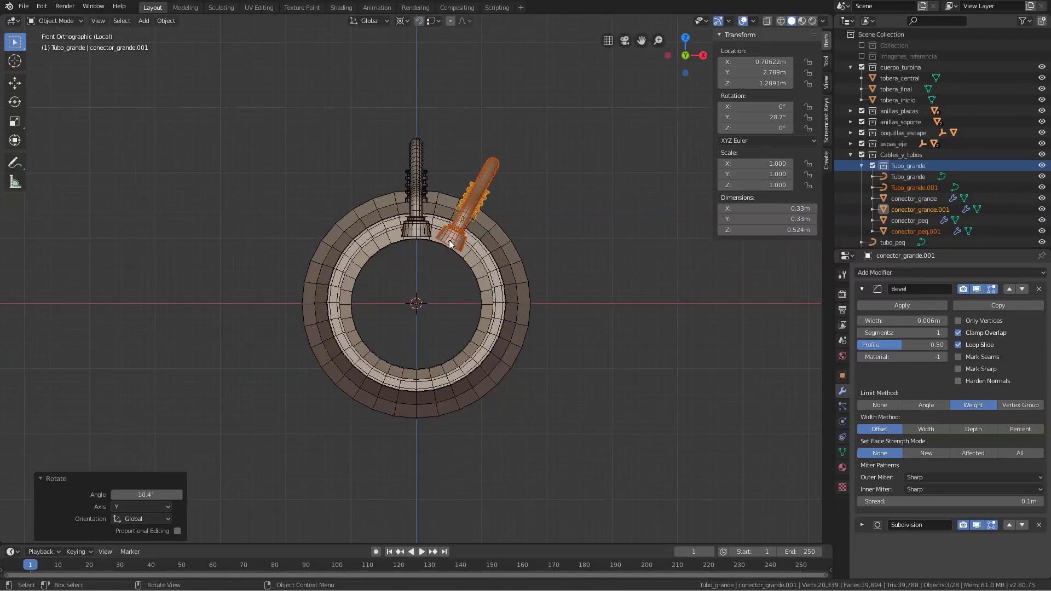
key("shift+r")
key("ctrl+z")
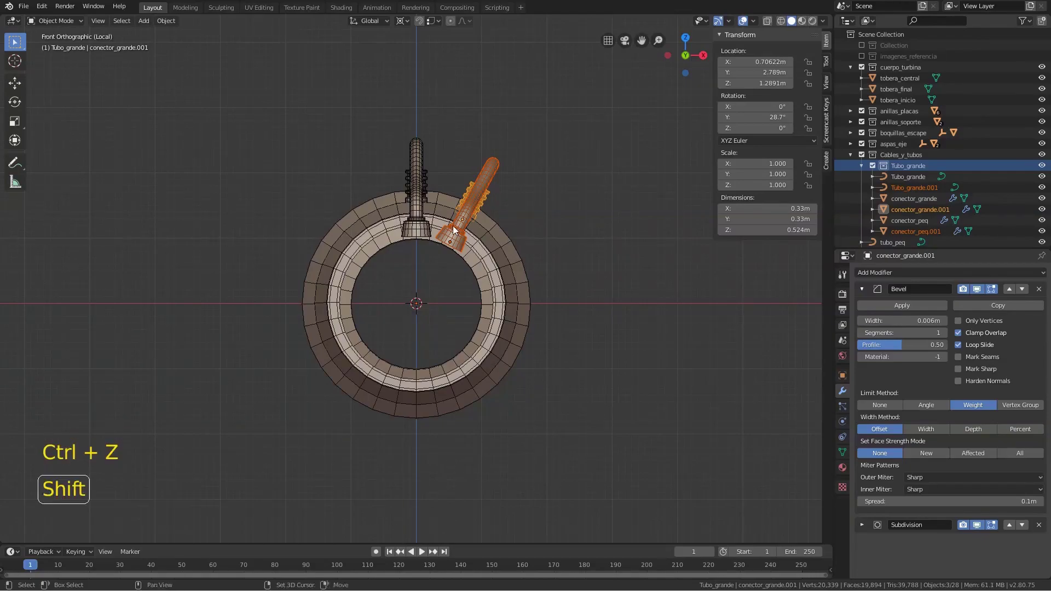
key("shift+d")
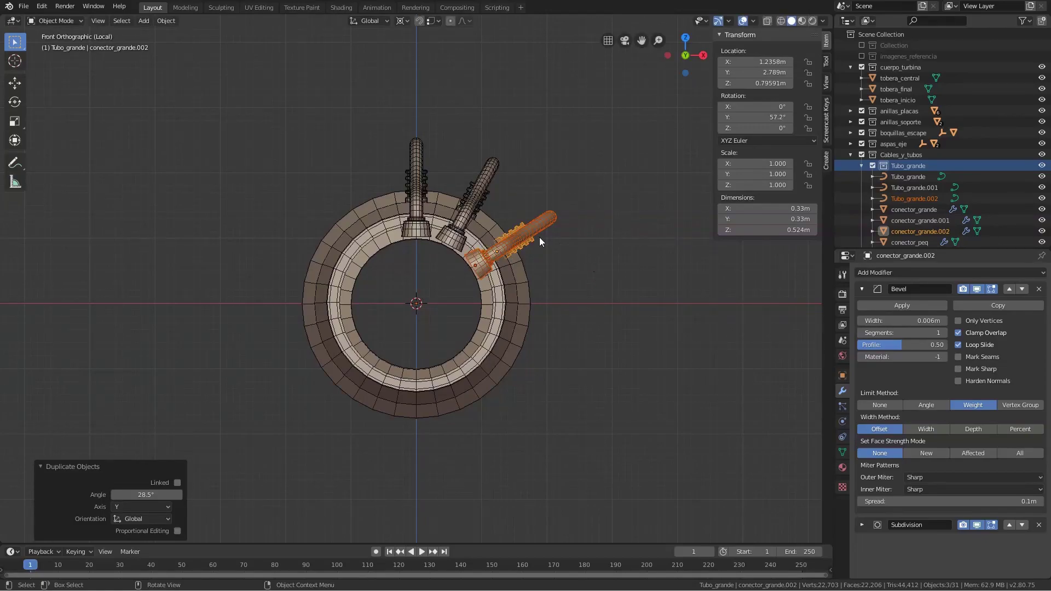
Leave local view, deselect everything and orbit to inspect the three pipes on the turbine body
middle_click(288, 222)
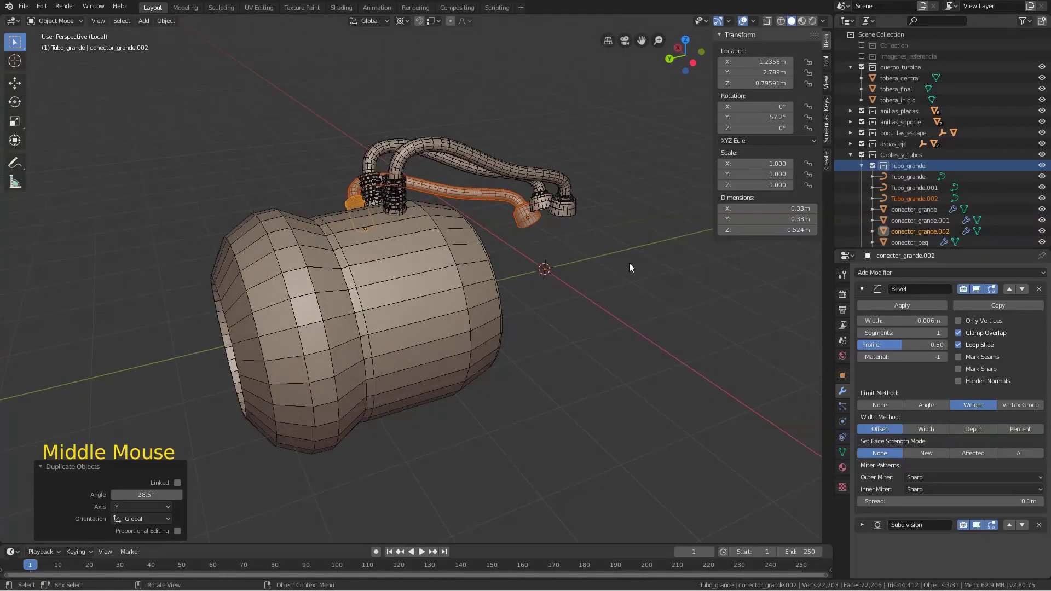
key("KP_Divide")
scroll("down", 3)
middle_click(626, 293)
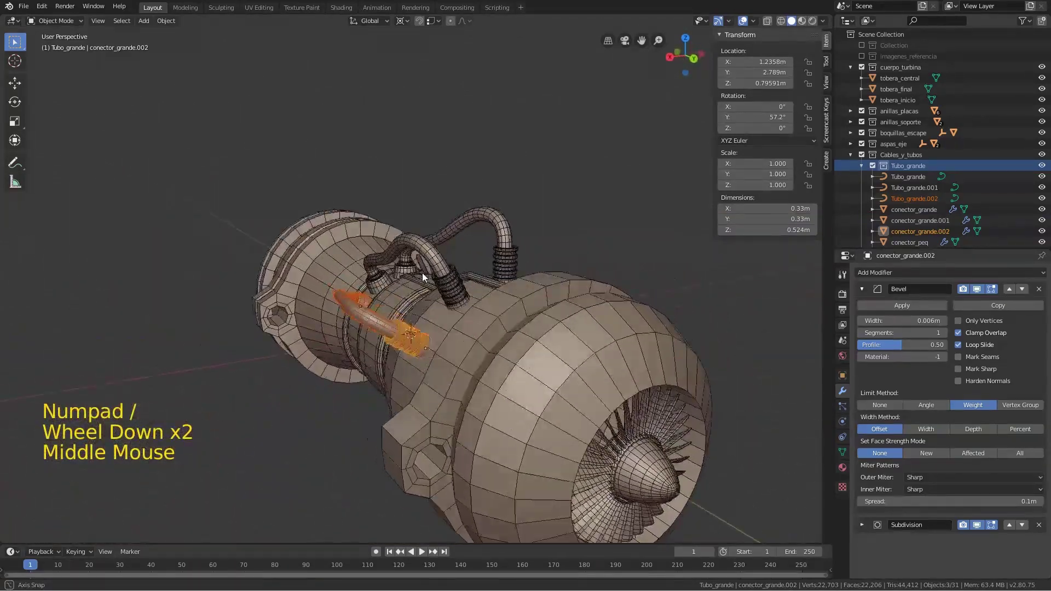
middle_click(556, 299)
left_click(546, 387)
middle_click(557, 308)
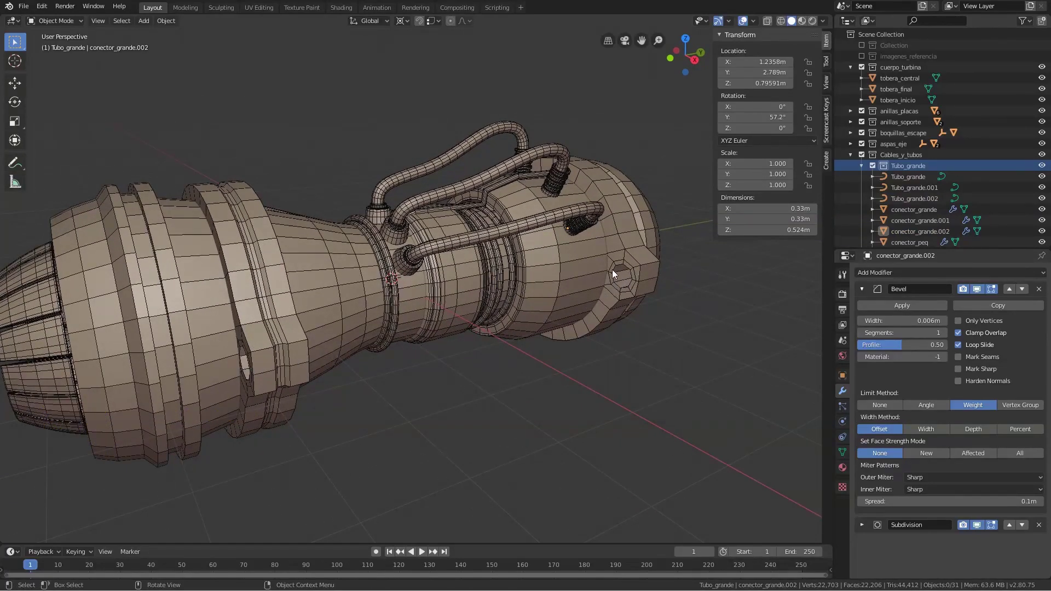
middle_click(586, 295)
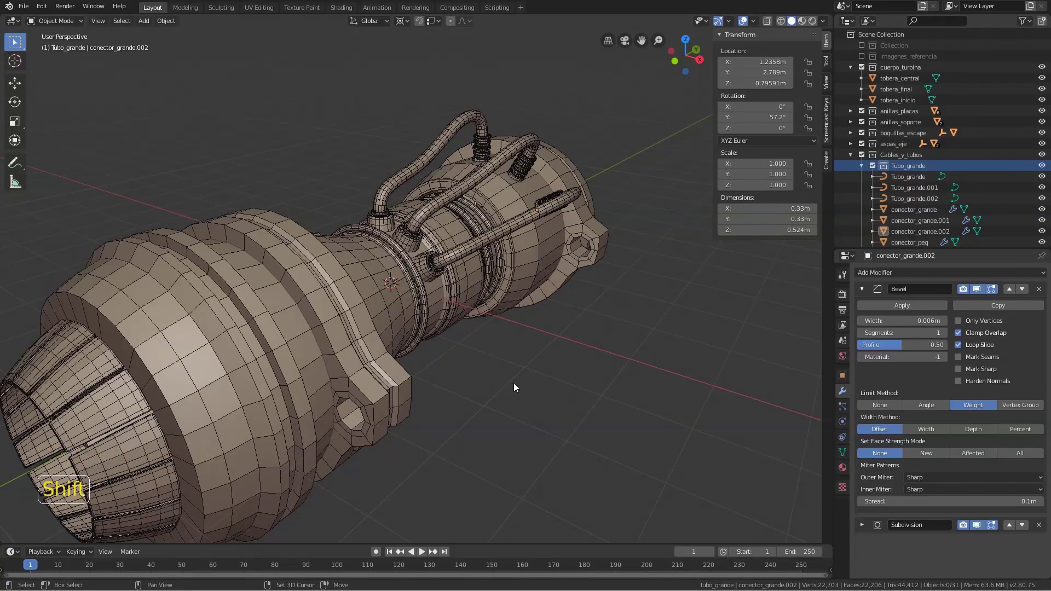
Add a cylinder, rotate it 90° onto its side, move it beside the ring's lug and add the ring to the selection
key("shift+a")
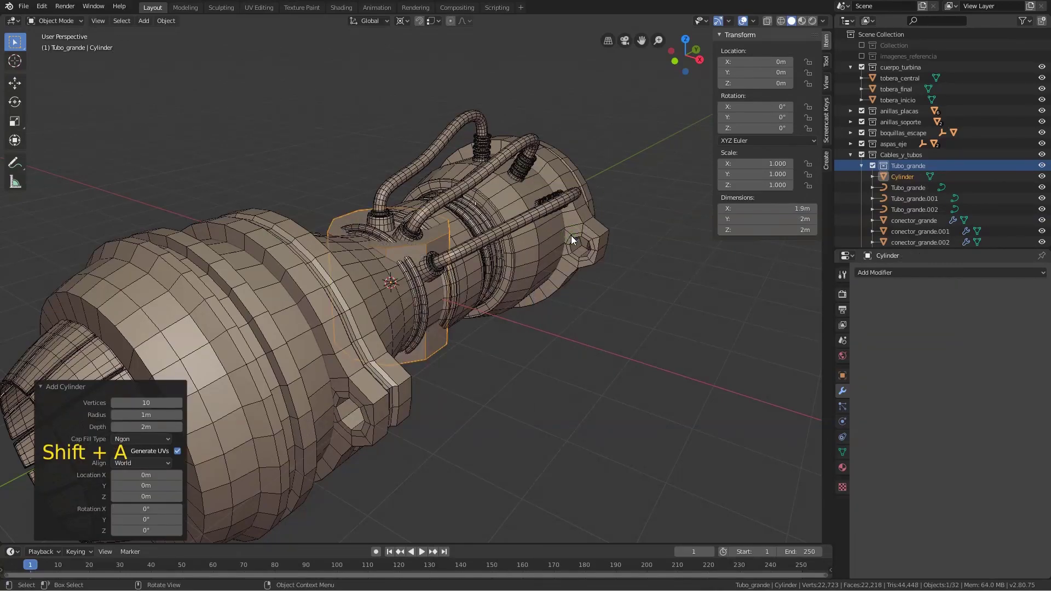
middle_click(522, 307)
key("r")
scroll("down", 3)
key("KP_3")
key("KP_1")
key("g")
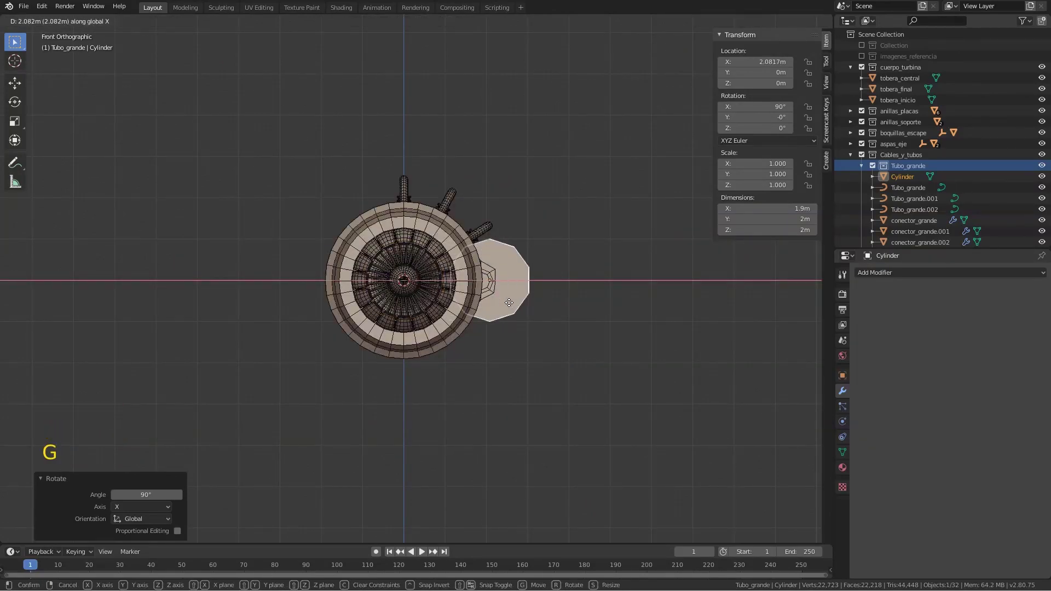
middle_click(535, 201)
left_click(510, 213)
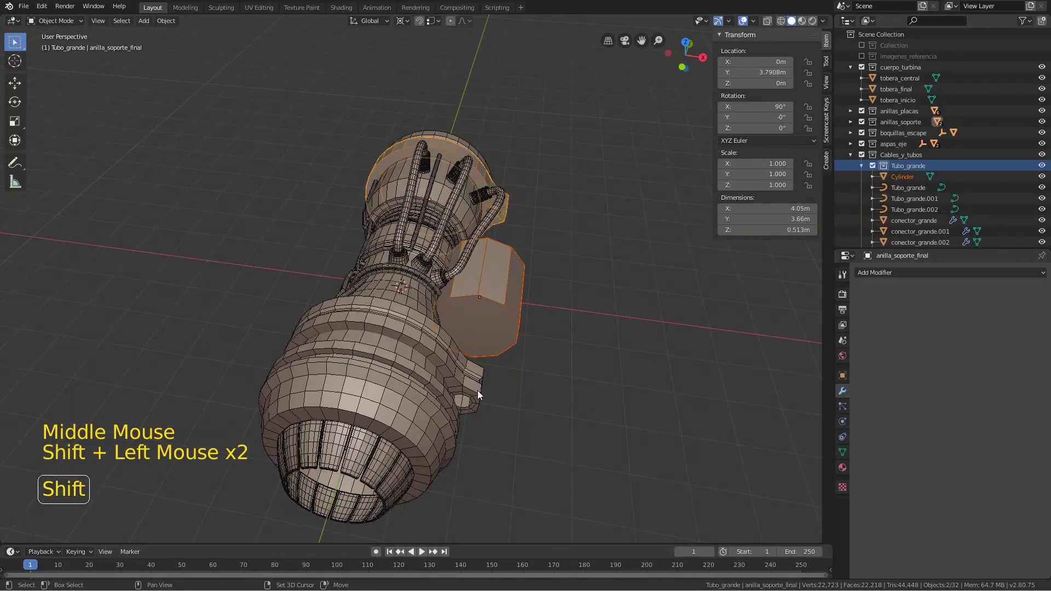
Isolate the cylinder with the rings and scale its whole mesh down uniformly into a small pin
key("KP_Divide")
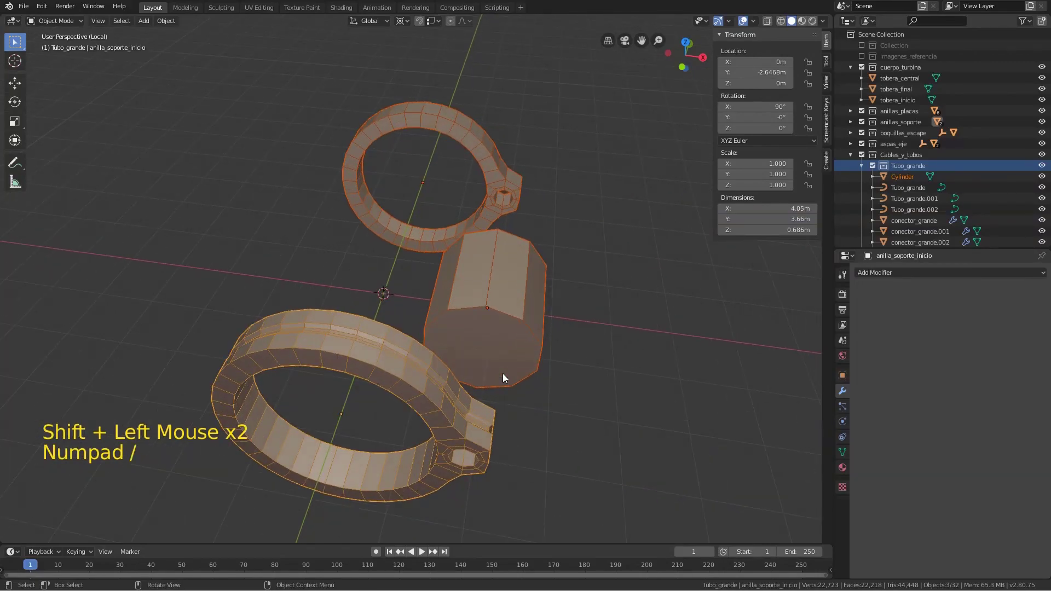
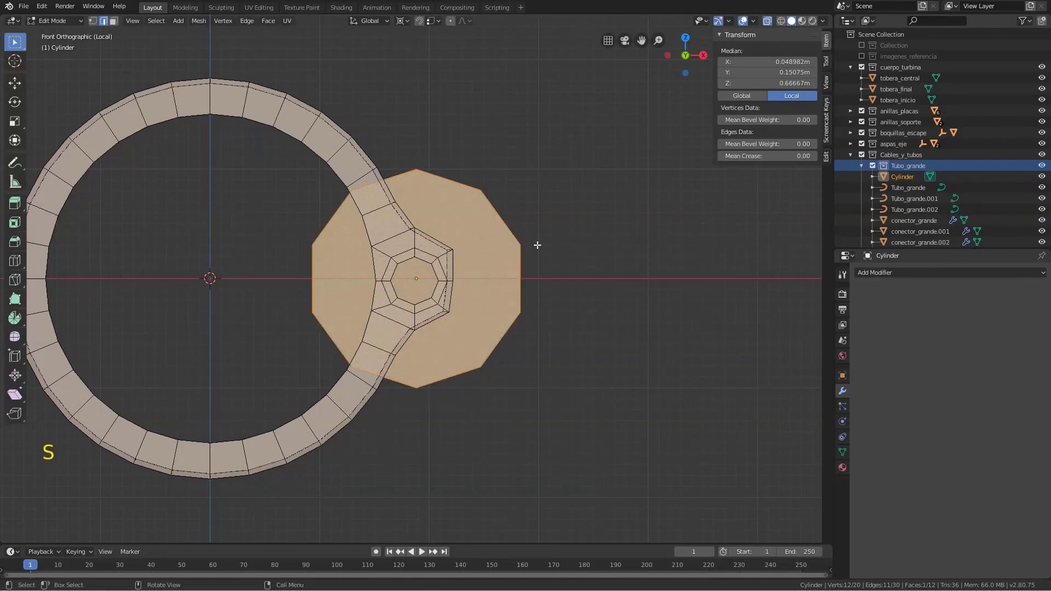
key("a")
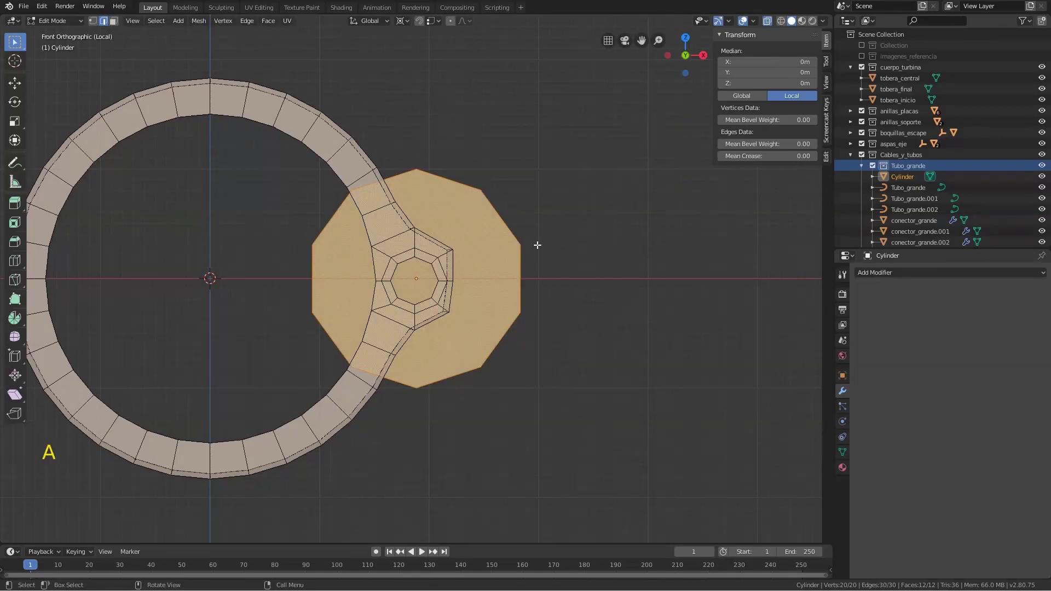
key("s")
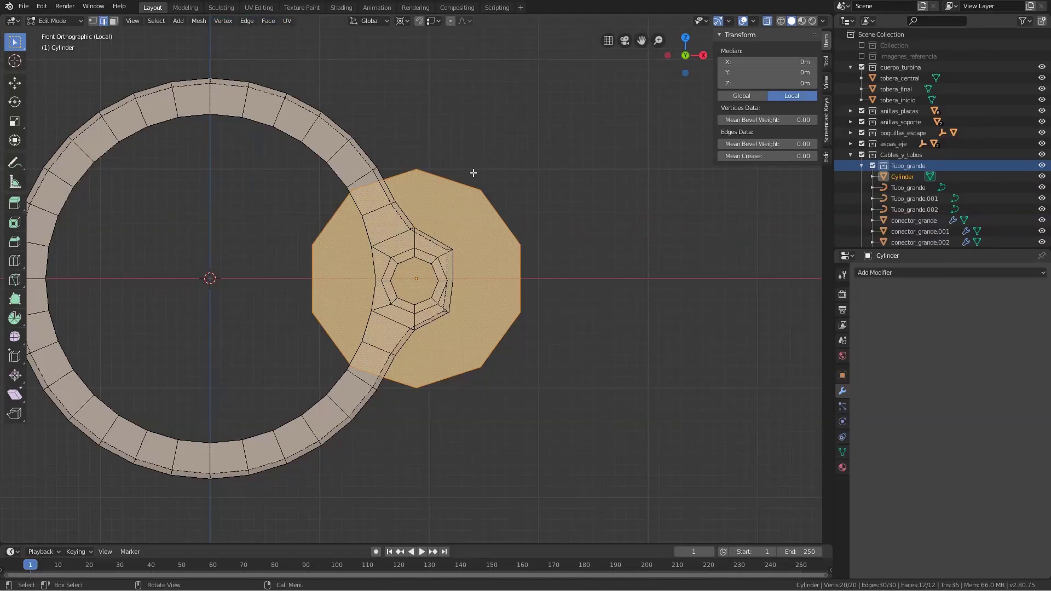
key("Tab")
key("Tab")
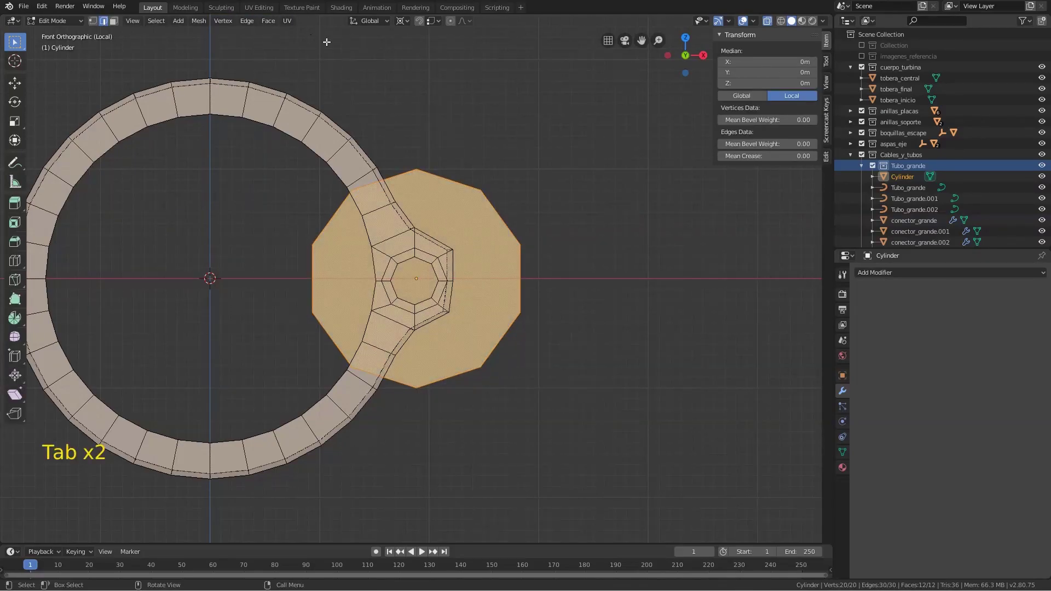
left_click(411, 23)
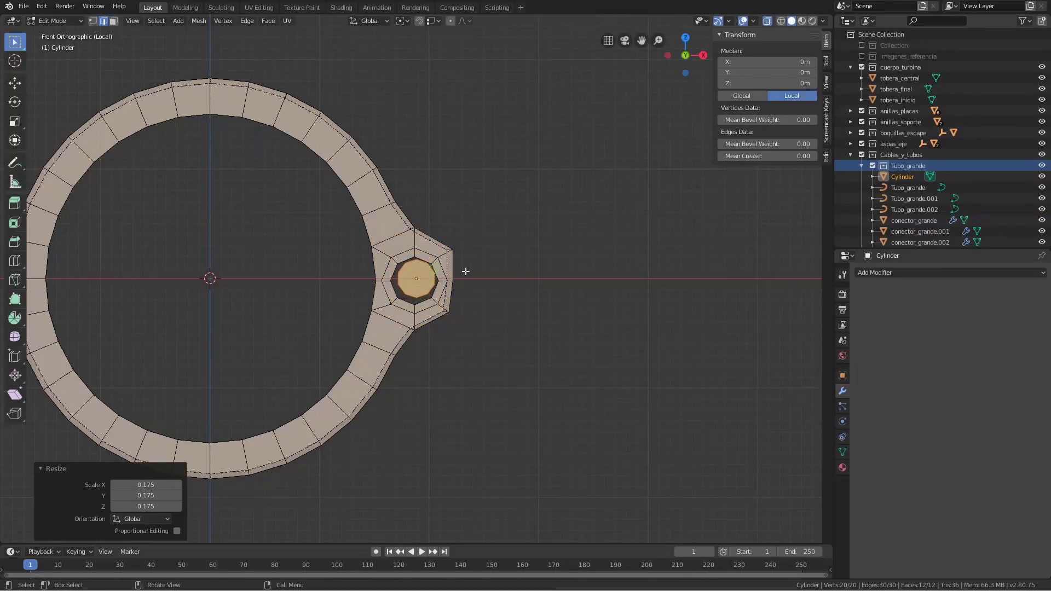
Move the pin into the lug hole, check it from the side and reopen its mesh for editing
key("KP_Decimal")
scroll("down", 3)
key("Tab")
key("g")
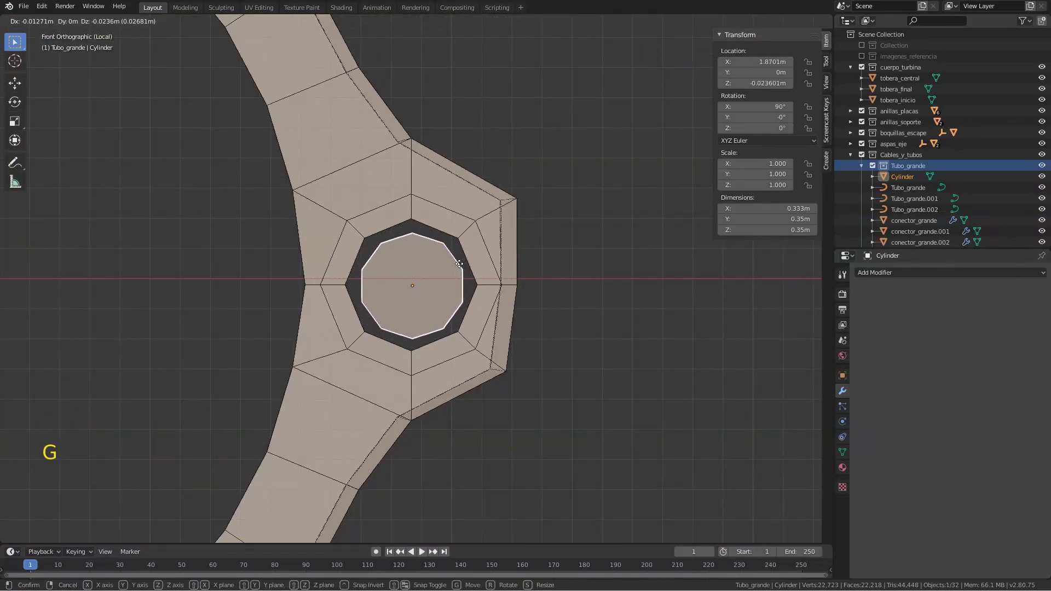
key("KP_3")
scroll("down", 3)
scroll("up", 3)
key("Tab")
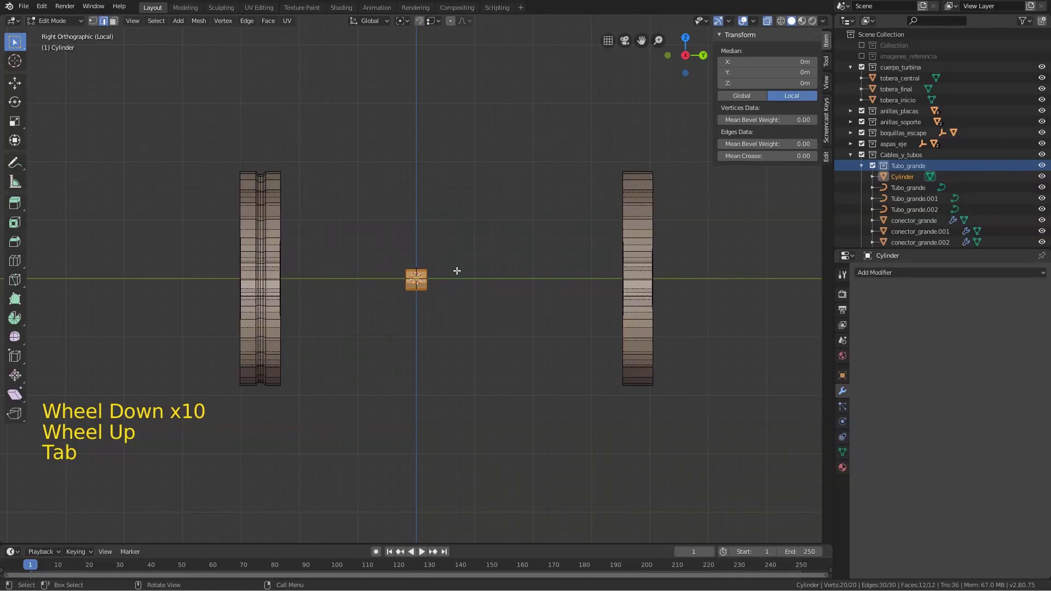
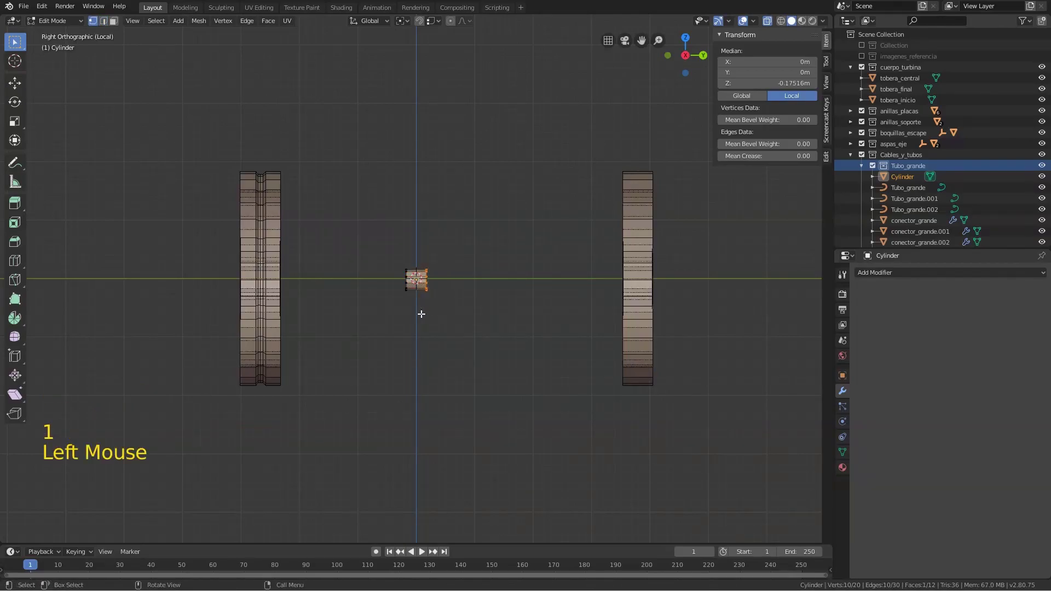
Stretch the pin's end faces lengthwise into a rod running from the centre through the right-hand ring
key("alt+z")
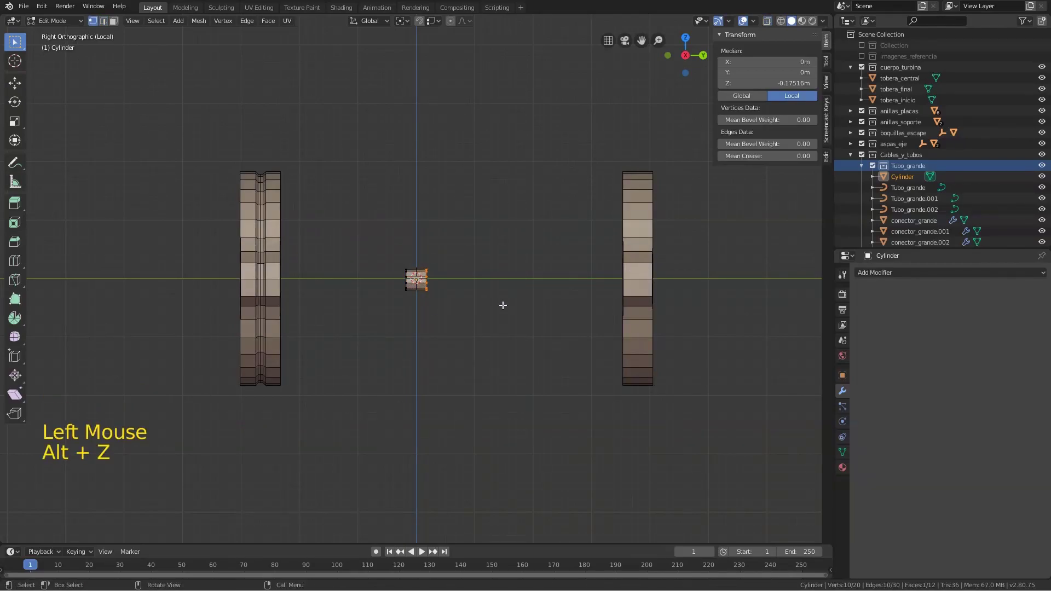
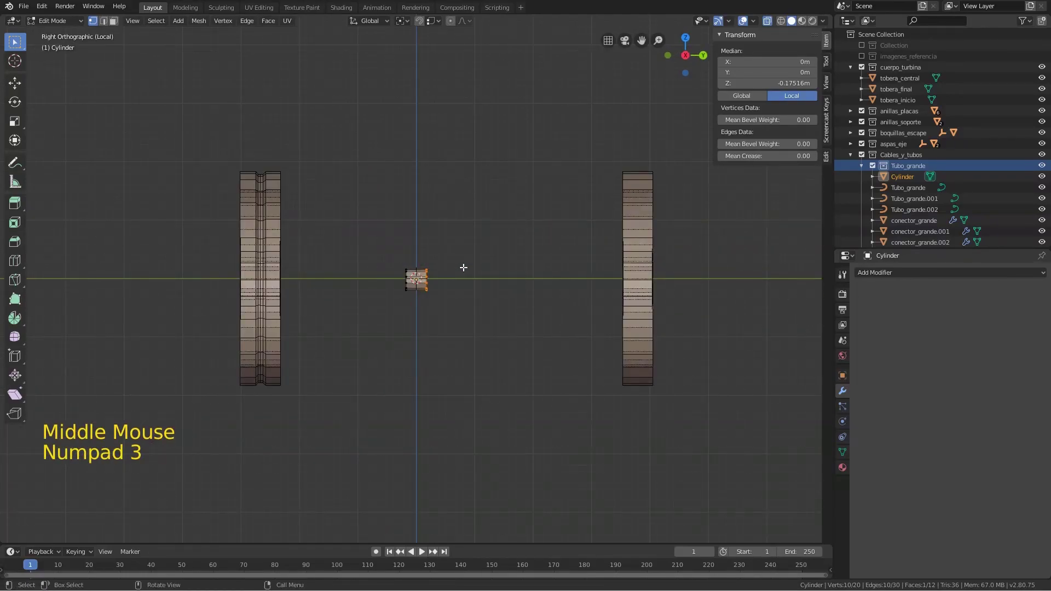
key("g")
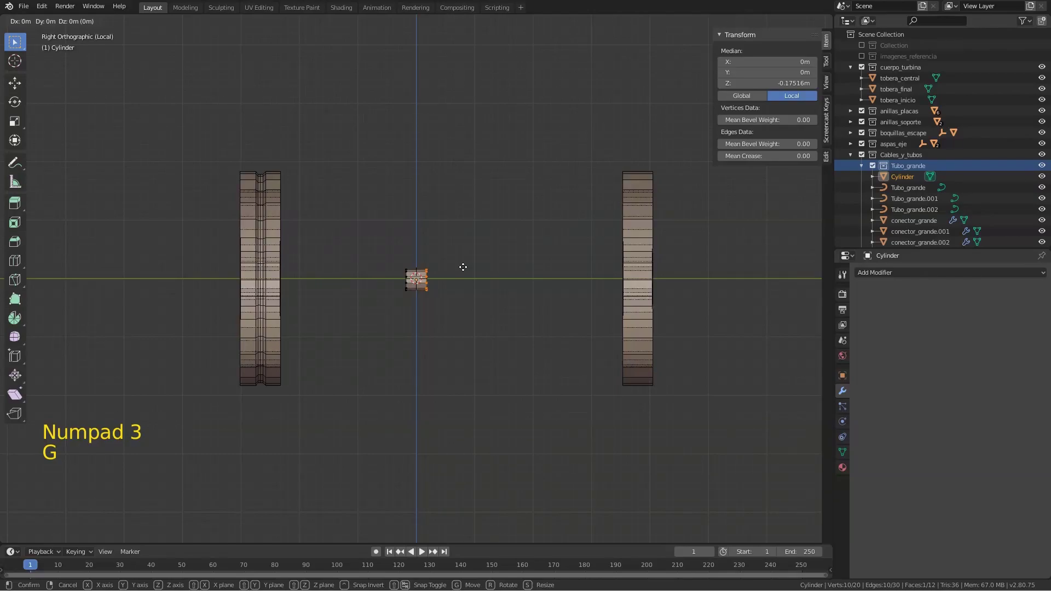
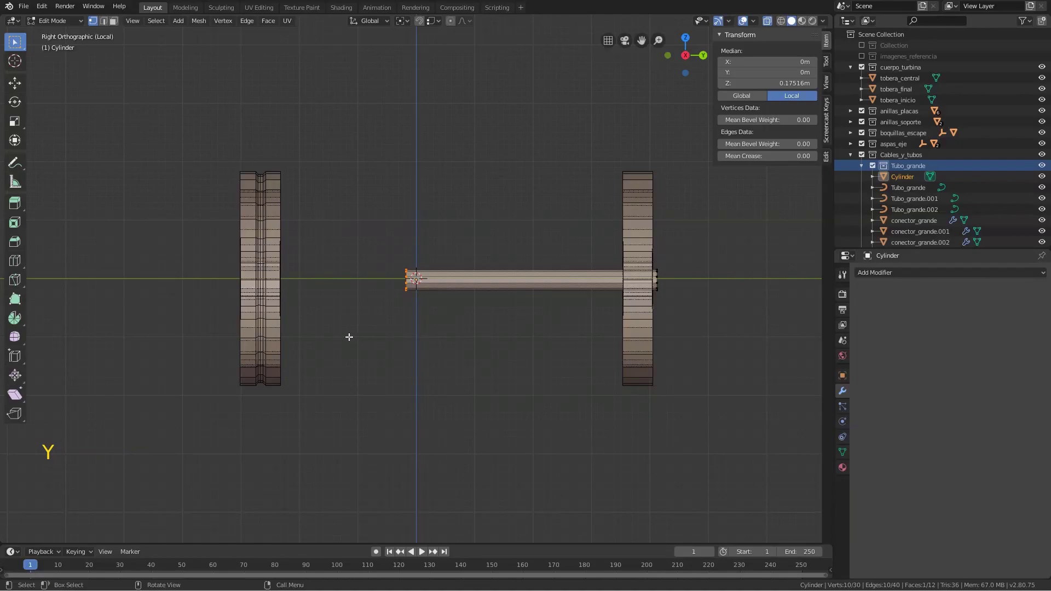
key("g")
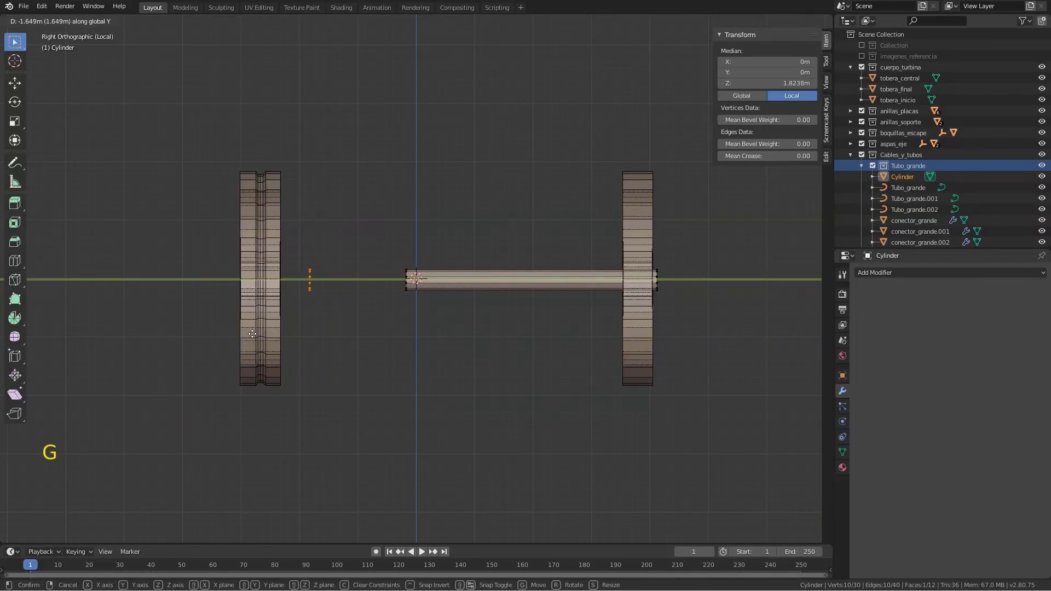
key("ctrl+z")
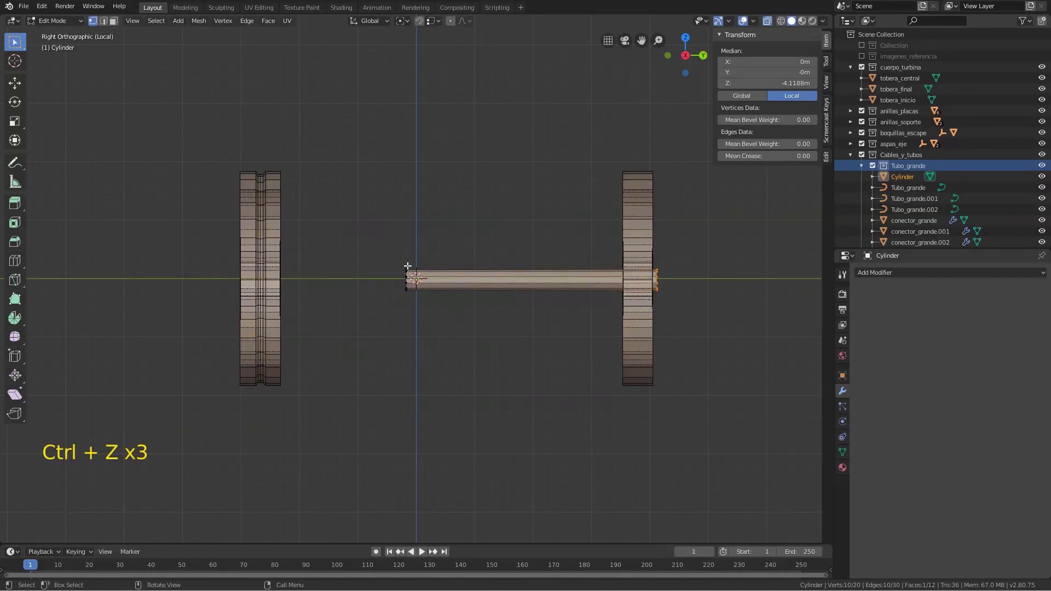
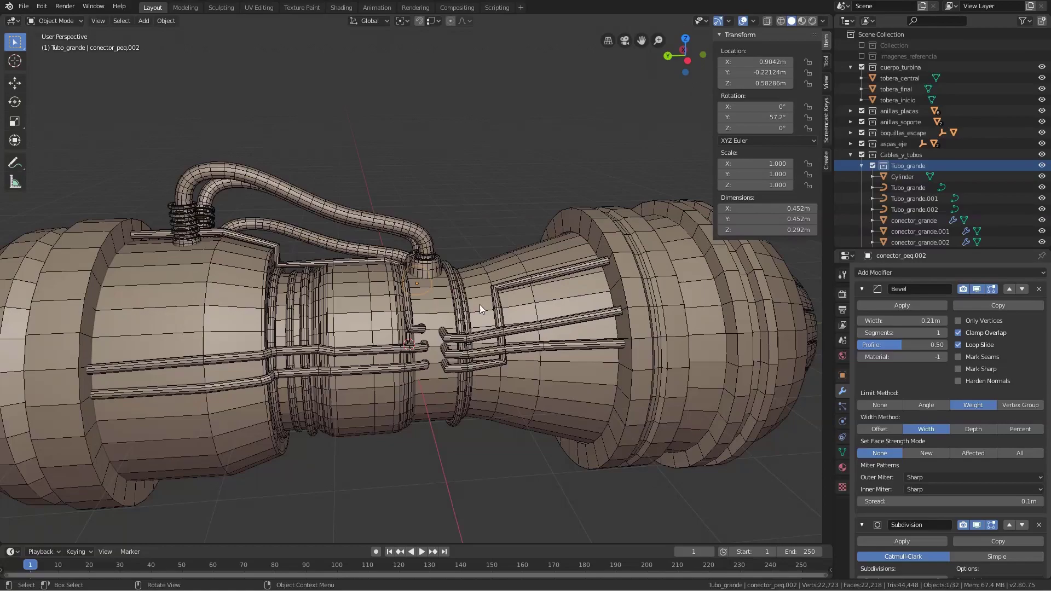
Duplicate conector_peq at the pipe junction and isolate the copy in local view
left_click(428, 270)
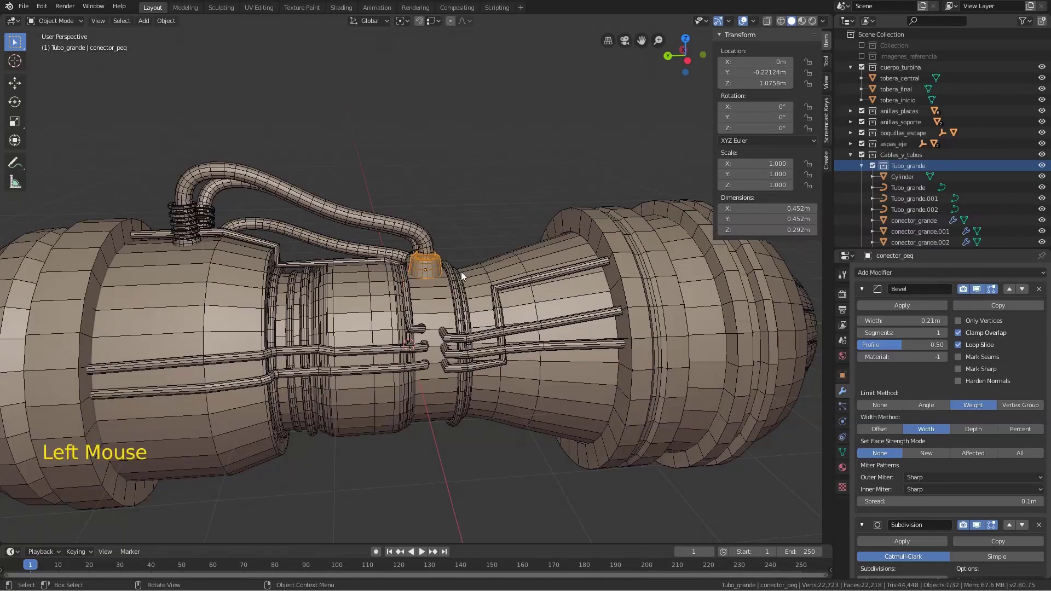
key("shift+d")
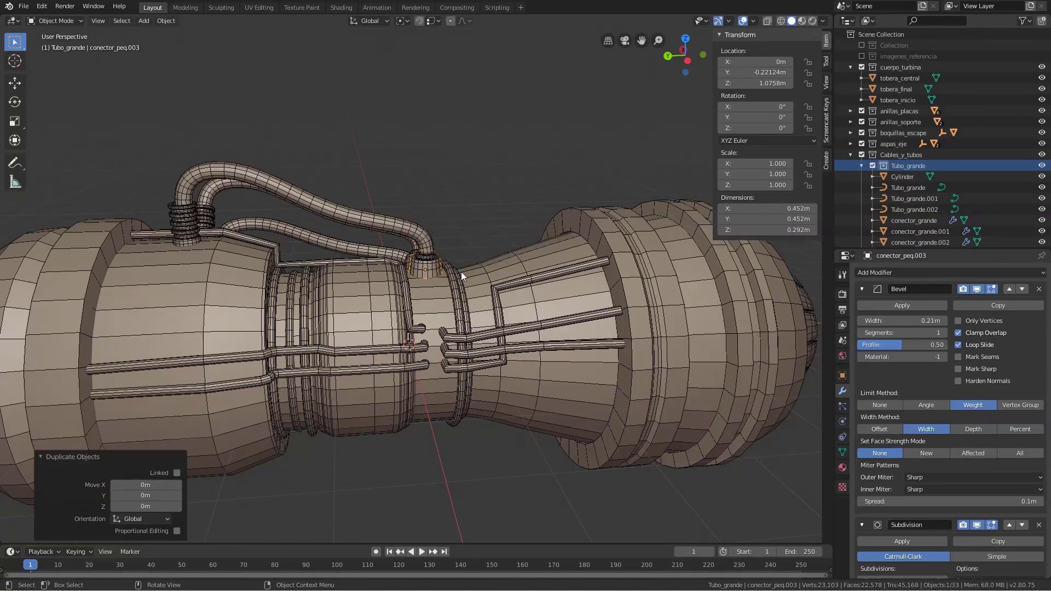
key("KP_3")
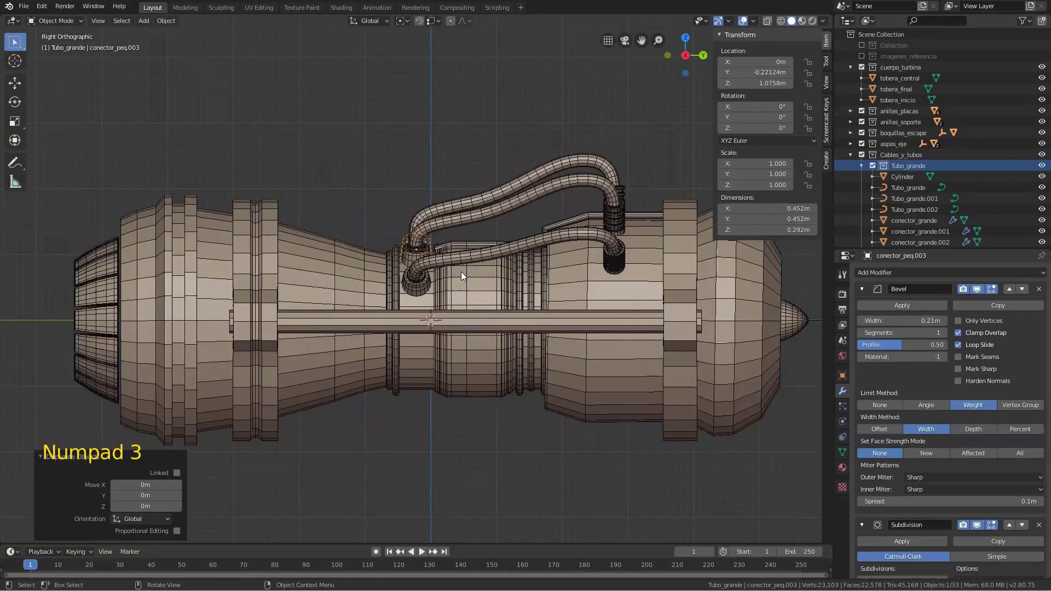
key("ctrl+KP_3")
key("KP_Decimal")
scroll("down", 3)
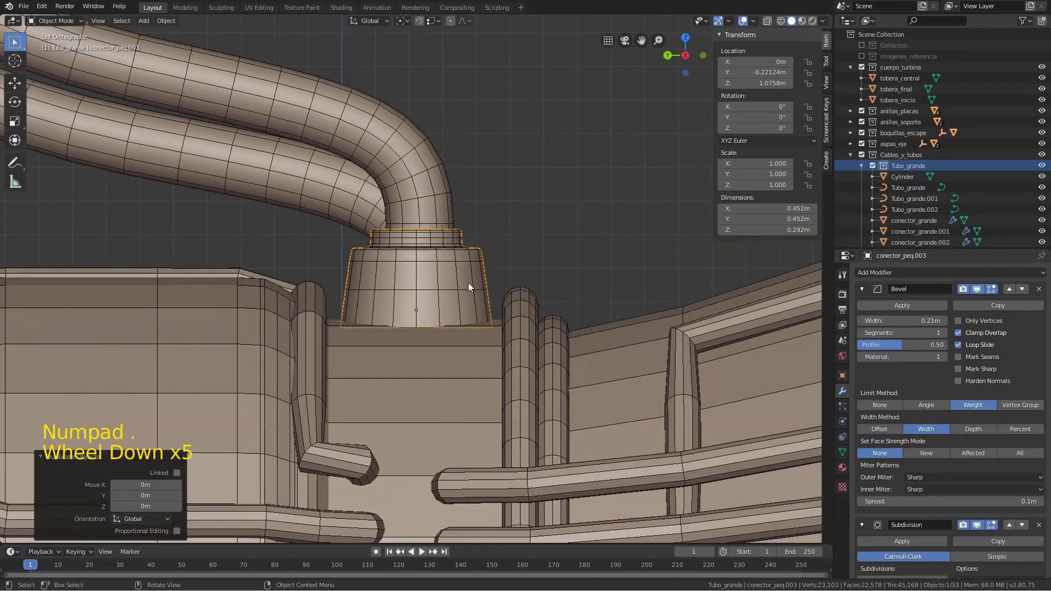
key("KP_Divide")
key("g")
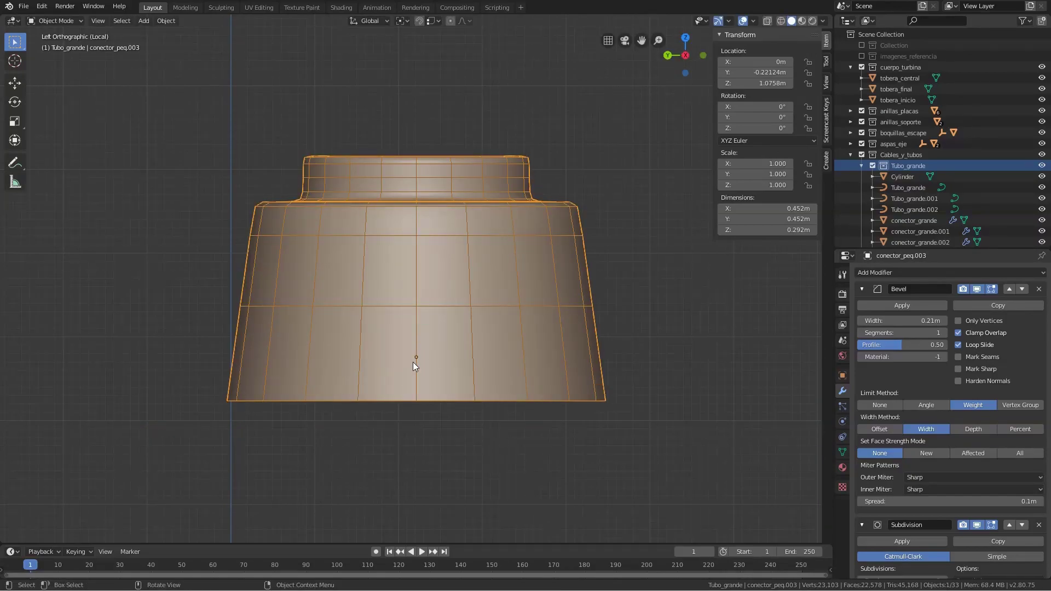
Snap the 3D cursor to the centre of the copied connector's bottom rim and return to Object Mode
key("Tab")
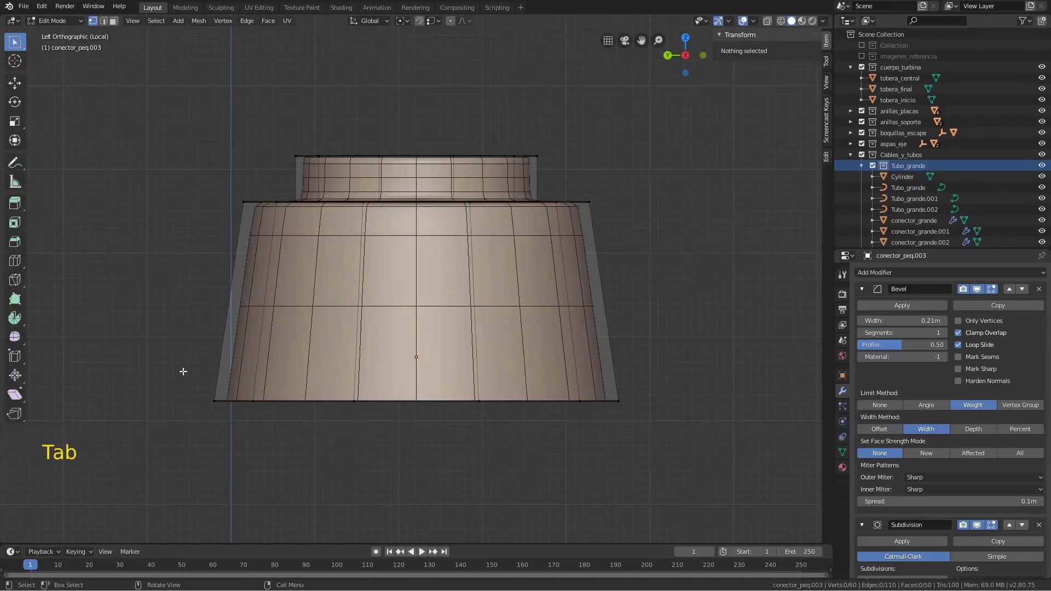
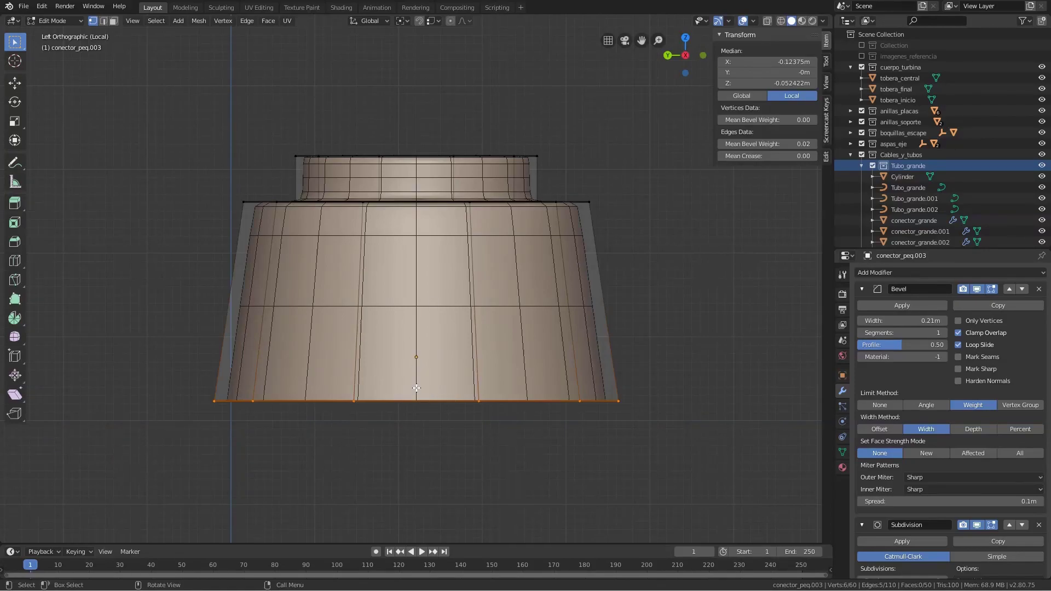
key("F3")
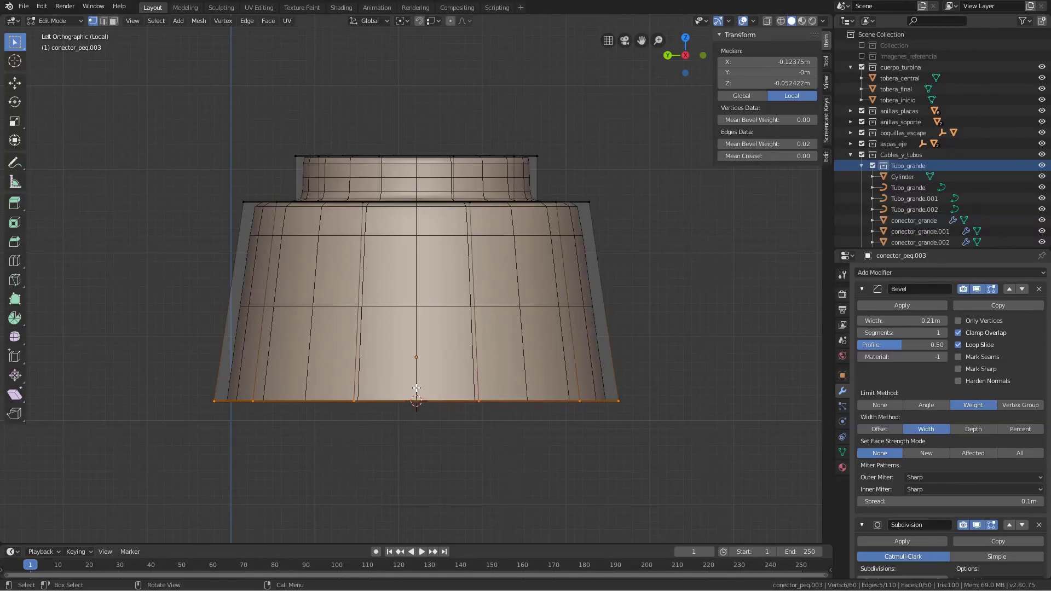
key("Tab")
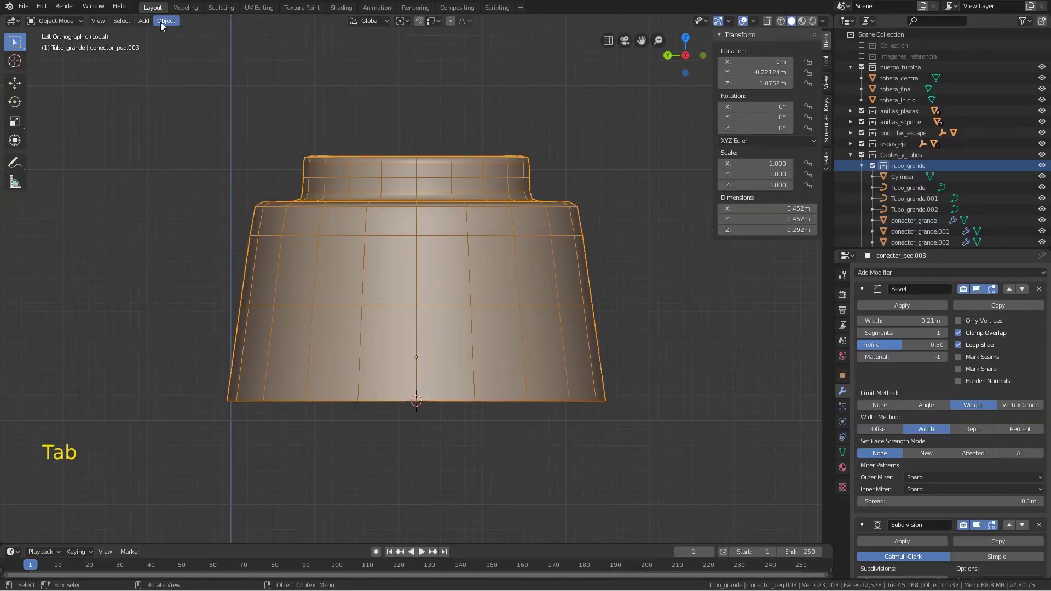
Set the connector's origin to the 3D cursor, exit local view and orbit toward the rear ring
left_click(164, 22)
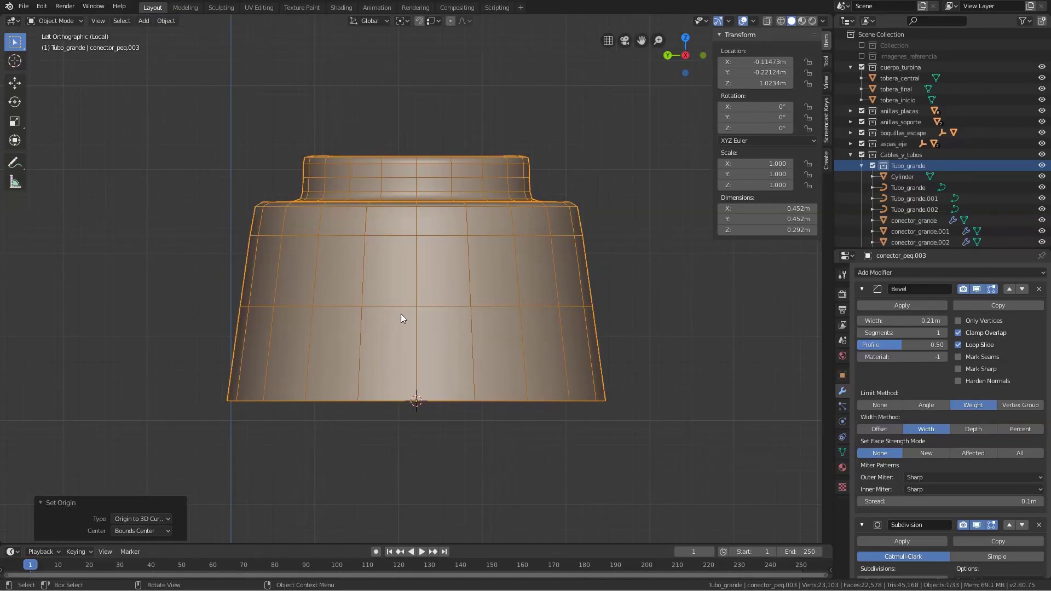
key("KP_Divide")
scroll("down", 3)
middle_click(360, 261)
key("g")
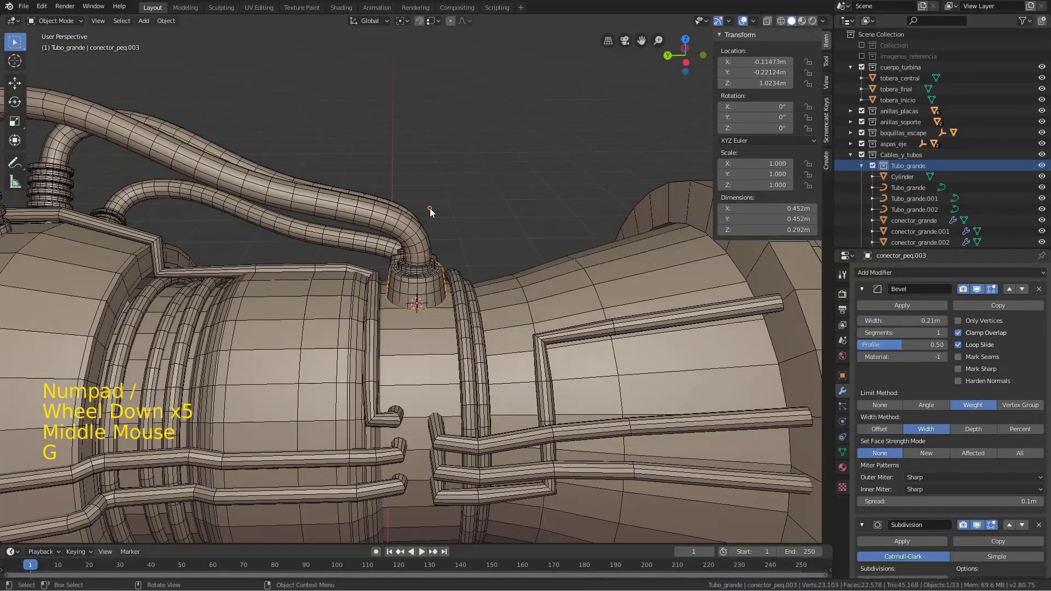
middle_click(395, 335)
middle_click(495, 300)
middle_click(363, 301)
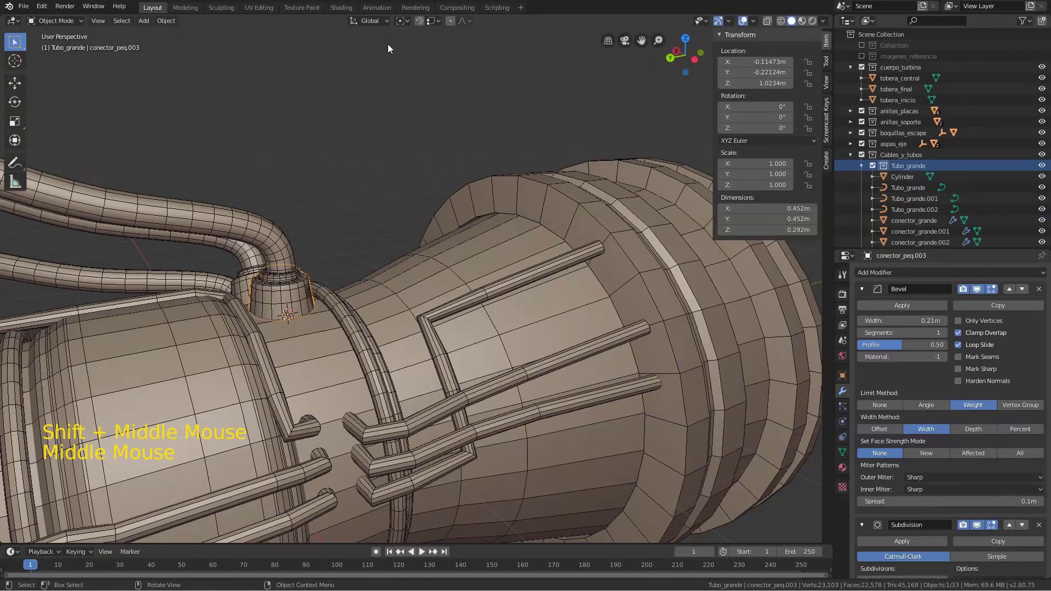
Enable face snapping with align rotation and move the connector onto the rear ring's rod
left_click(438, 23)
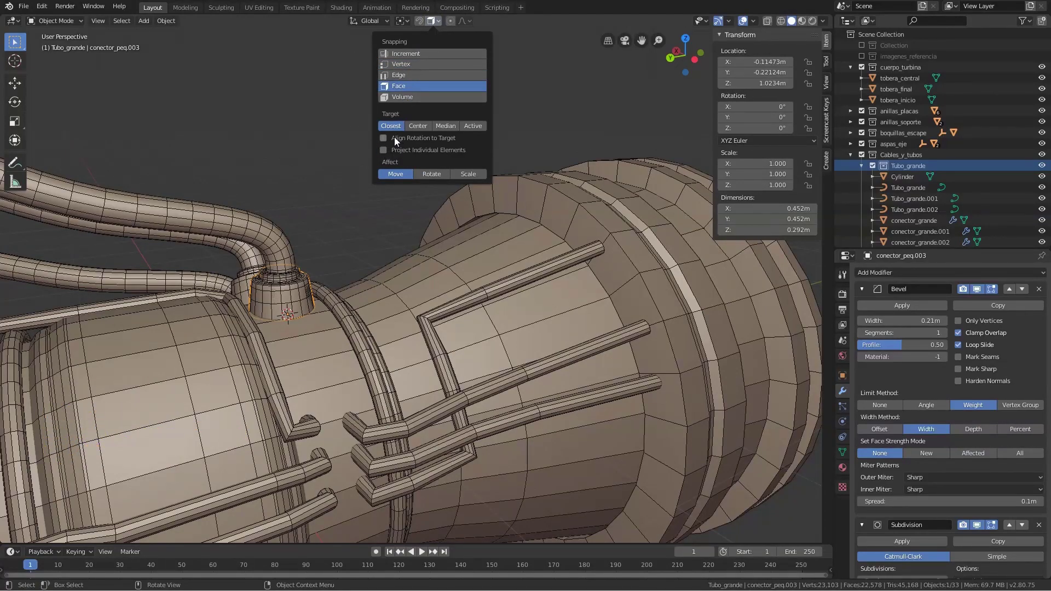
key("g")
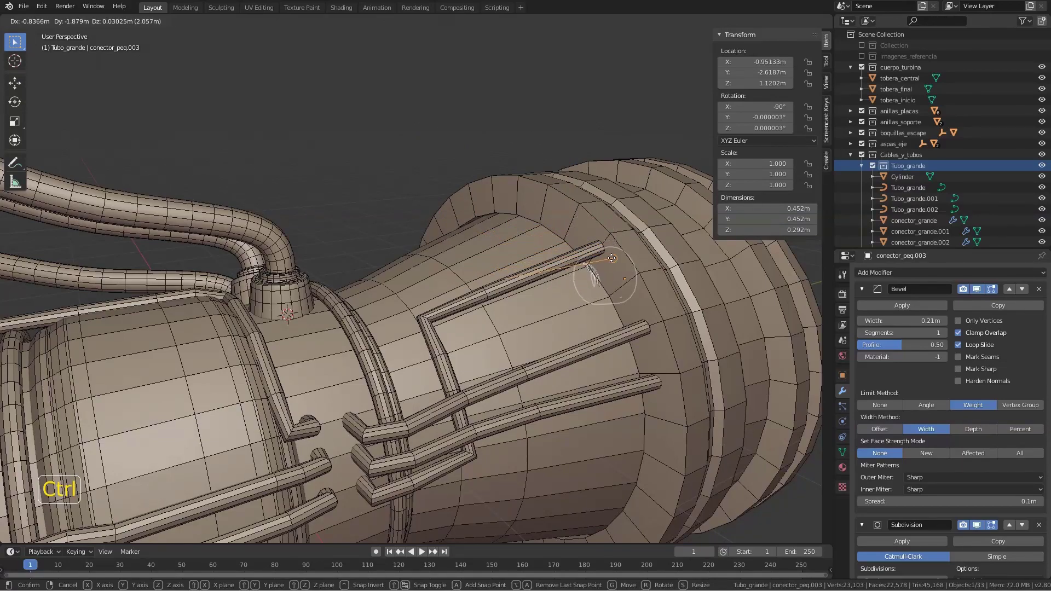
middle_click(641, 246)
key("g")
key("g")
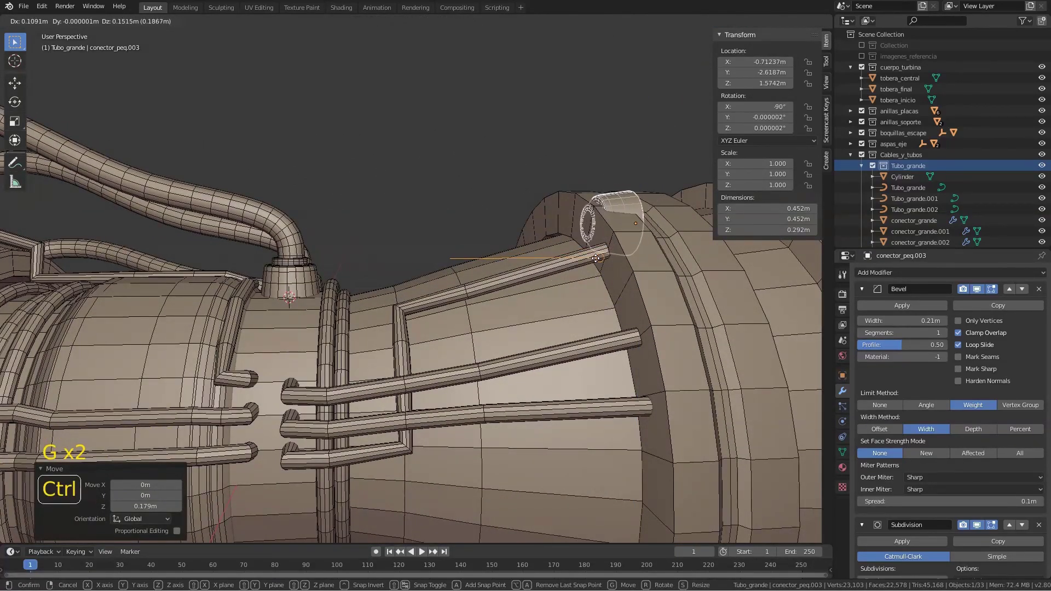
middle_click(591, 263)
middle_click(566, 265)
scroll("up", 3)
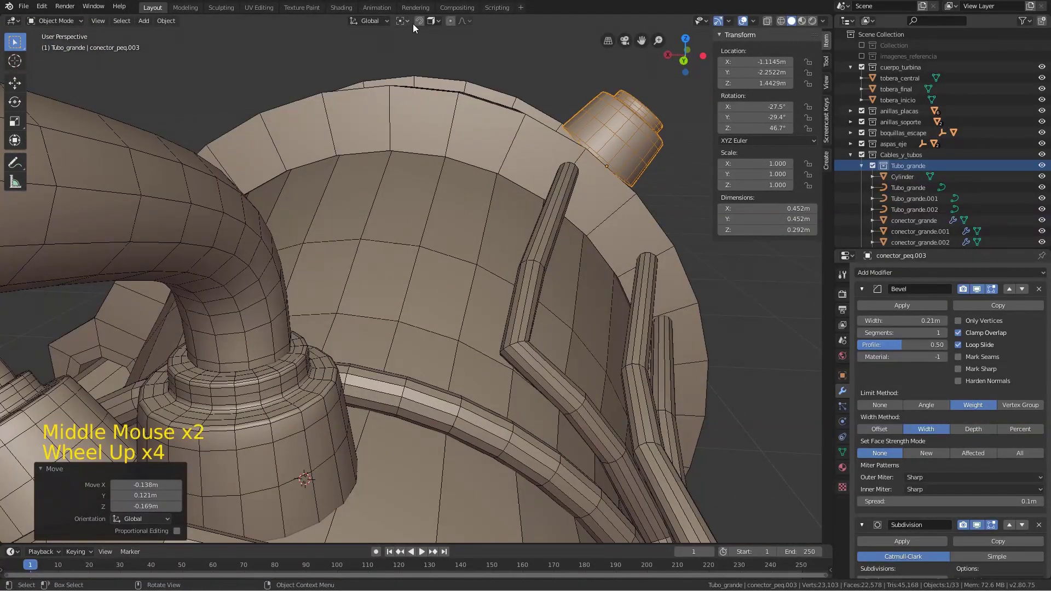
Reset the connector's tilt, seat it on the rod end against the body and scale it to 0.666
left_click(441, 25)
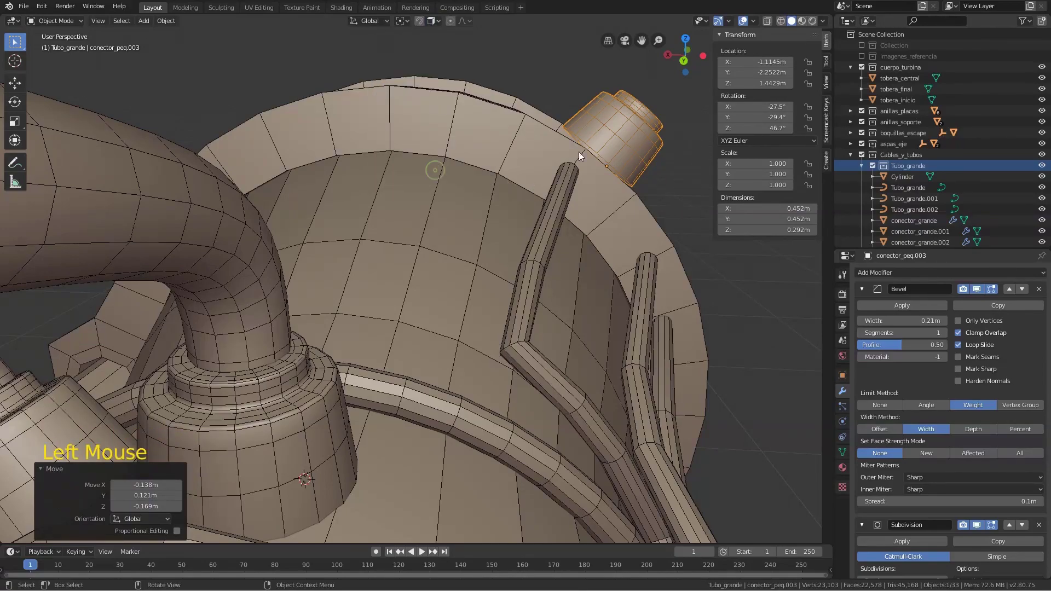
key("g")
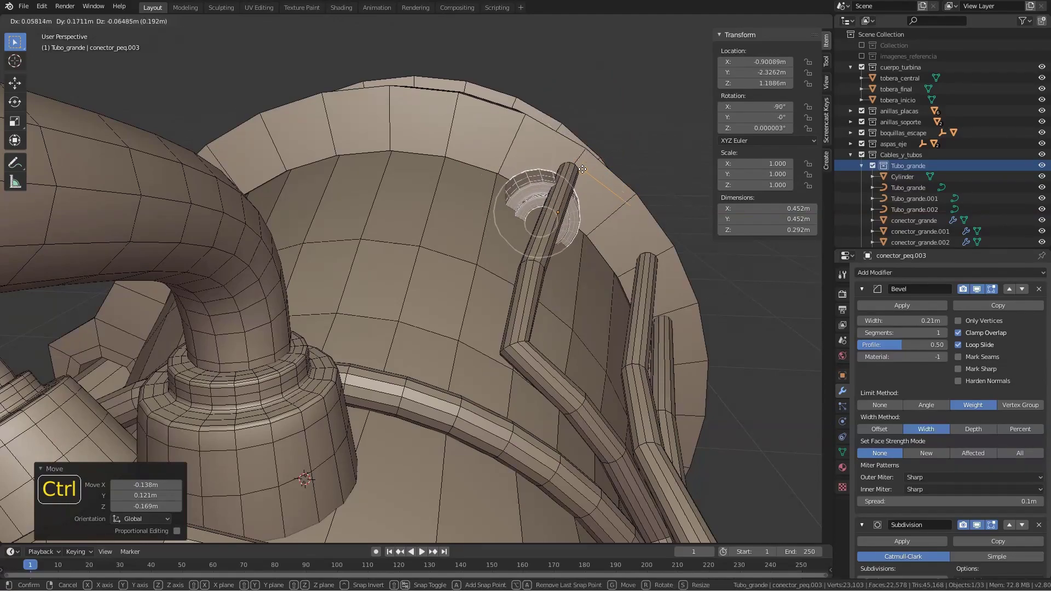
key("g")
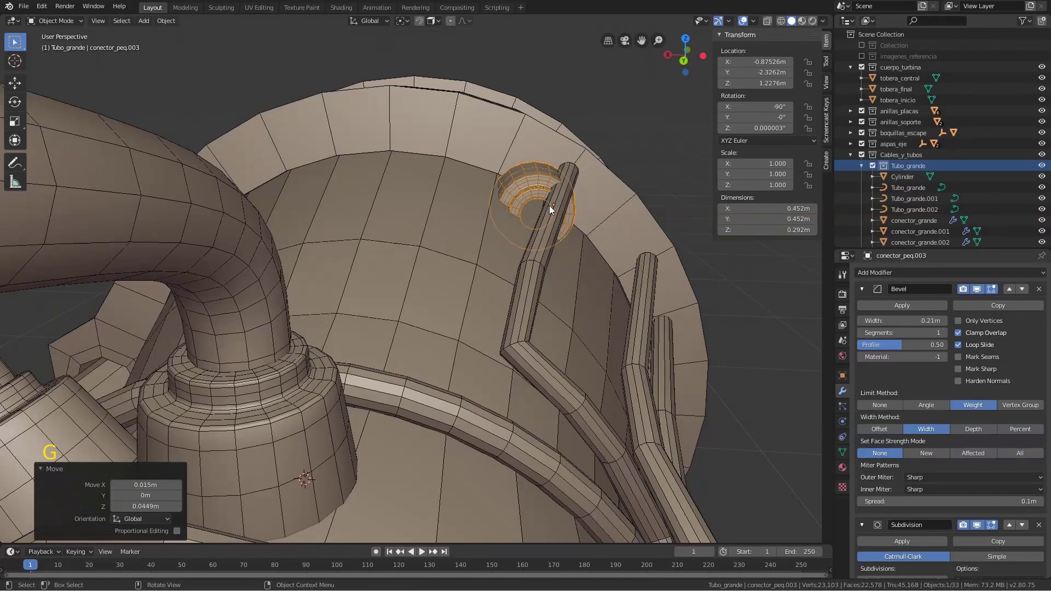
key("g")
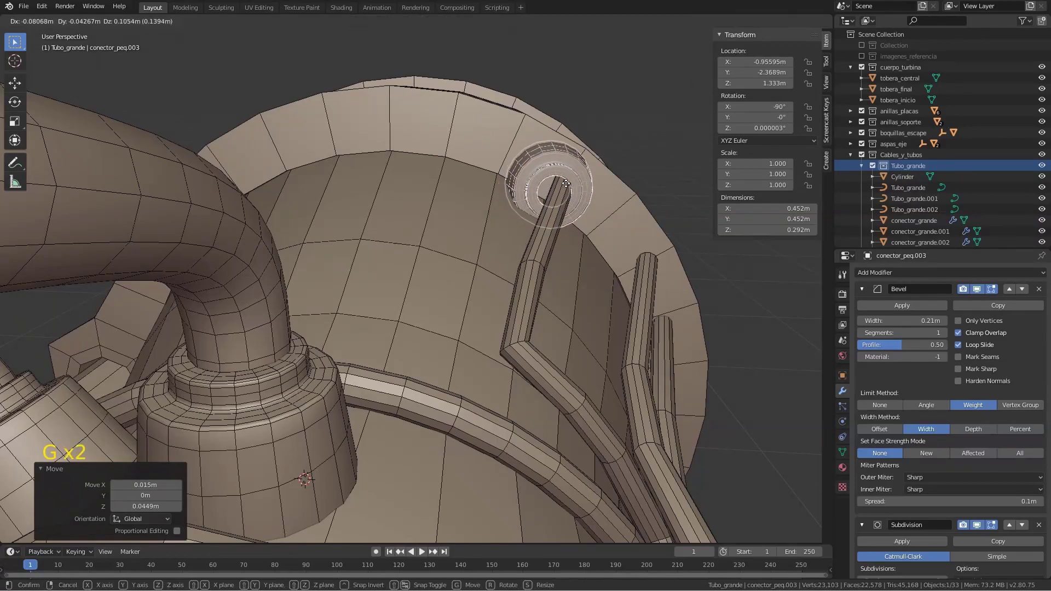
middle_click(599, 186)
key("KP_Decimal")
scroll("down", 3)
middle_click(408, 294)
scroll("down", 3)
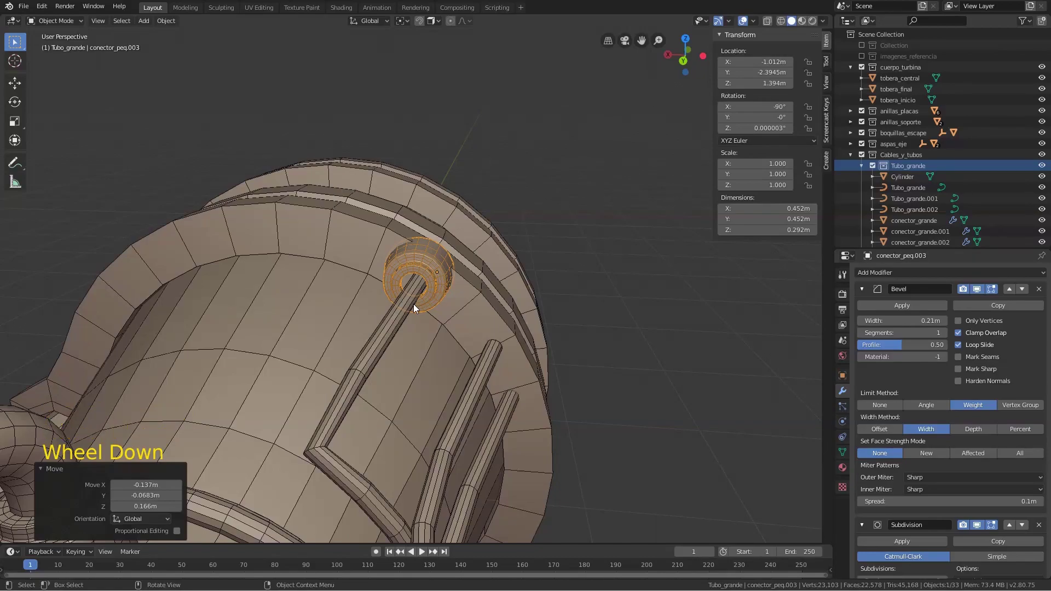
key("s")
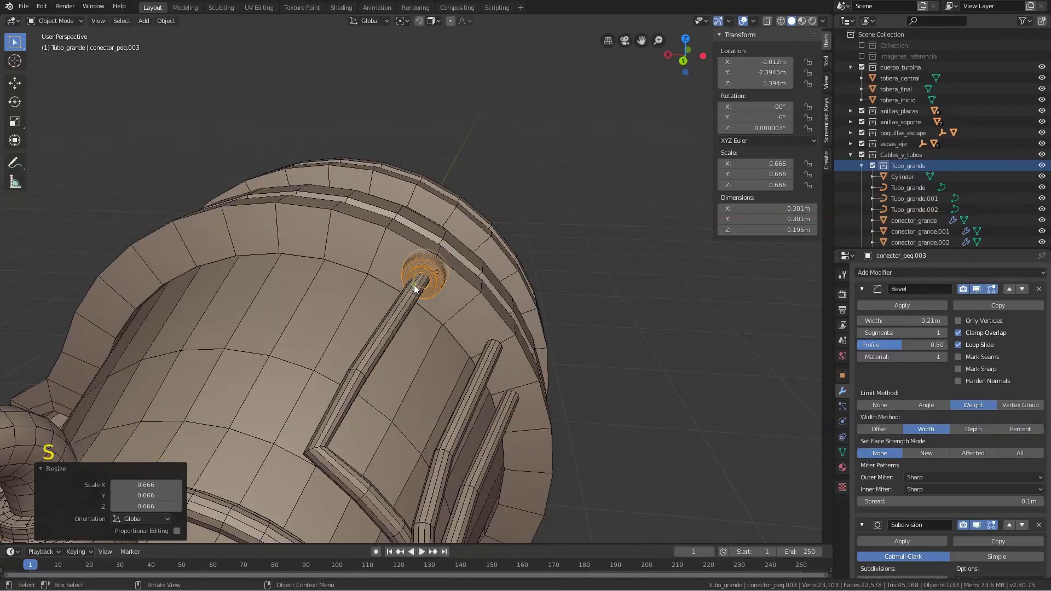
Slide the connector along the rod axis and orbit to check it caps the rod end
key("KP_Decimal")
scroll("down", 3)
middle_click(471, 316)
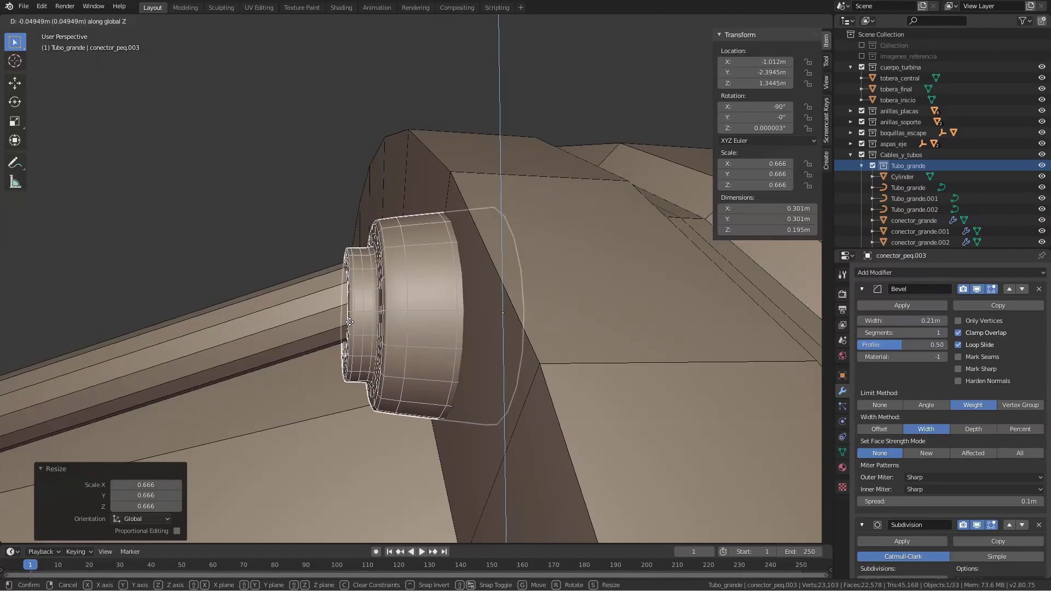
scroll("down", 3)
middle_click(349, 318)
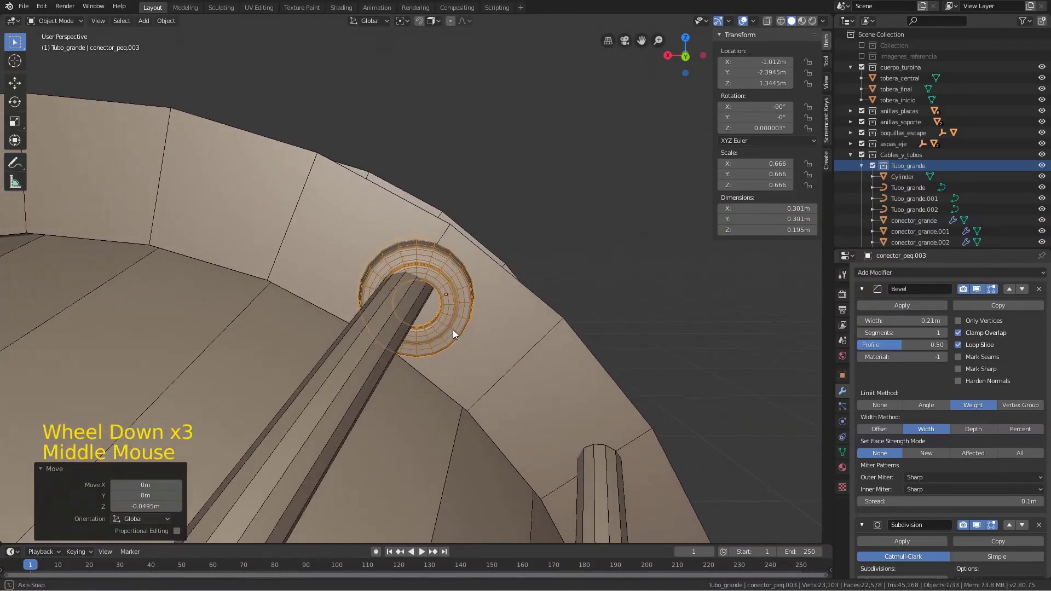
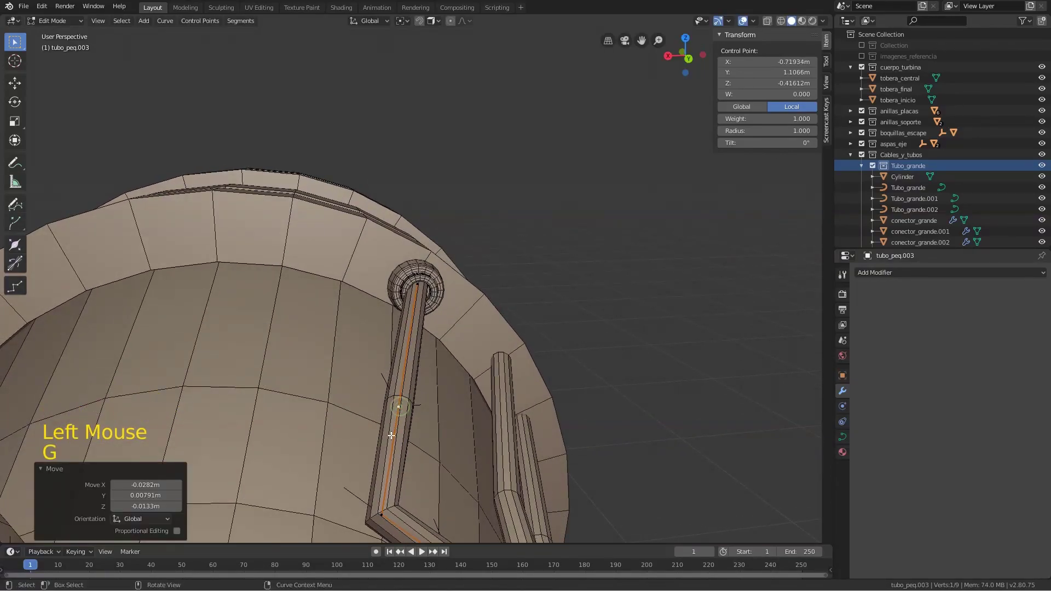
scroll("down", 3)
middle_click(413, 344)
key("Tab")
Duplicate the connector twice onto the other rear-ring rod ends, leaving three capped rods
left_click(436, 283)
key("shift+d")
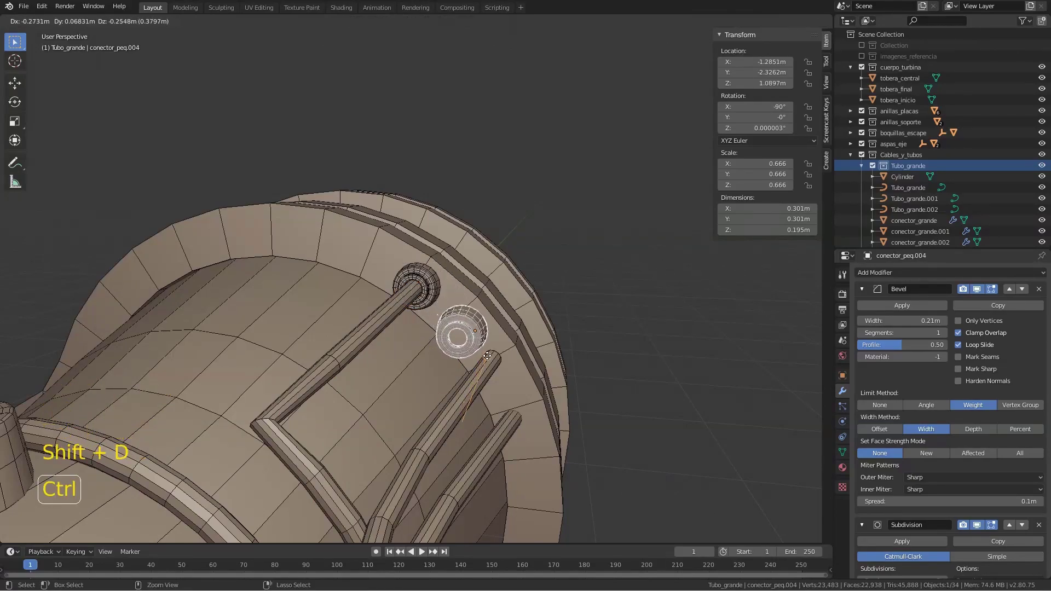
middle_click(531, 388)
key("g")
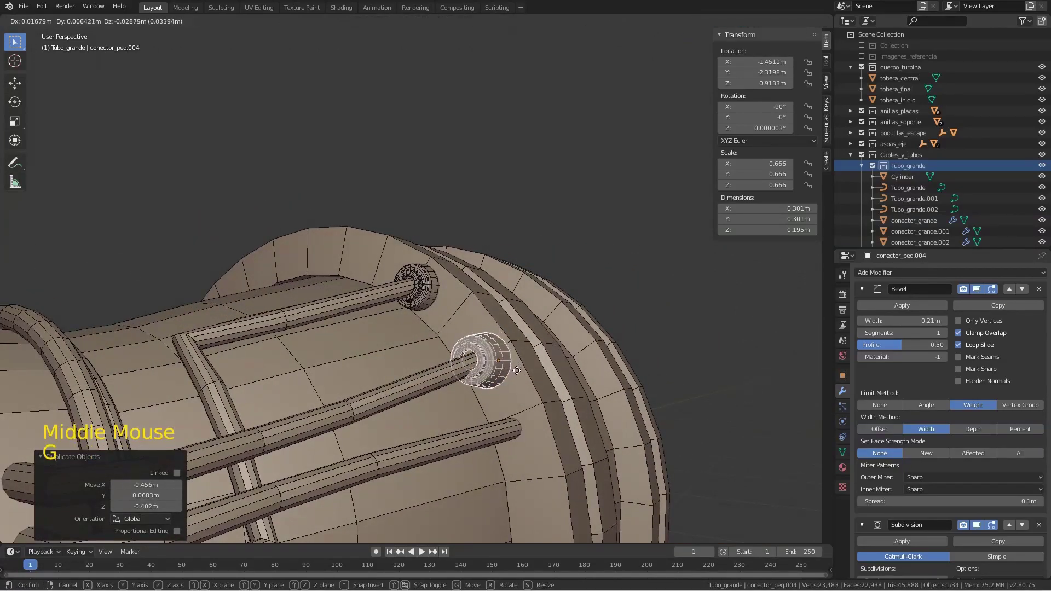
middle_click(488, 402)
key("shift+d")
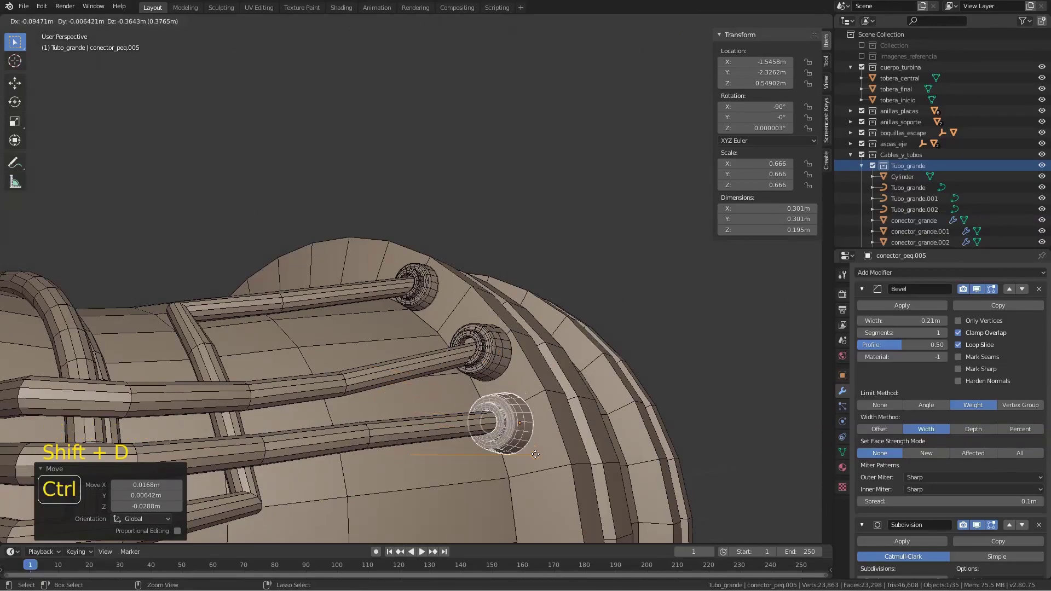
scroll("down", 3)
middle_click(479, 404)
key("KP_Decimal")
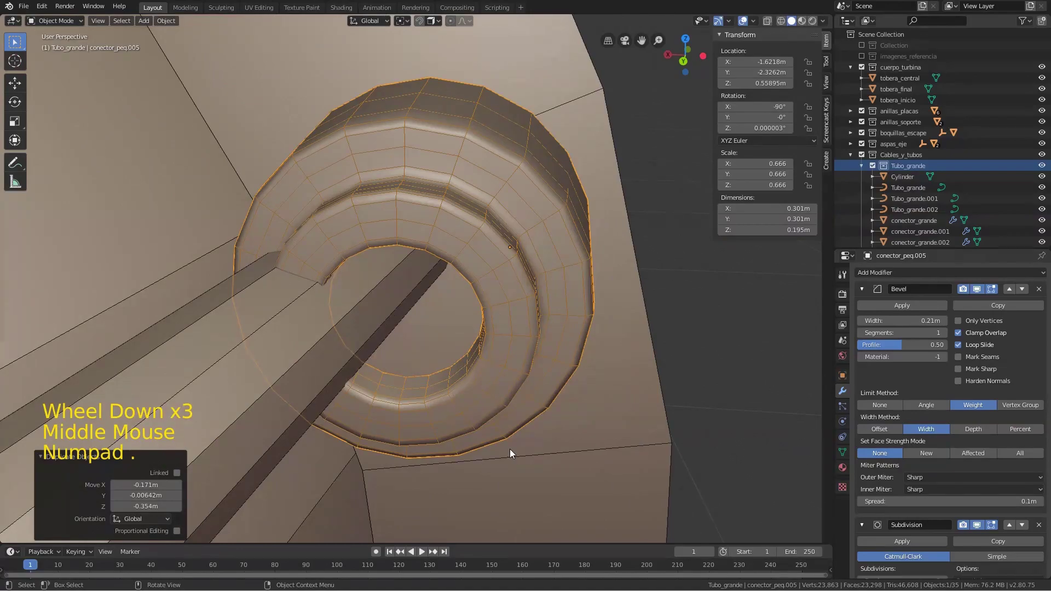
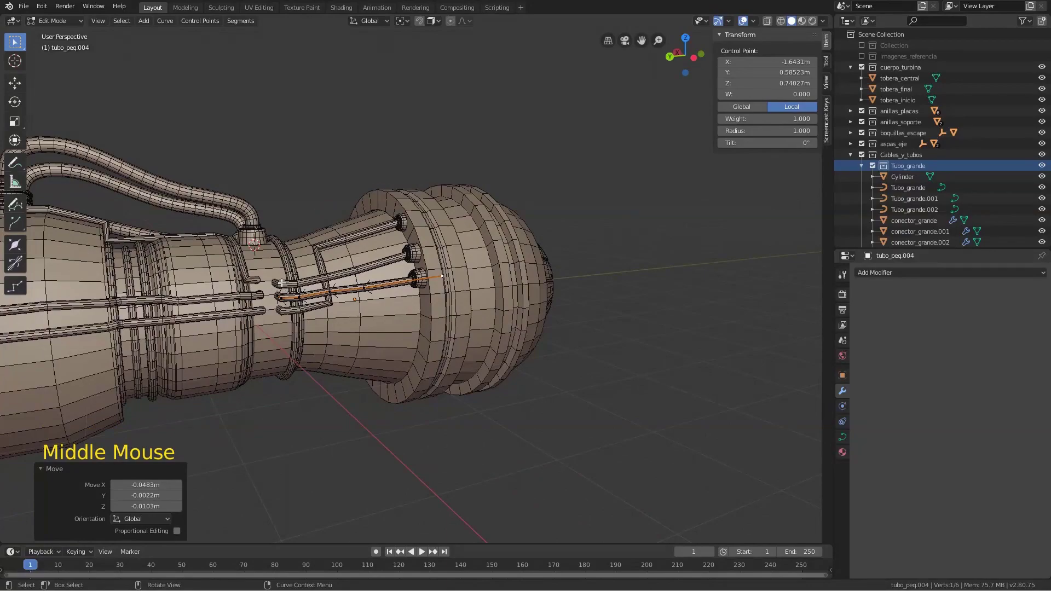
scroll("down", 3)
scroll("up", 3)
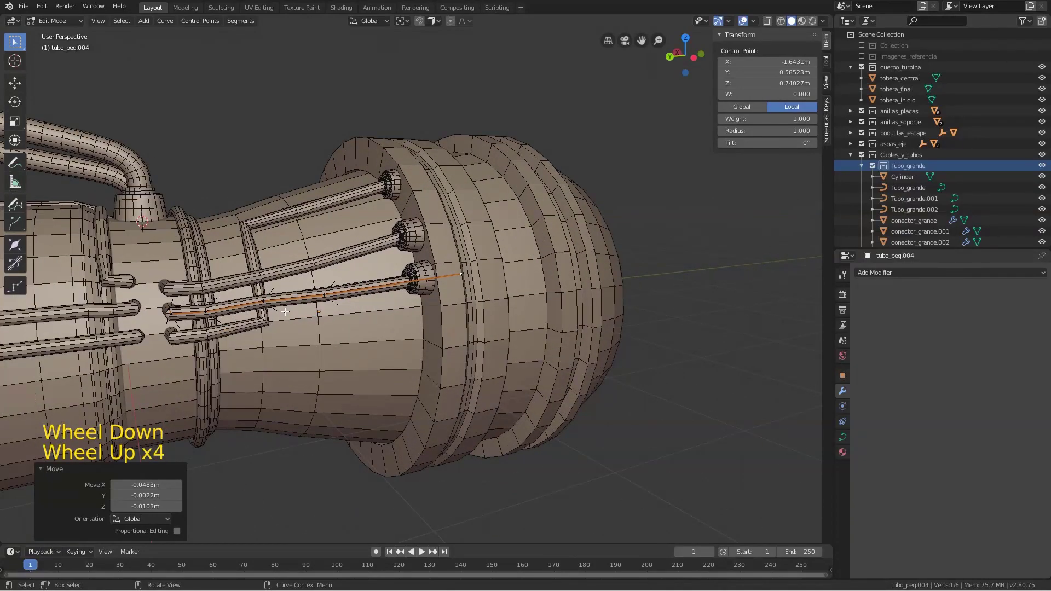
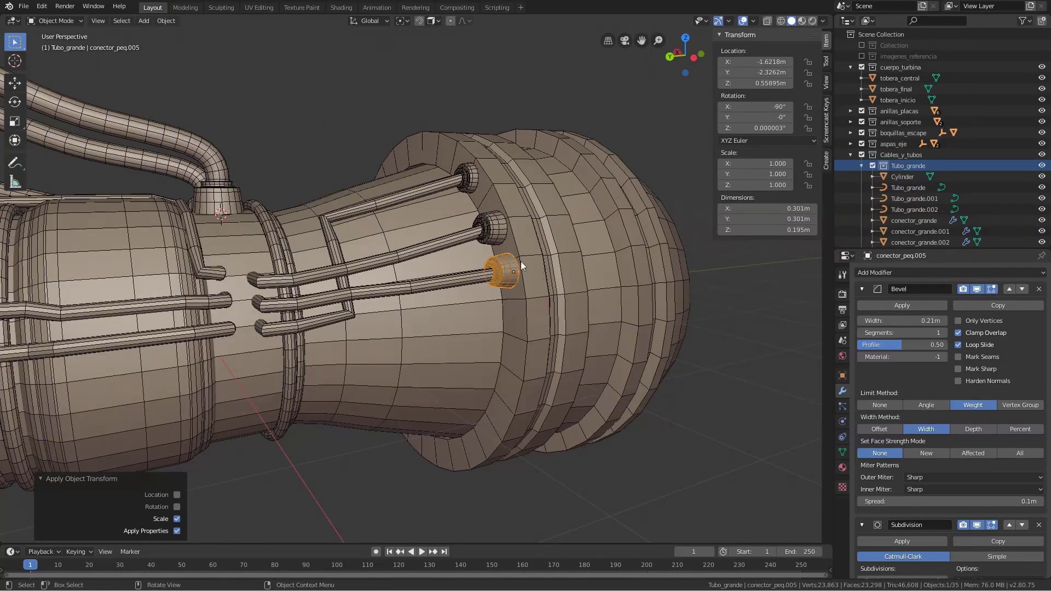
Select the shrunken top connector conector_peq.003 on the rear section
left_click(498, 235)
left_click(164, 25)
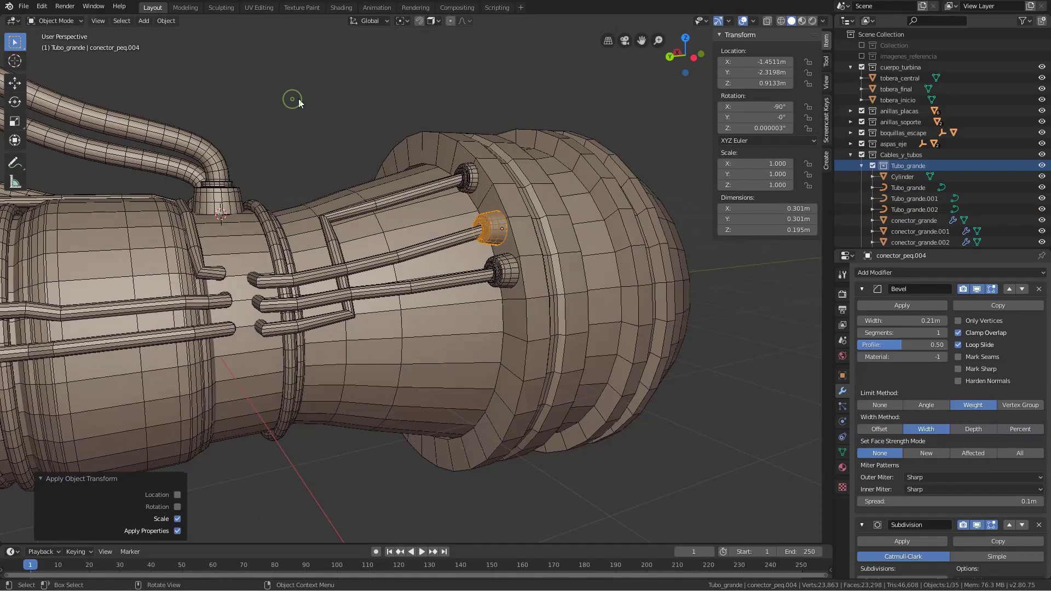
middle_click(494, 224)
left_click(494, 179)
key("g")
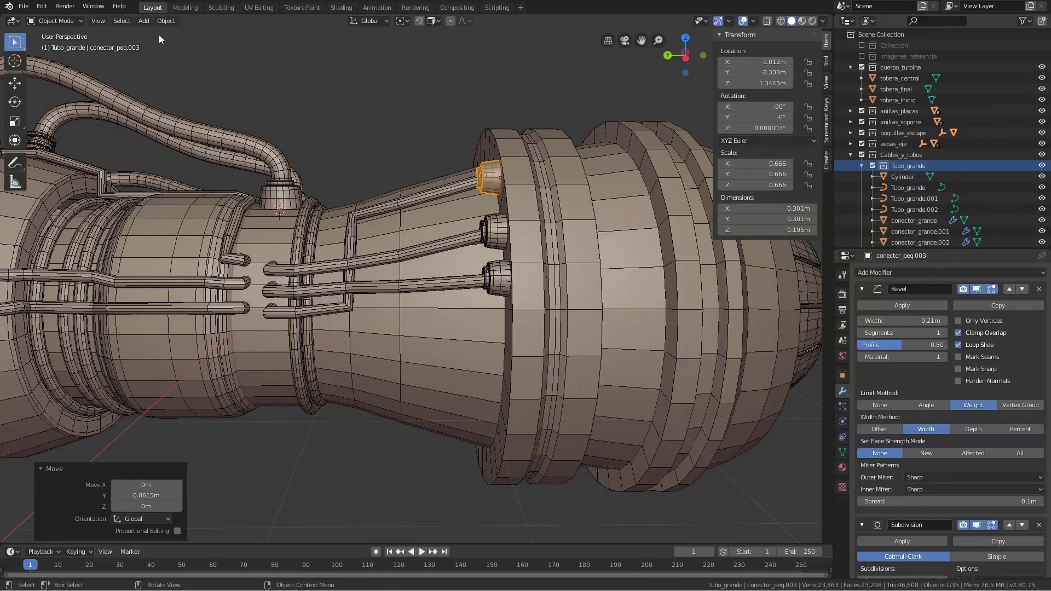
Apply the connector's reduced scale so it reads 1, then inspect the model
left_click(164, 24)
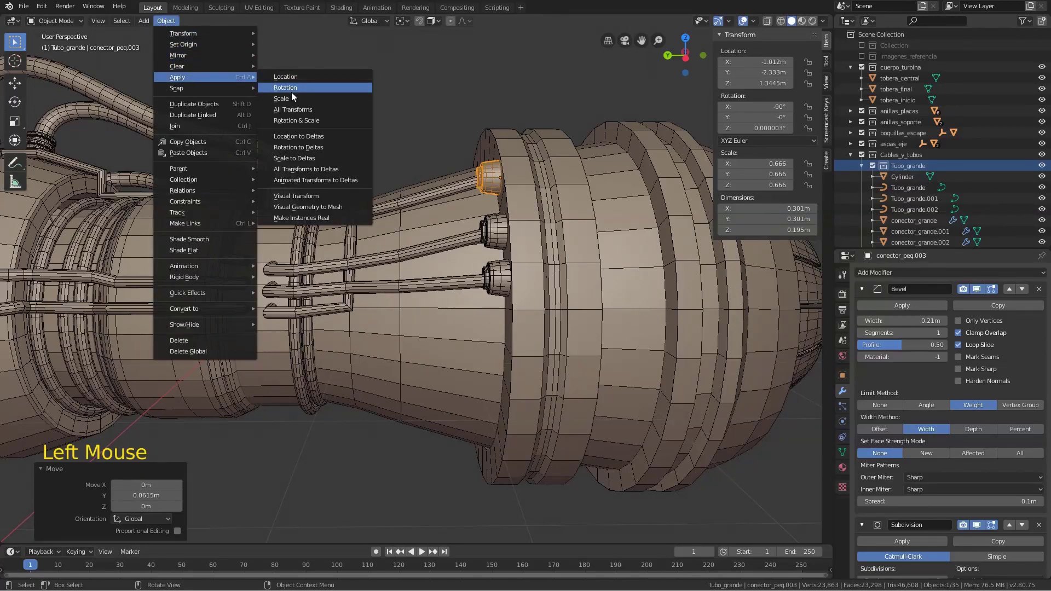
scroll("down", 3)
middle_click(310, 196)
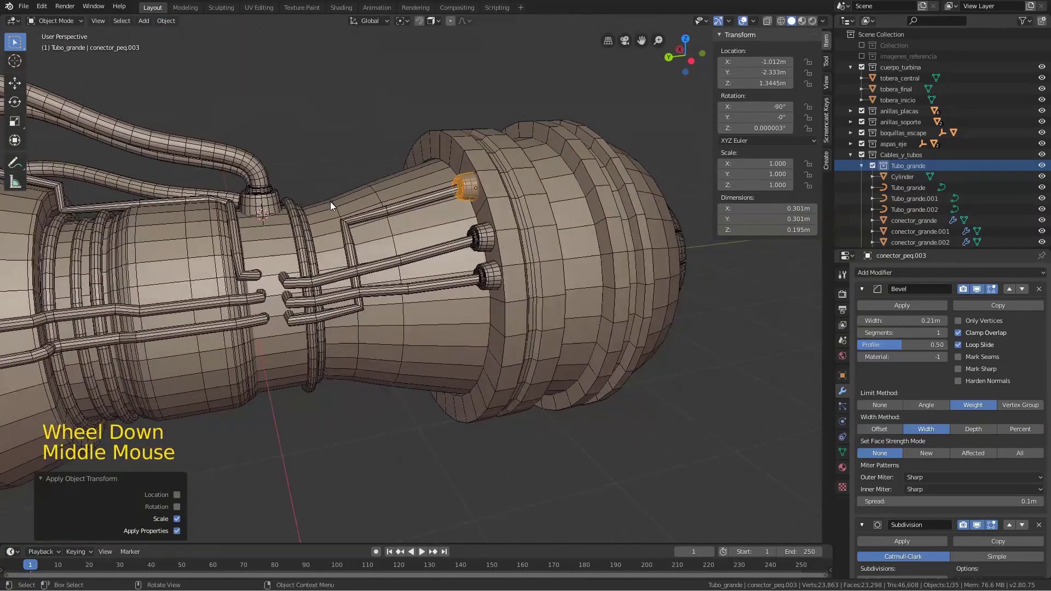
middle_click(160, 190)
middle_click(249, 187)
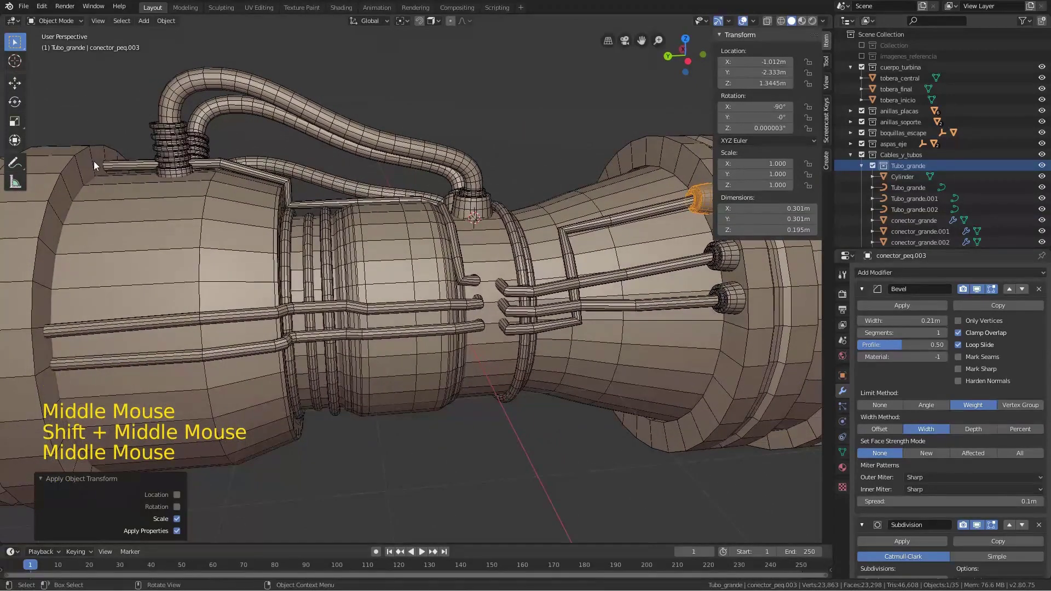
middle_click(631, 228)
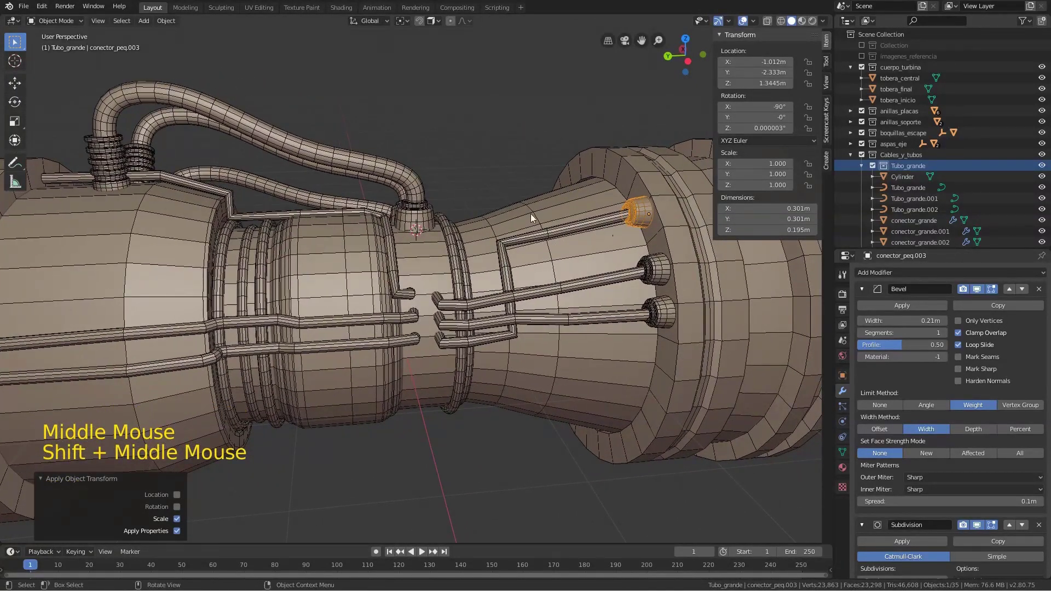
Duplicate the top connector as conector_peq.006 and seat it on the far thin tube's end
key("shift+d")
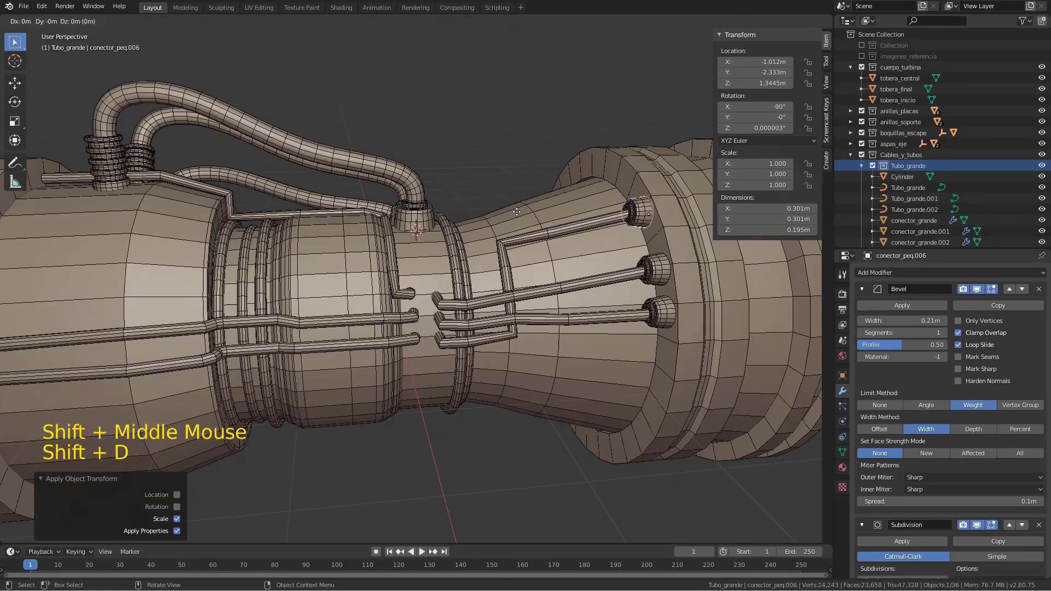
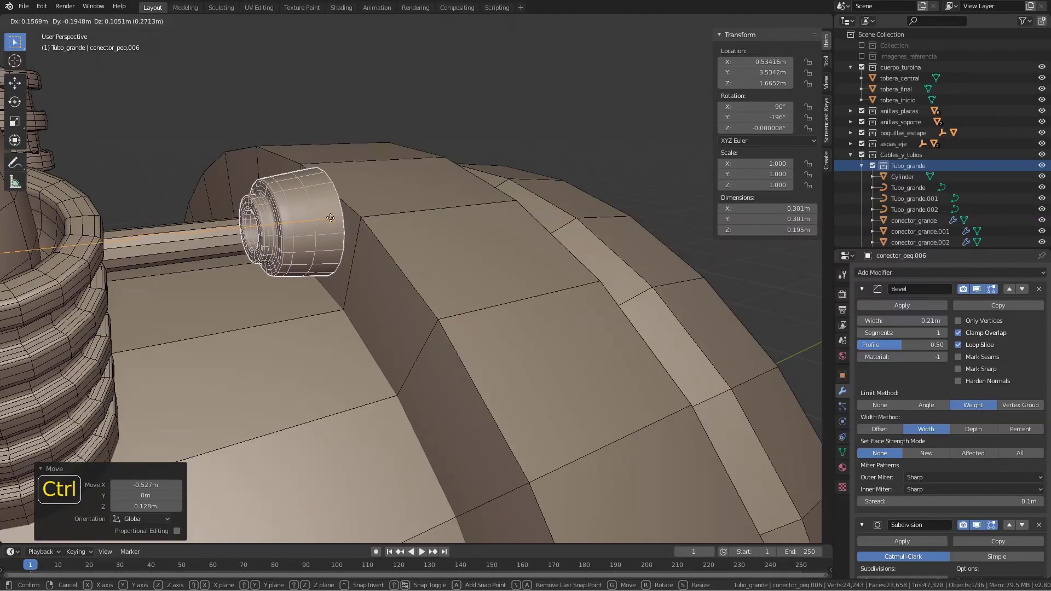
middle_click(243, 268)
key("g")
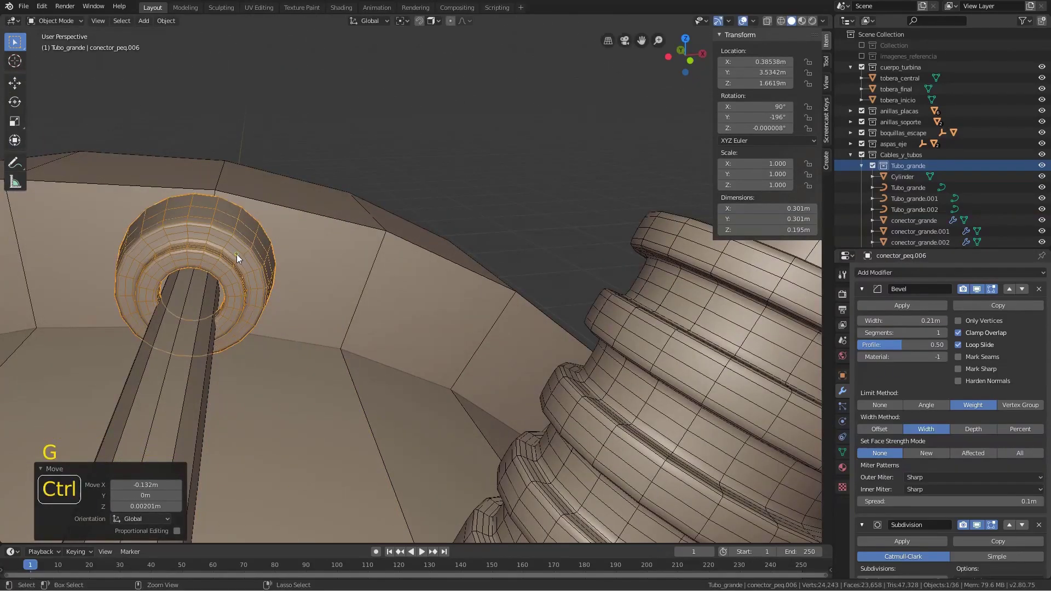
scroll("down", 3)
middle_click(261, 307)
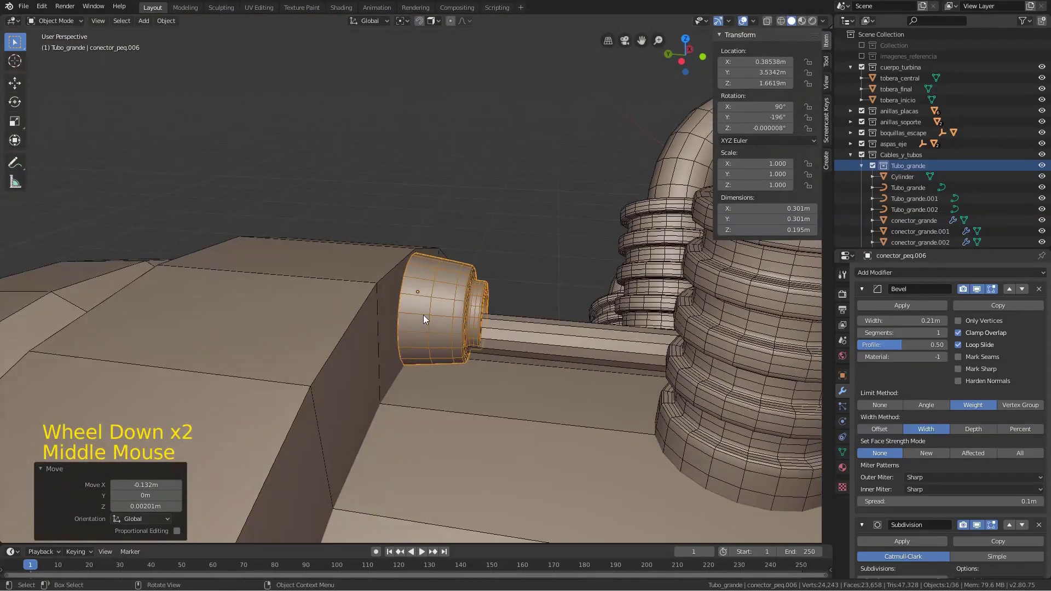
scroll("down", 3)
middle_click(441, 329)
key("g")
key("KP_Decimal")
scroll("down", 3)
middle_click(424, 305)
Edit tubo_peq.002's curve and pull its end point into the new connector
left_click(505, 335)
key("Tab")
left_click(349, 277)
key("g")
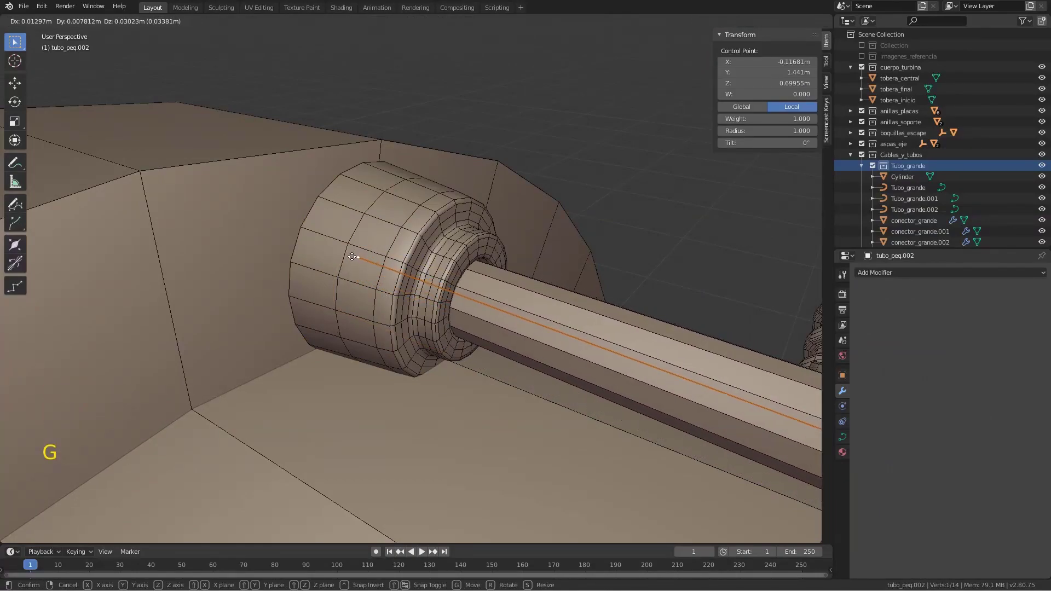
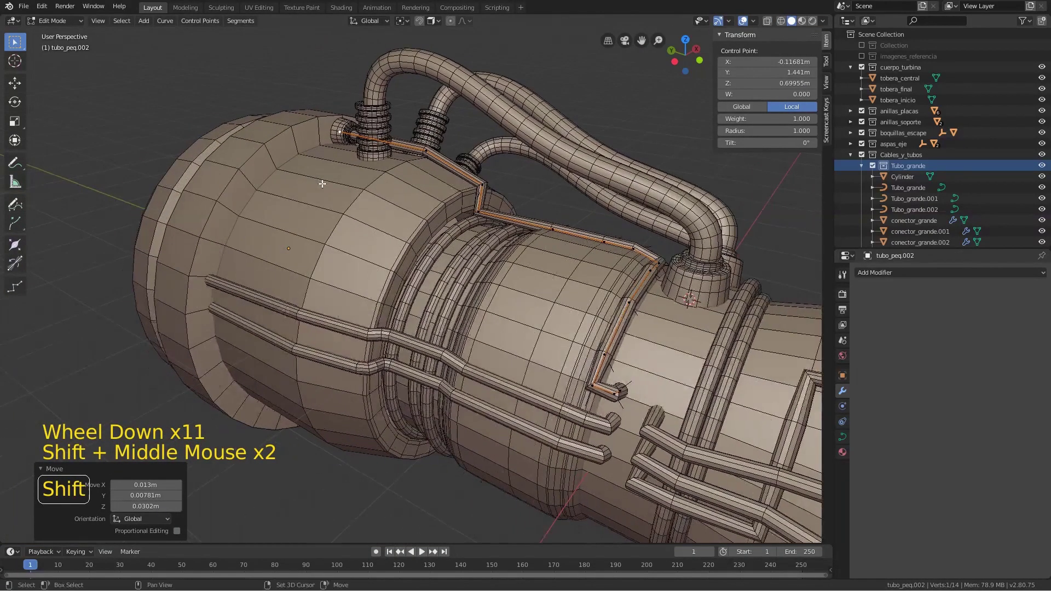
Duplicate a connector as conector_peq.007 and move it onto the front rim tube end
key("Tab")
left_click(347, 125)
key("shift+d")
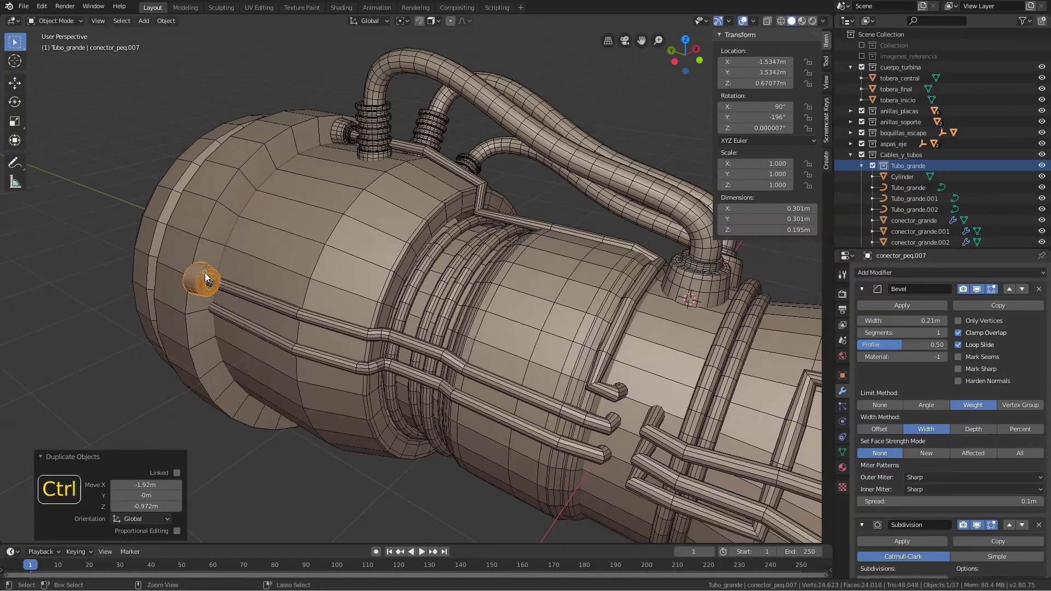
key("KP_Decimal")
scroll("down", 3)
middle_click(460, 249)
key("g")
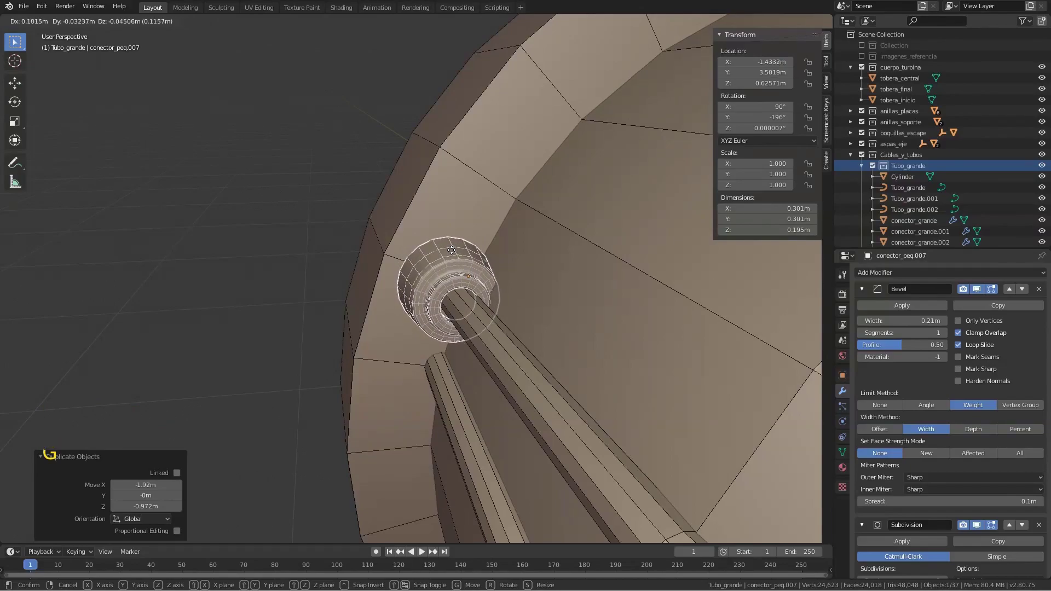
middle_click(451, 338)
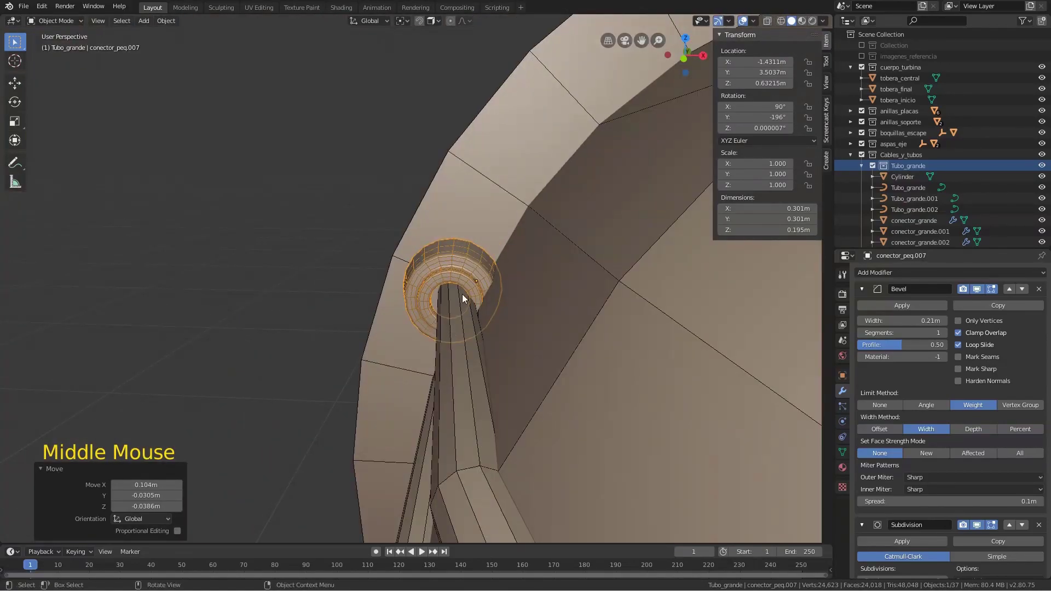
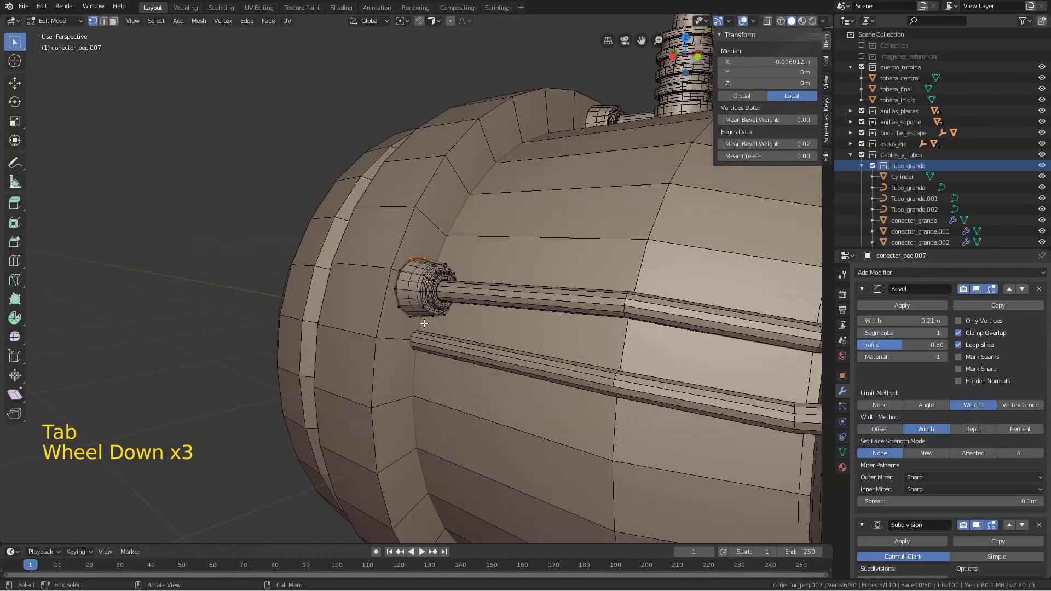
Leave Edit Mode, inspect the front section and duplicate the front connector as conector_peq.008
scroll("down", 3)
middle_click(433, 342)
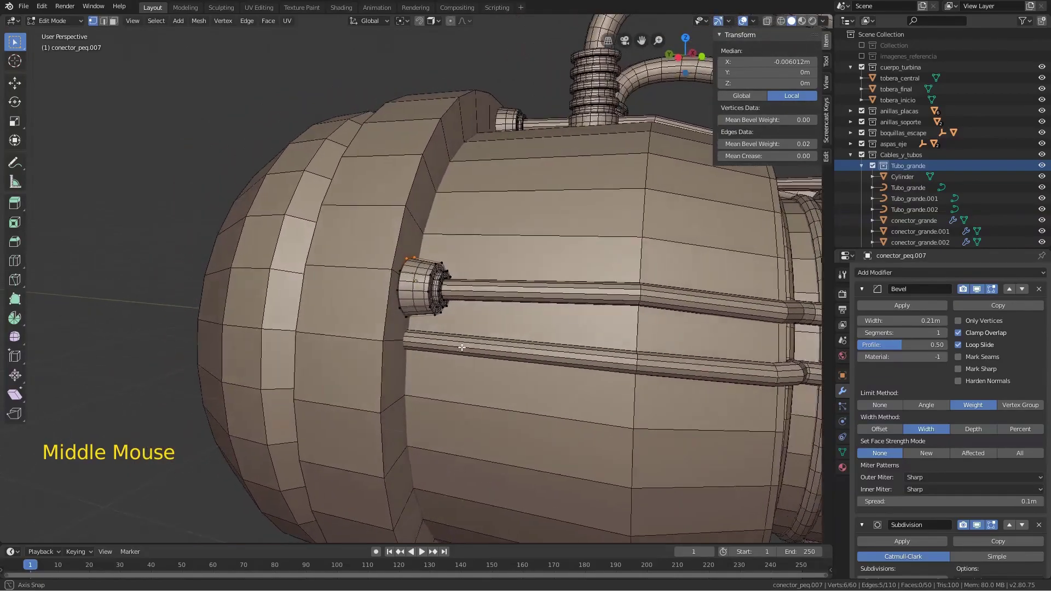
key("Tab")
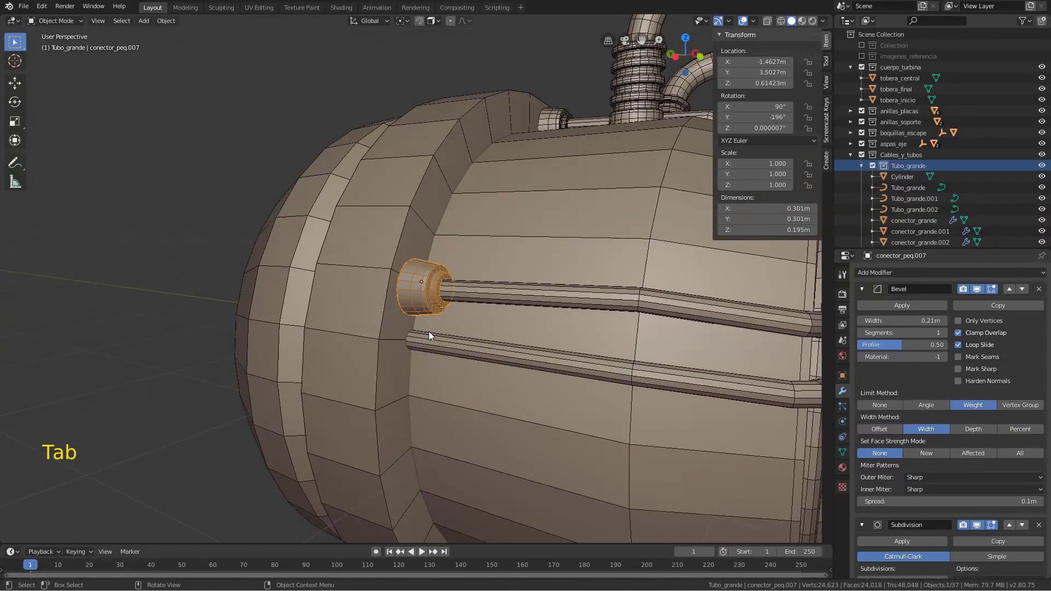
middle_click(430, 325)
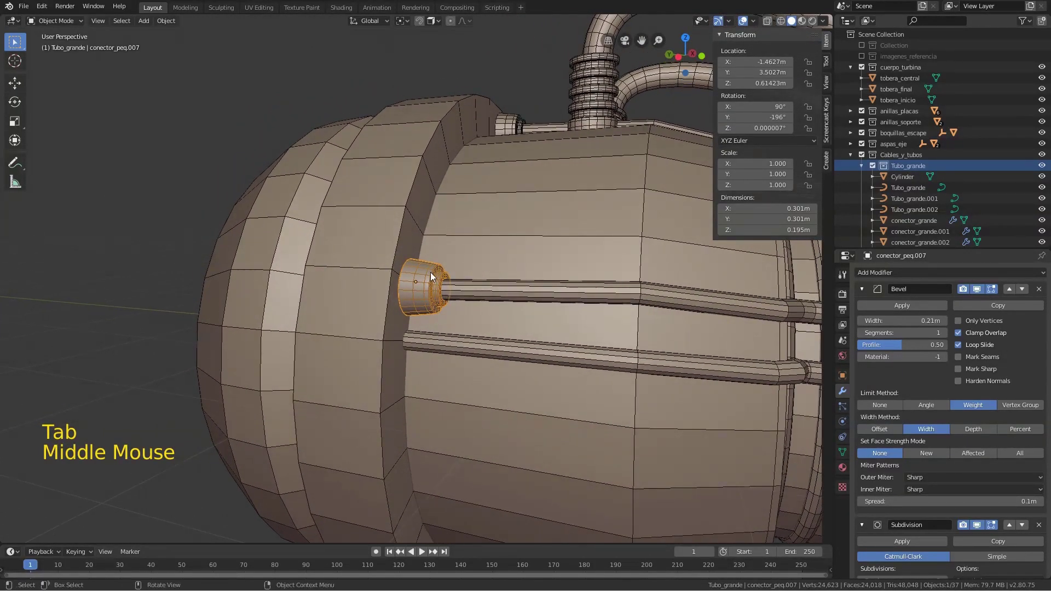
middle_click(507, 239)
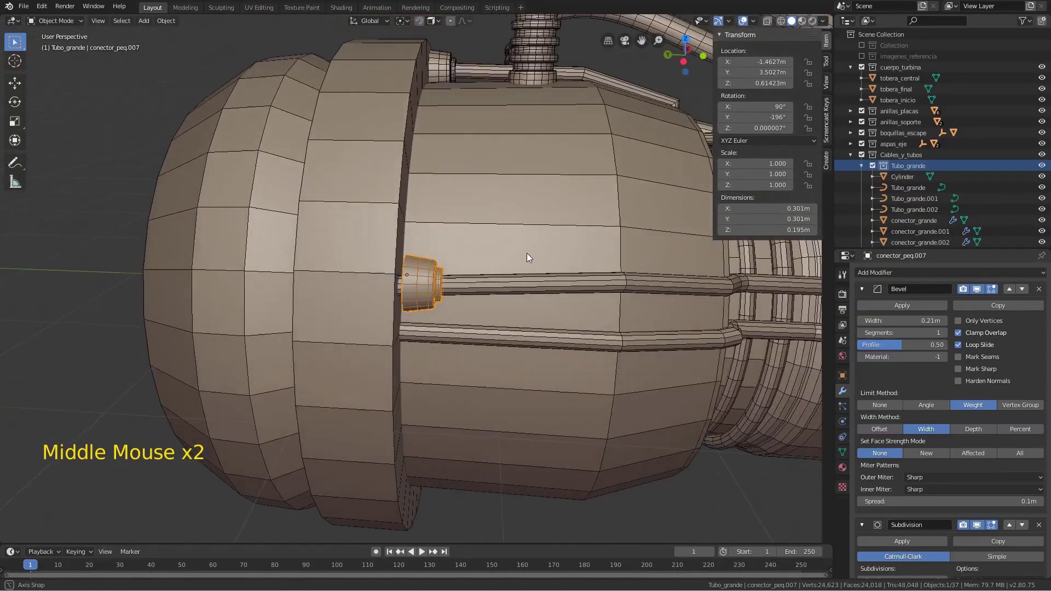
scroll("down", 3)
scroll("down", 3)
middle_click(489, 293)
key("shift+d")
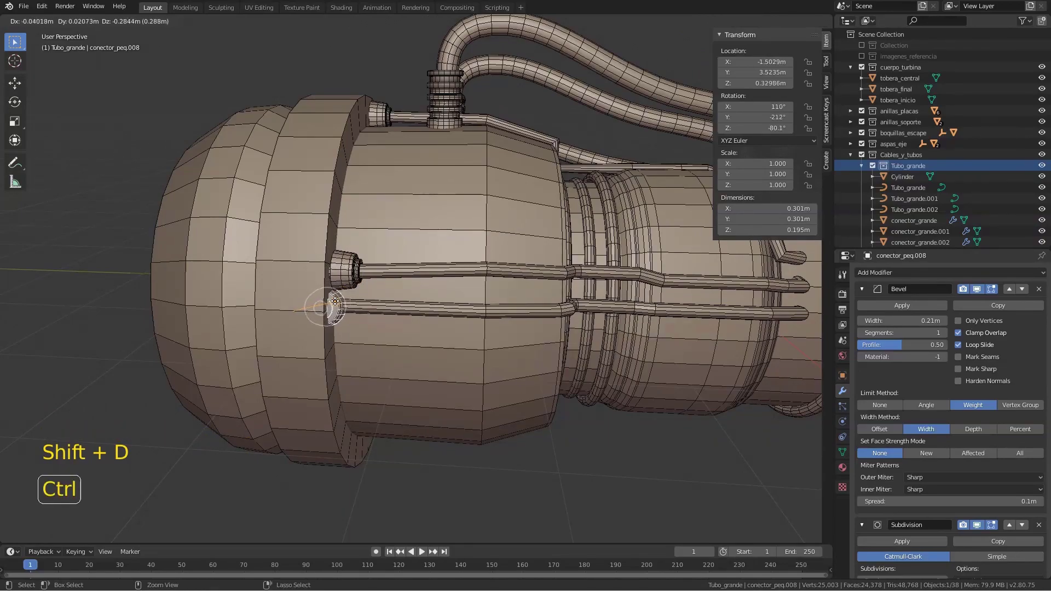
Move conector_peq.008 onto the end of the lower thin tube below the first
middle_click(430, 292)
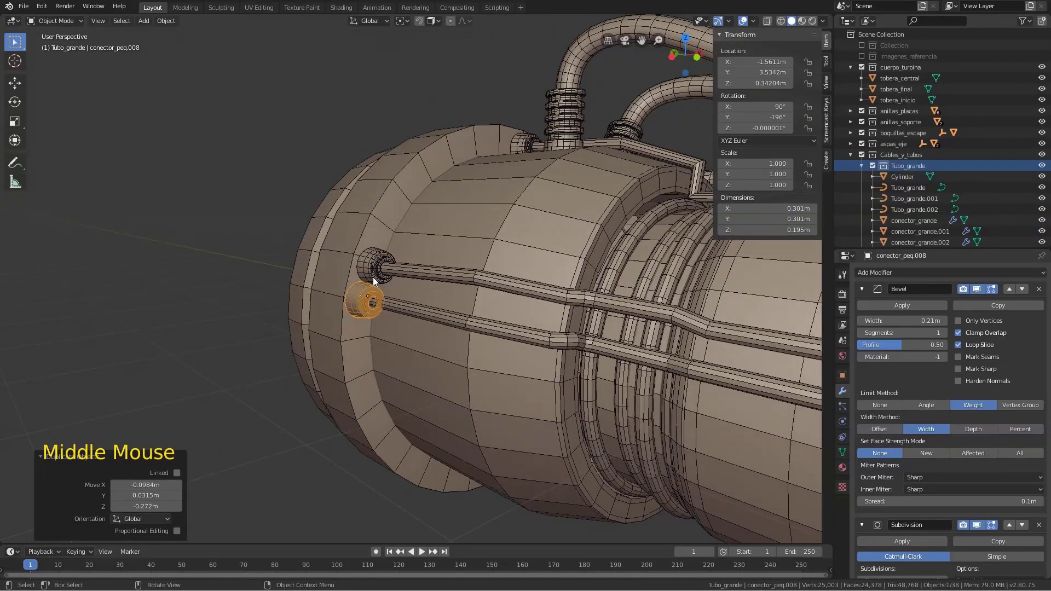
key("KP_Decimal")
scroll("down", 3)
middle_click(433, 286)
key("g")
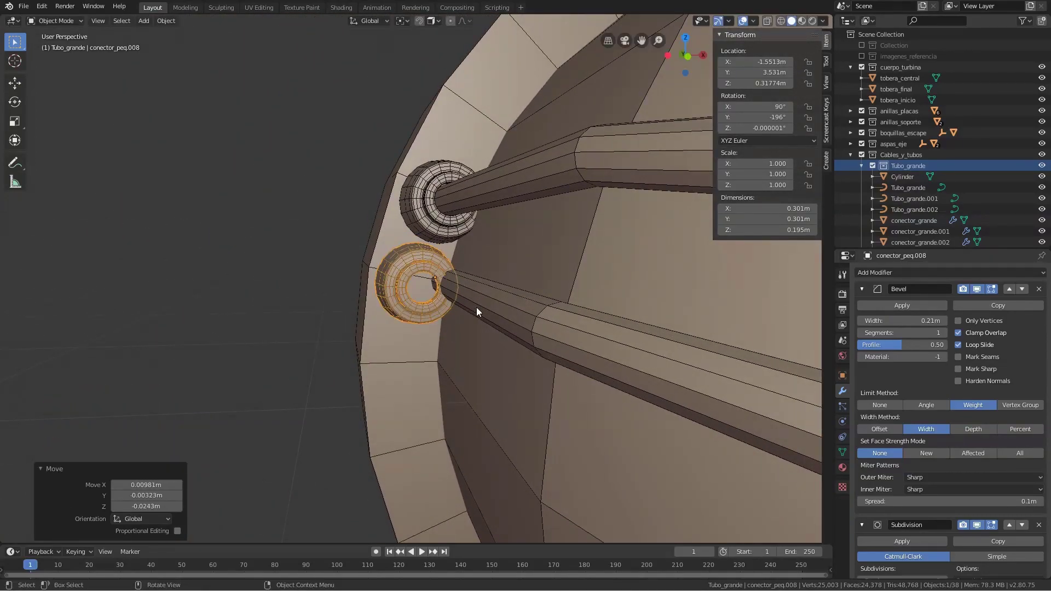
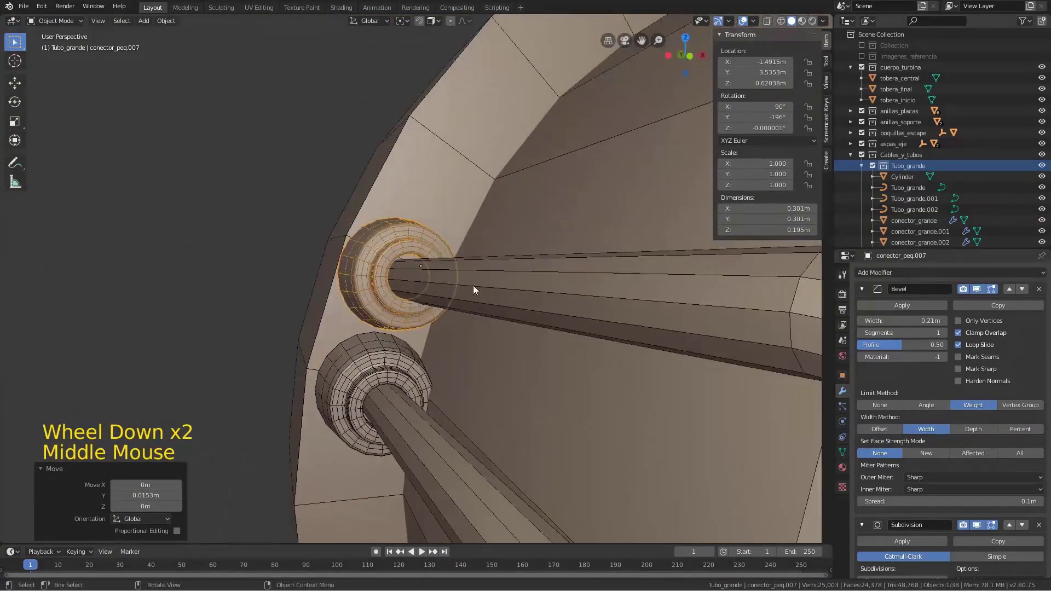
Pull tubo_peq.001's end point into the upper front connector so both front rods are capped
left_click(495, 278)
key("Tab")
left_click(373, 275)
key("g")
scroll("down", 3)
key("Tab")
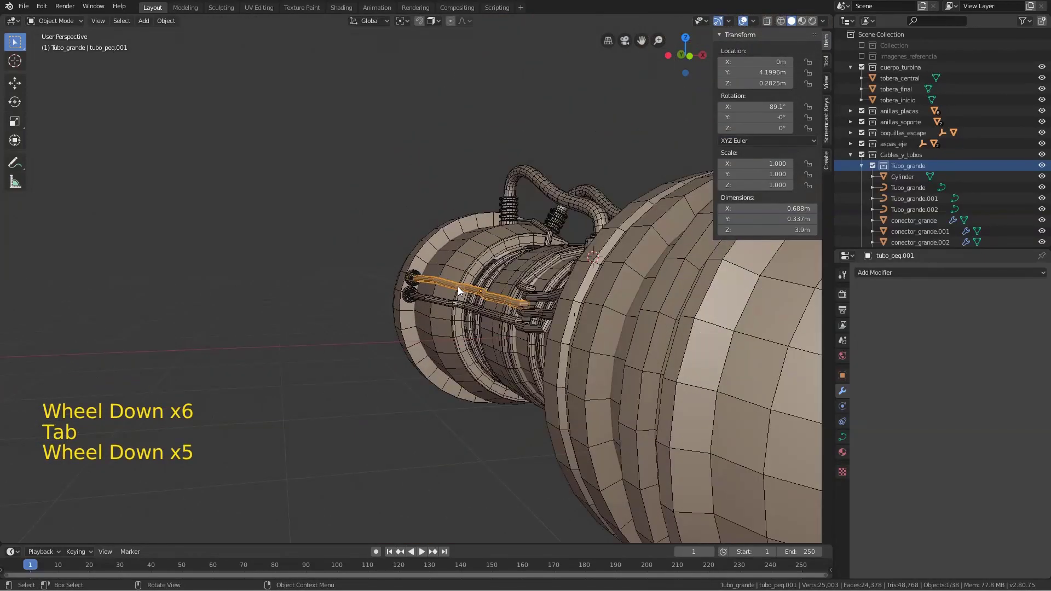
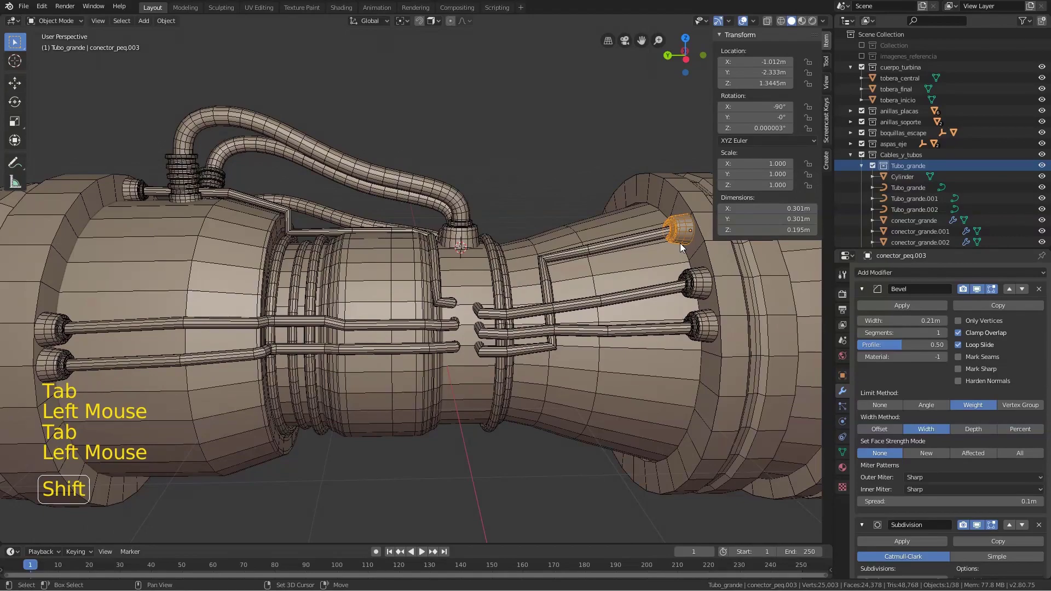
Duplicate the top connector as conector_peq.009 and place it at the mid-body tube junction
key("shift+d")
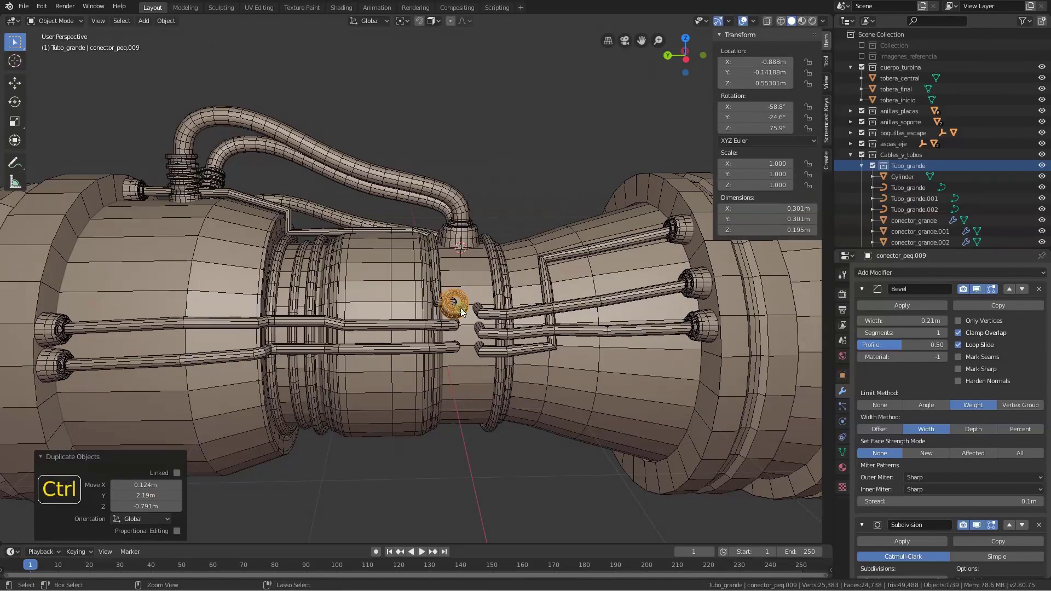
key("KP_Decimal")
scroll("down", 3)
middle_click(555, 270)
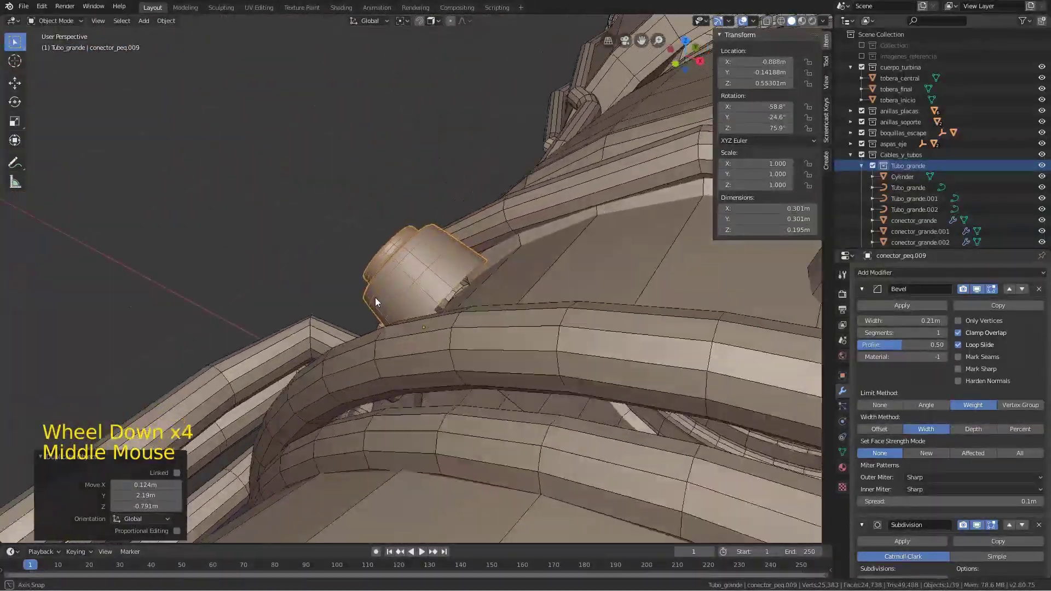
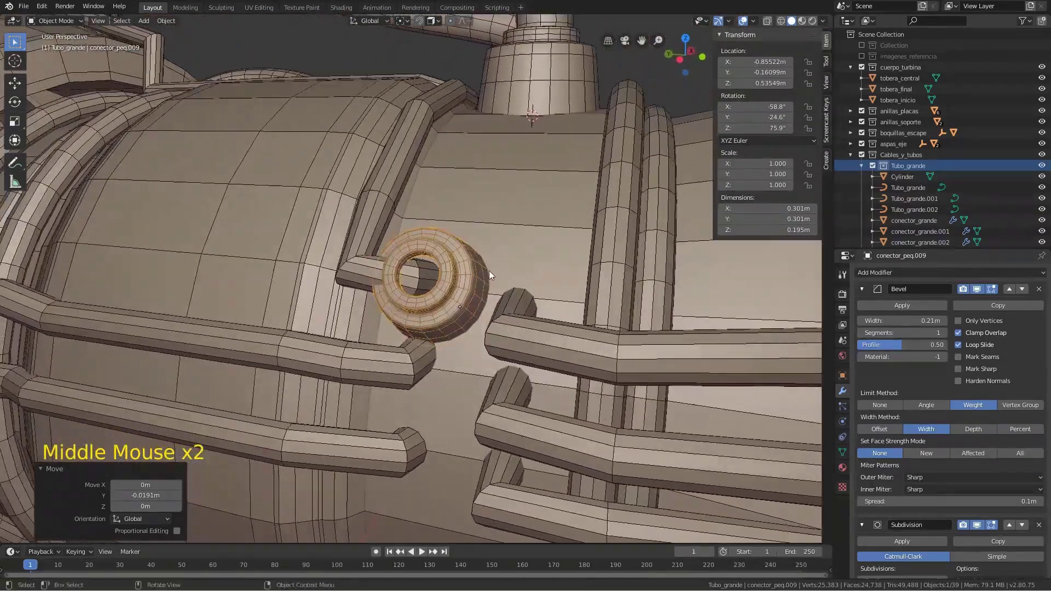
Nudge the mid-body connector ring along one axis into position
key("g")
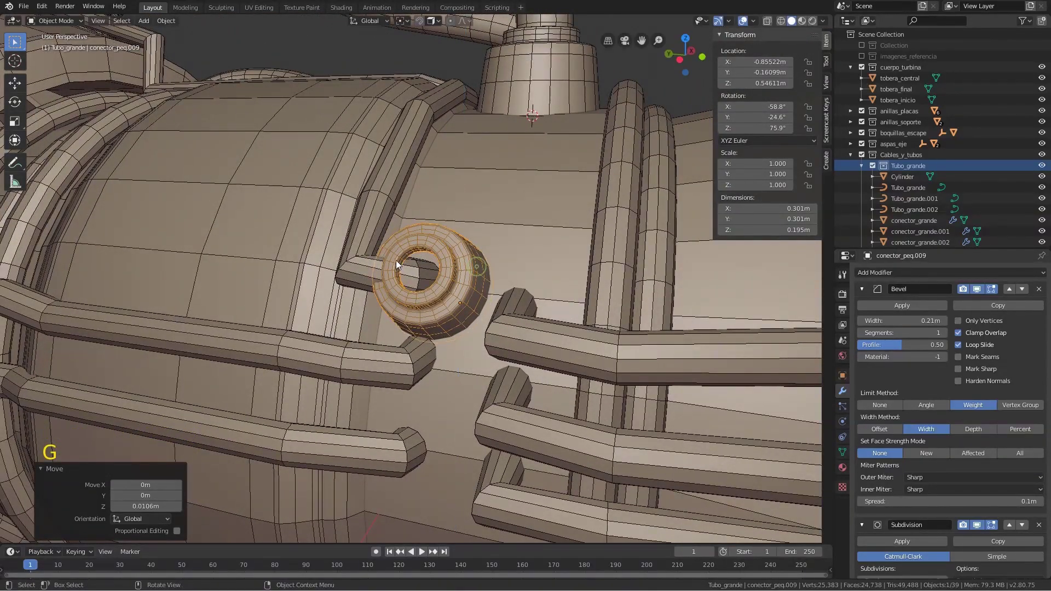
key("Tab")
left_click(364, 267)
key("Tab")
Move tubo_peq.002's end control points so the tube ends inside the connector ring
left_click(368, 273)
middle_click(436, 273)
key("Tab")
middle_click(437, 291)
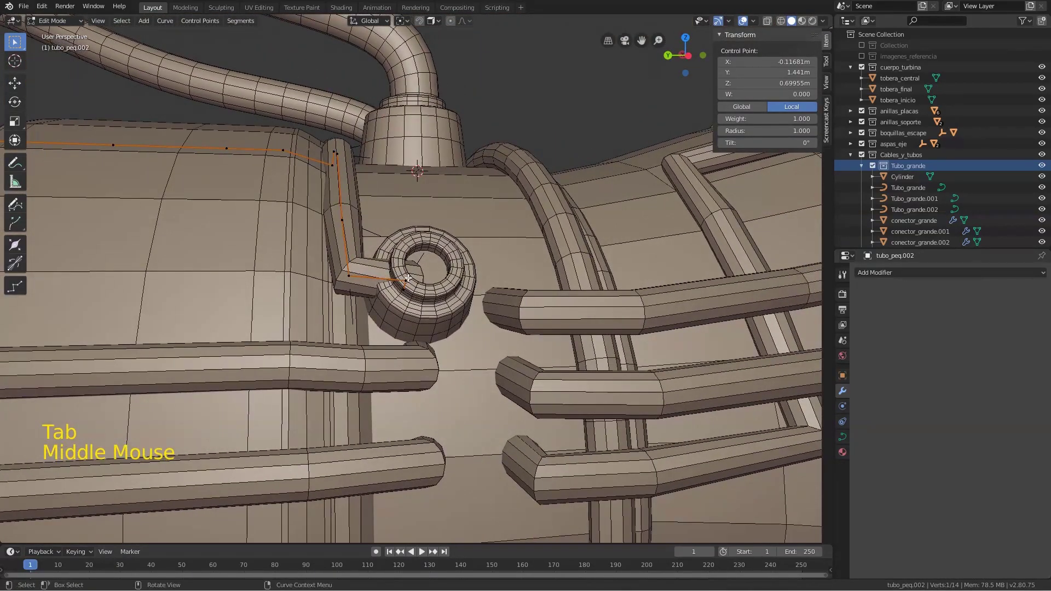
left_click(404, 275)
left_click(351, 271)
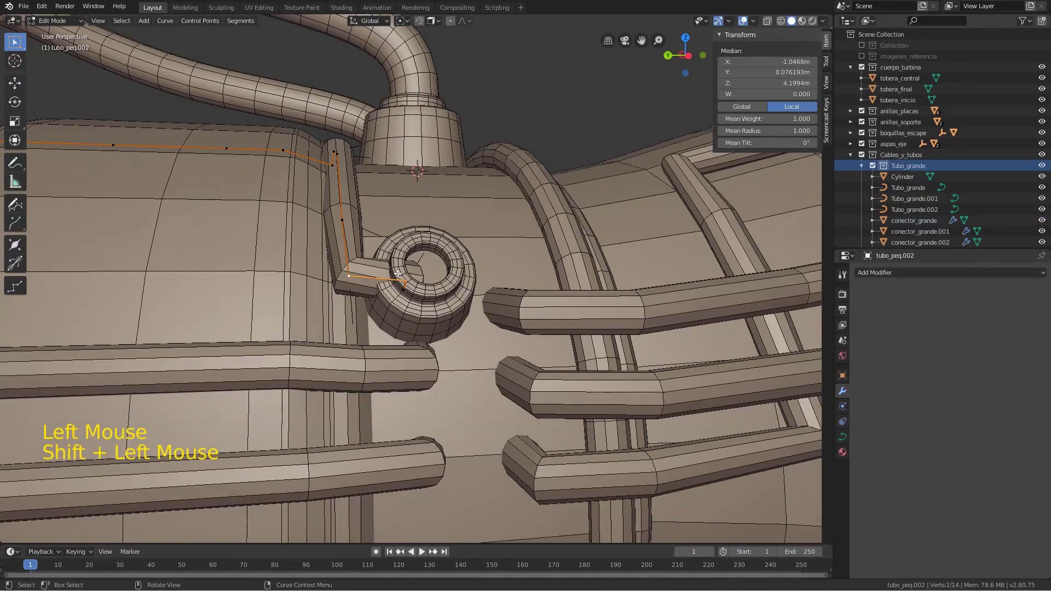
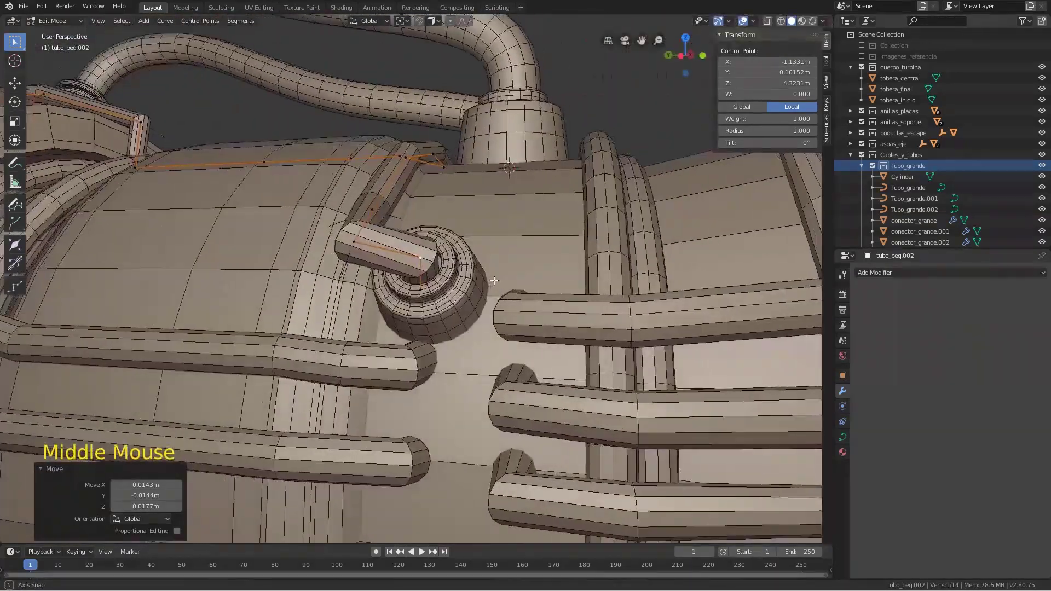
key("Tab")
Duplicate the connector ring as conector_peq.010 toward the rod end just below
scroll("down", 3)
middle_click(403, 320)
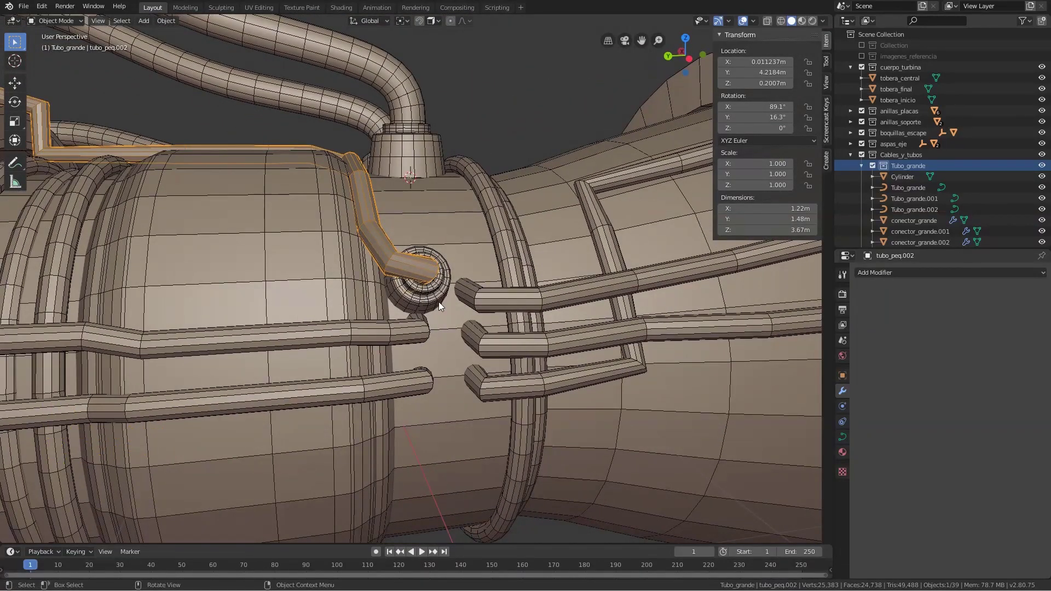
left_click(439, 302)
key("shift+d")
middle_click(447, 336)
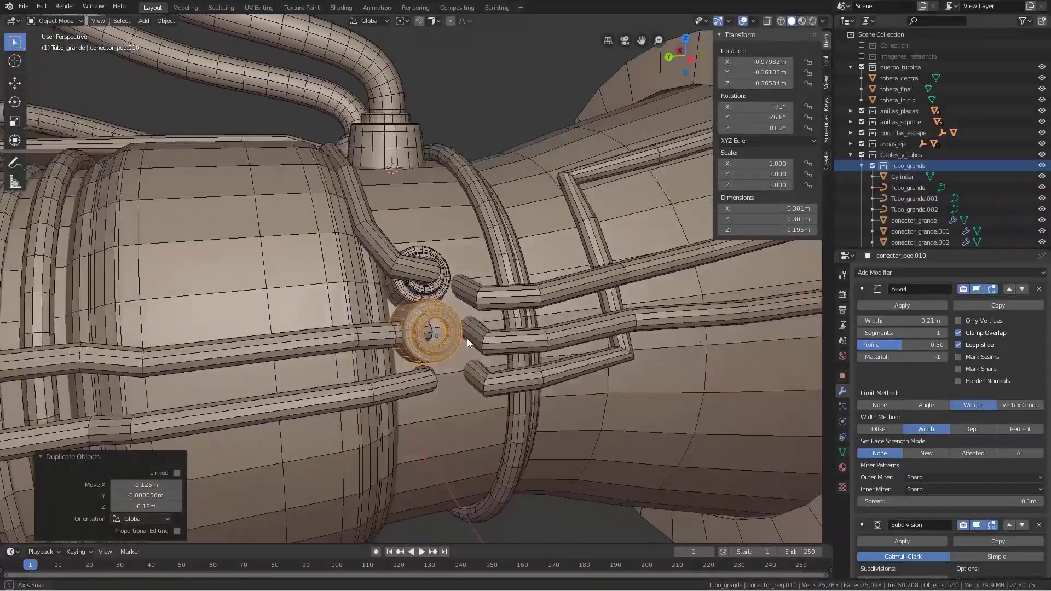
Place the third connector conector_peq.011 below and view the stack from Left Orthographic
key("KP_Decimal")
scroll("down", 3)
middle_click(461, 338)
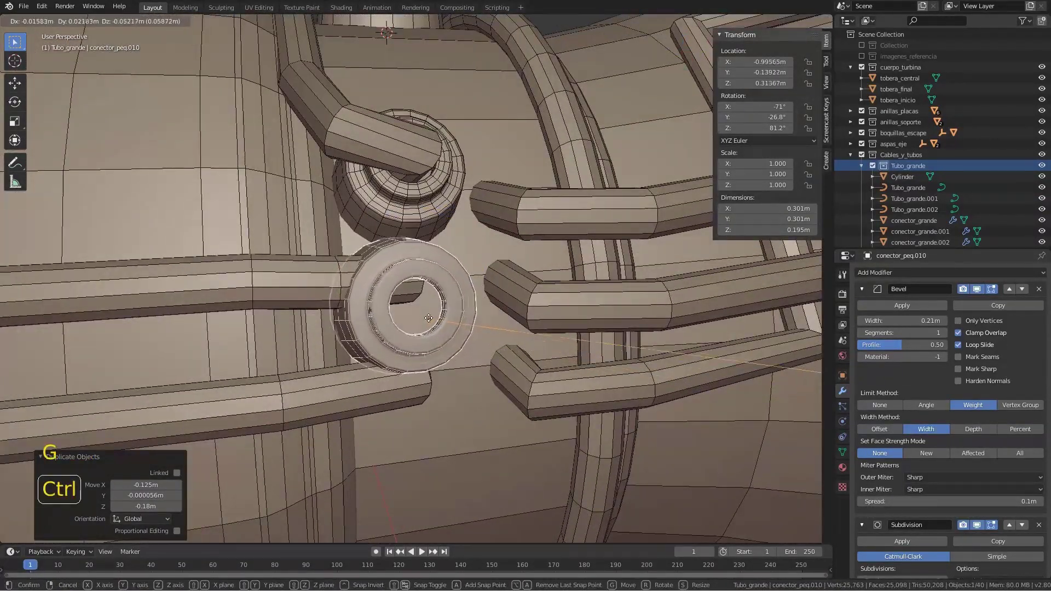
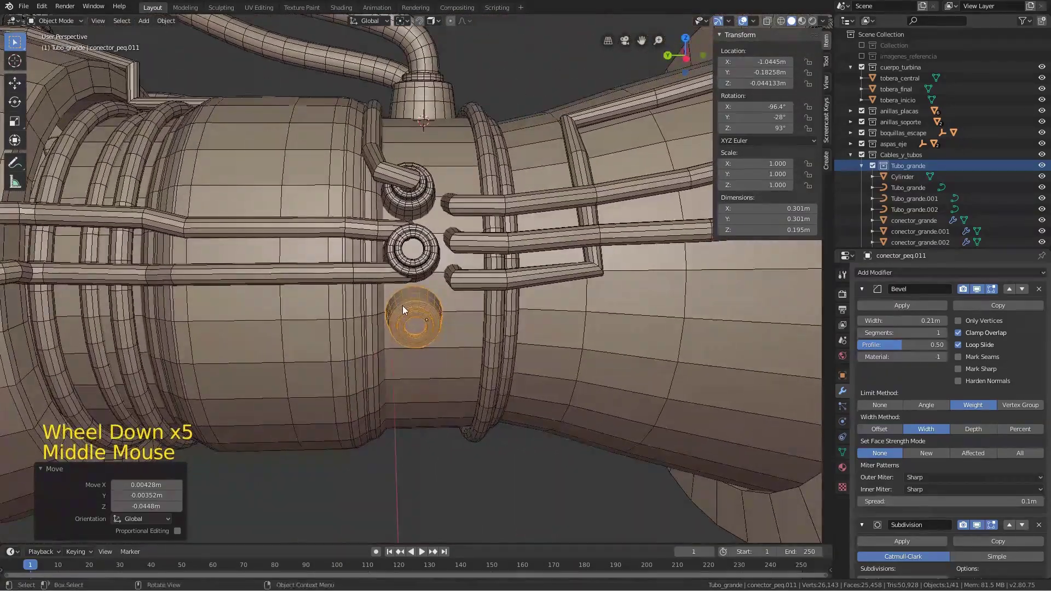
key("KP_3")
key("KP_3")
key("KP_Decimal")
scroll("up", 3)
scroll("down", 3)
Slide the middle and top connectors along Y into a neat vertical column
left_click(426, 203)
key("g")
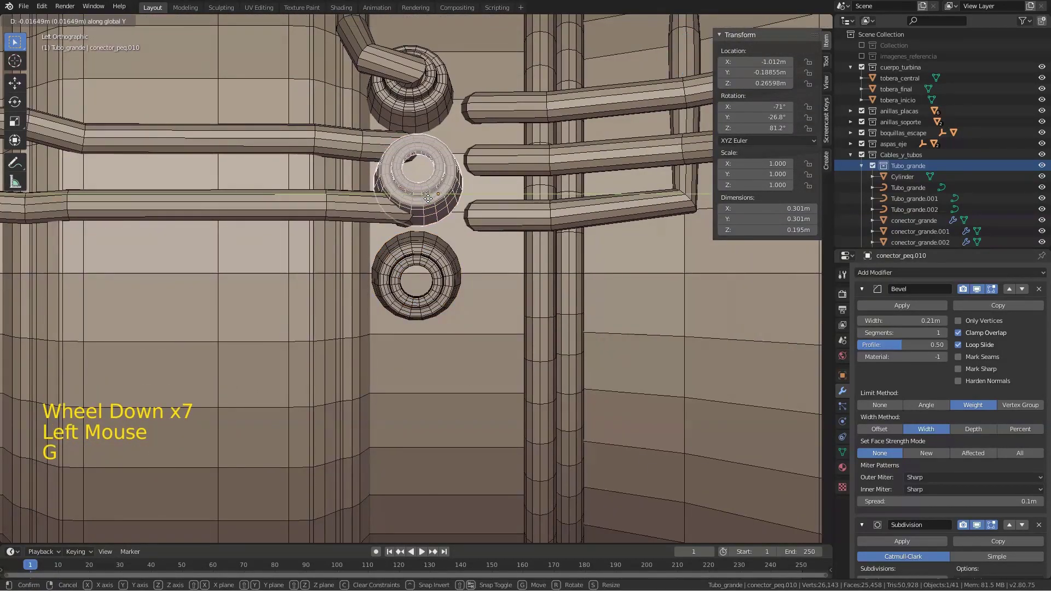
left_click(439, 111)
key("g")
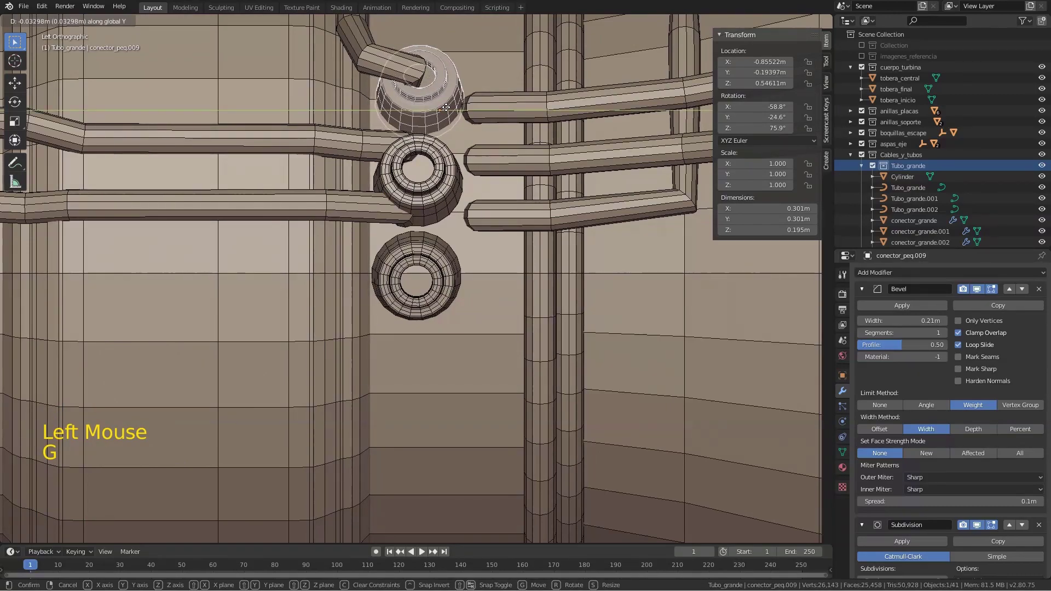
left_click(357, 144)
key("Tab")
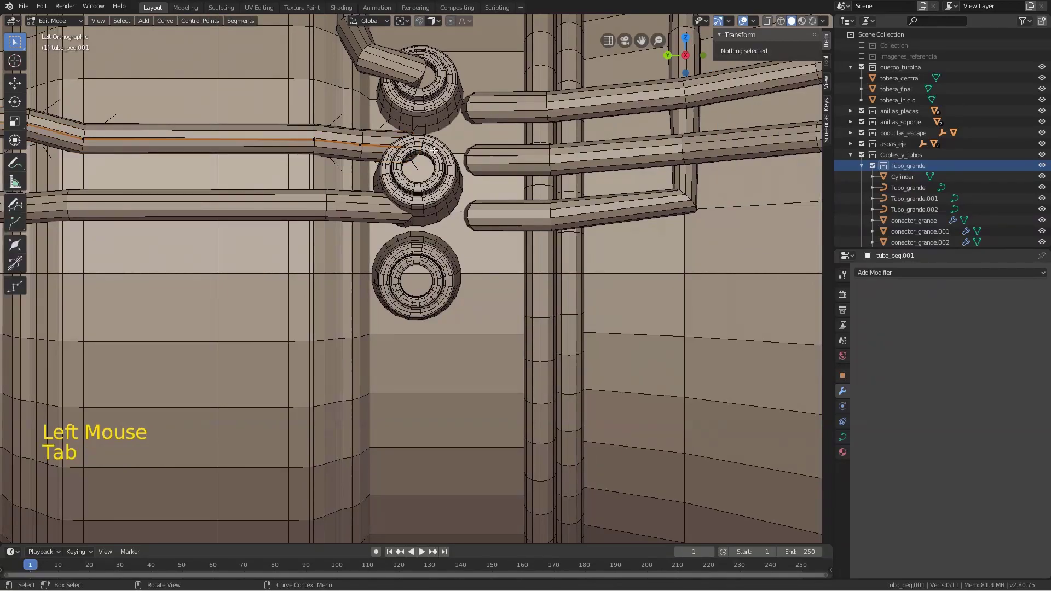
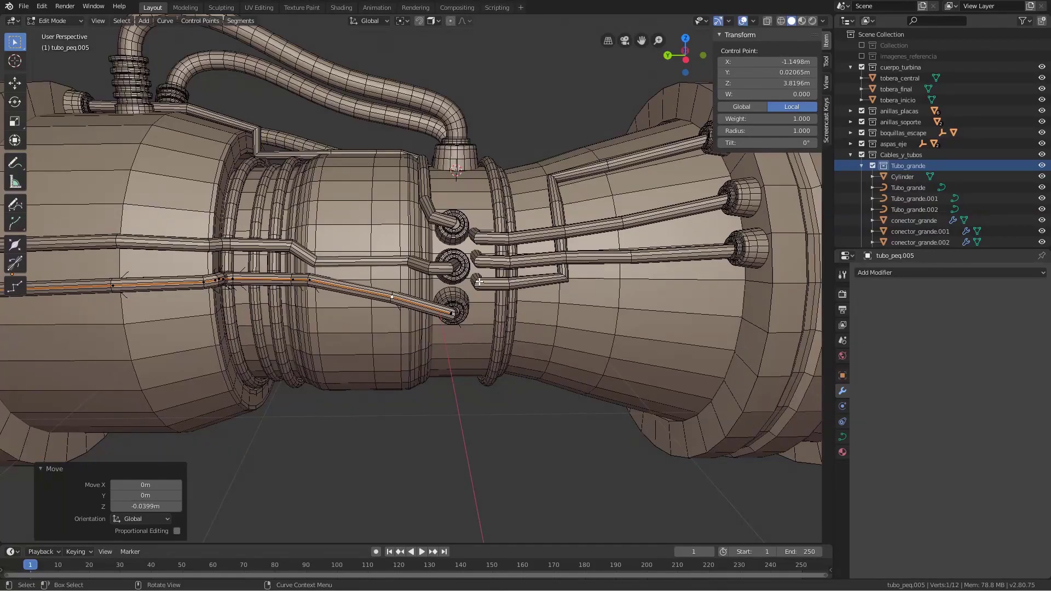
Finish reshaping the thin tubes into the middle and bottom connectors and inspect the result
key("Tab")
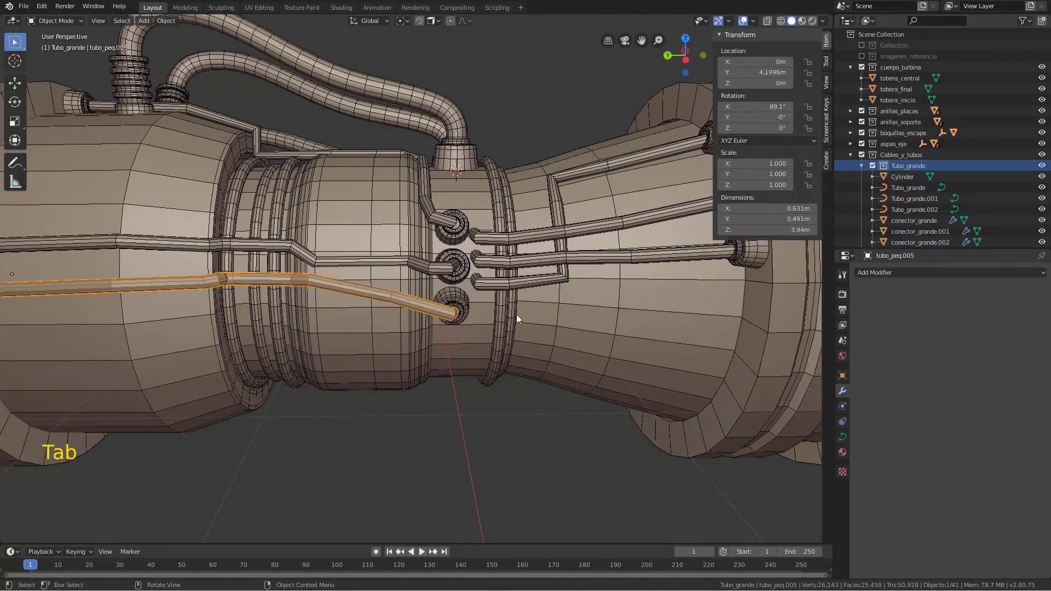
middle_click(532, 309)
middle_click(477, 295)
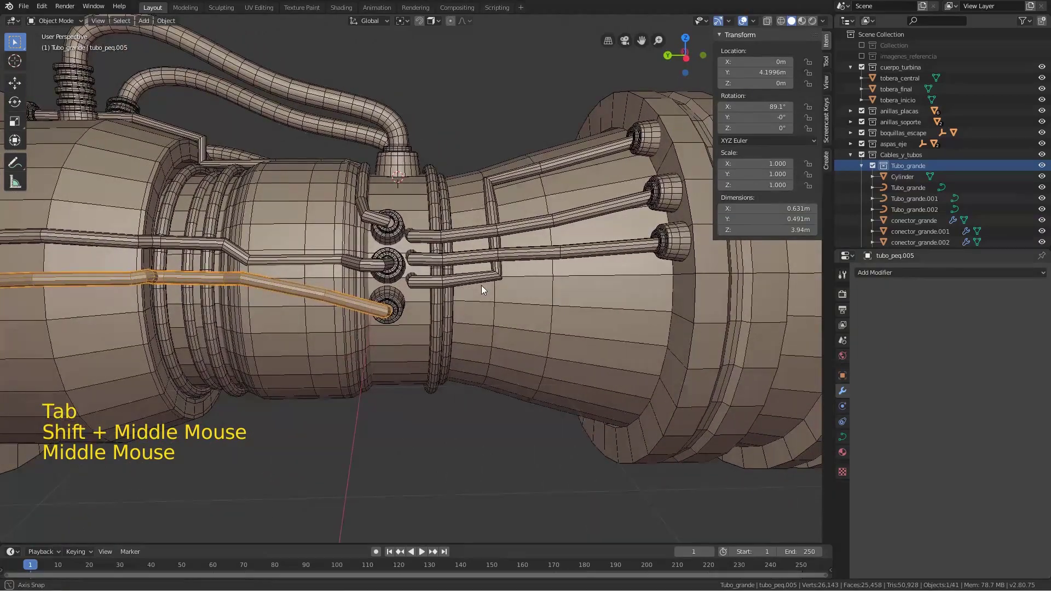
scroll("up", 3)
scroll("up", 3)
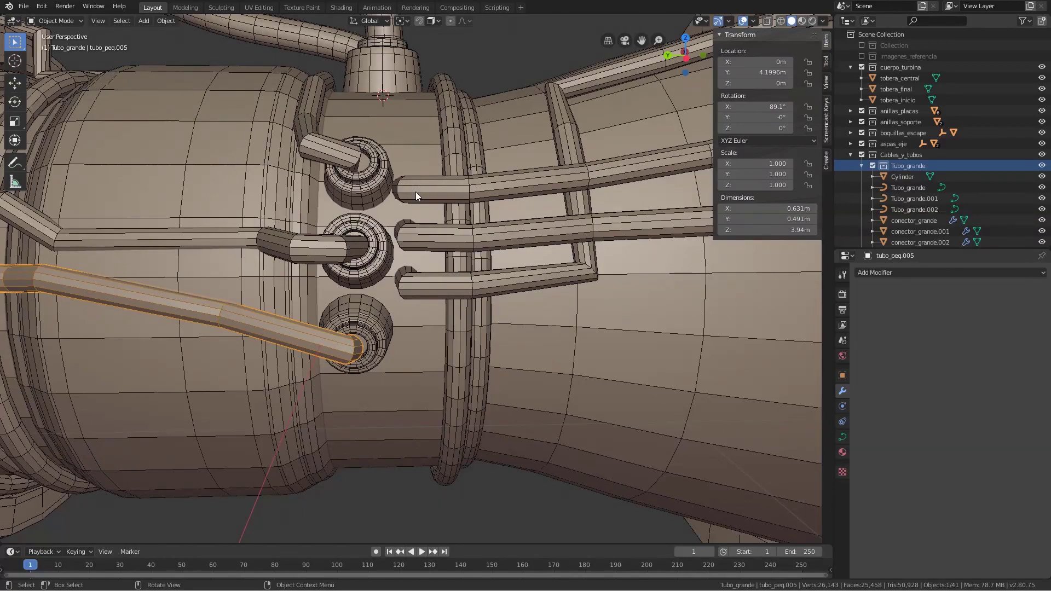
Select the stacked mid-body connectors ready for copying
key("Tab")
key("Tab")
left_click(370, 194)
left_click(381, 262)
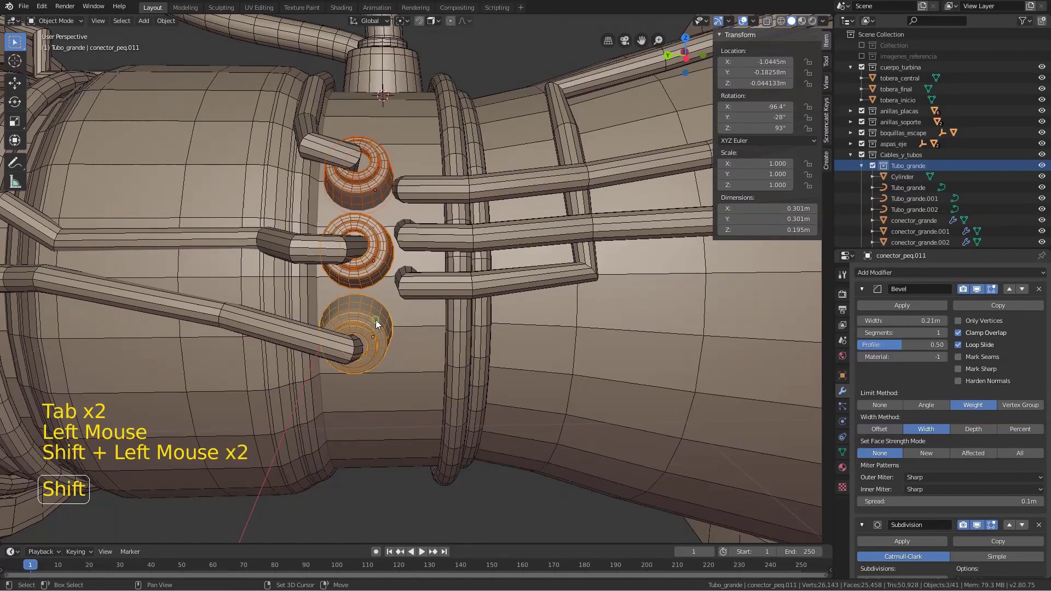
Duplicate the three-connector column beside the original up to conector_peq.014 and adjust spacing along Y
key("shift+d")
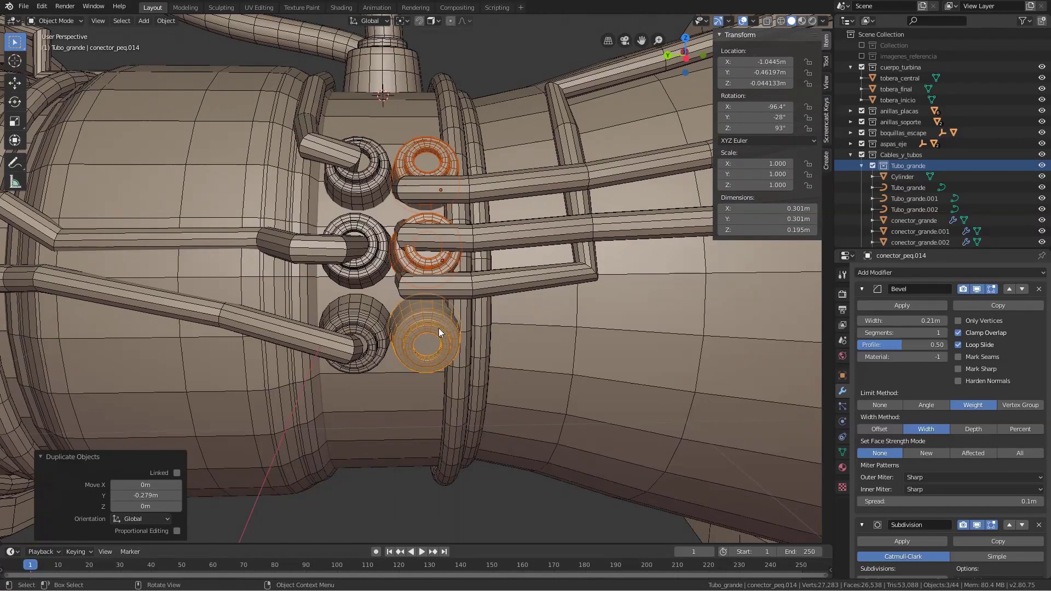
left_click(371, 199)
left_click(378, 257)
key("g")
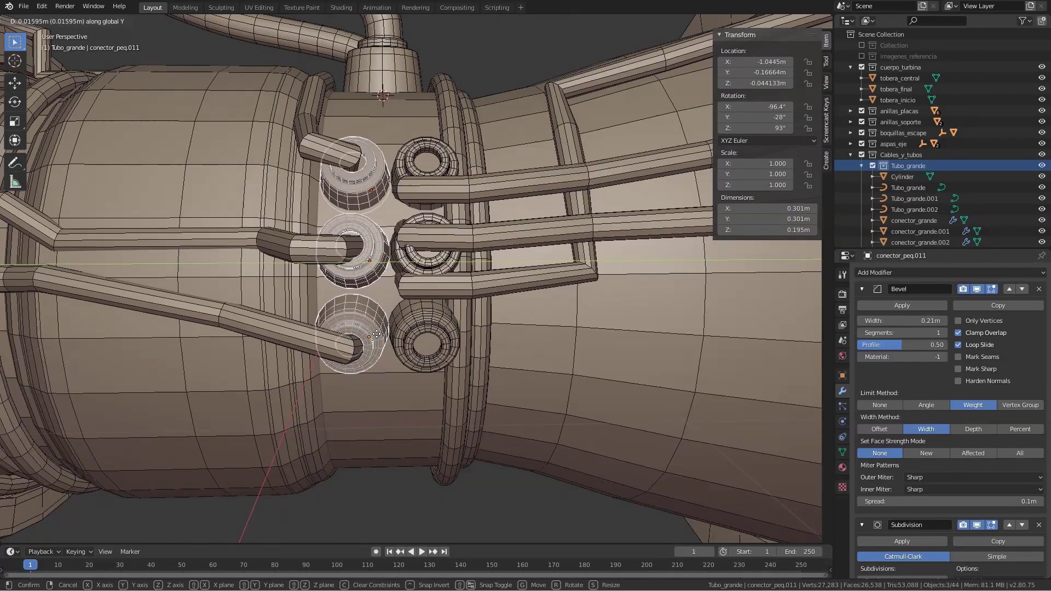
middle_click(461, 390)
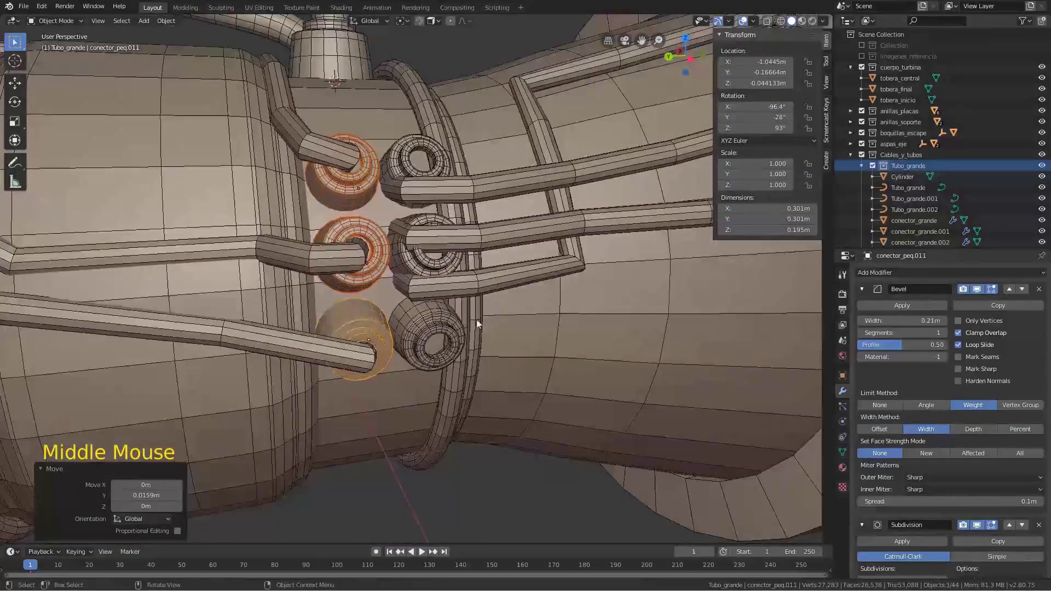
left_click(442, 198)
key("Tab")
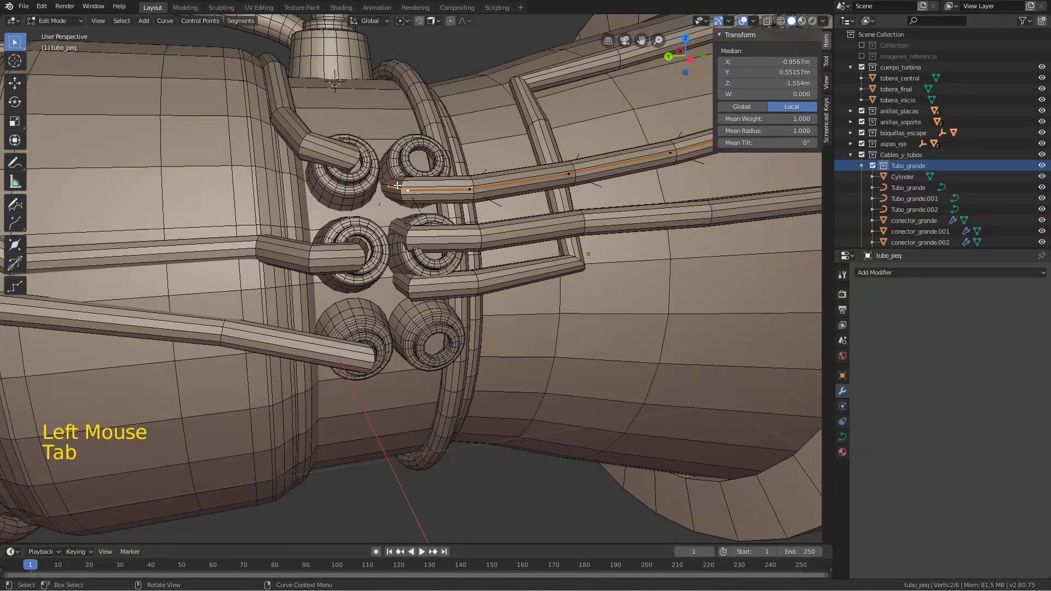
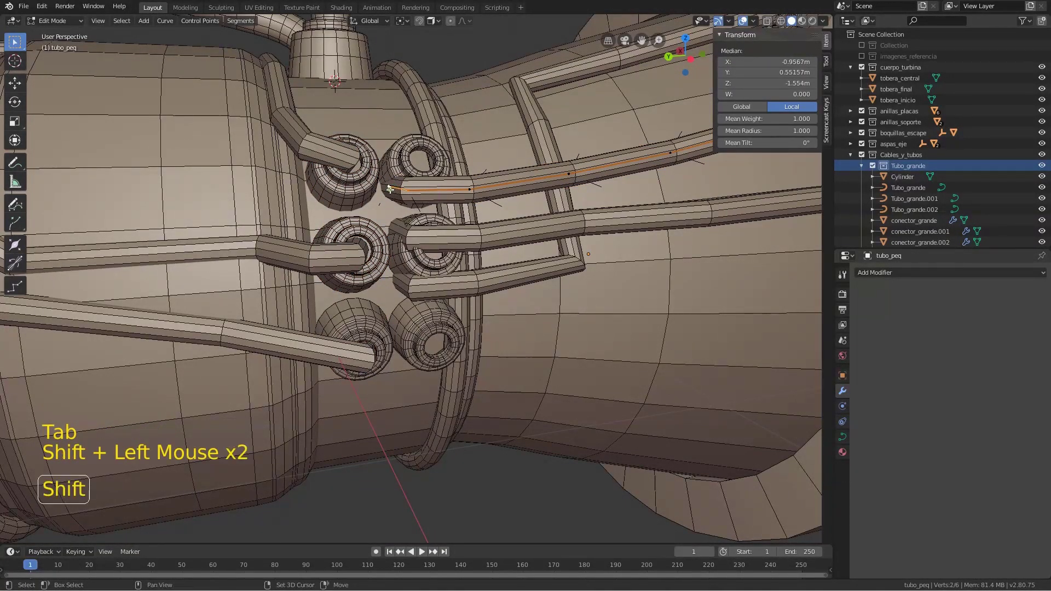
Move the end points of tubo_peq.001 into the new connector rings and return to Object Mode
key("g")
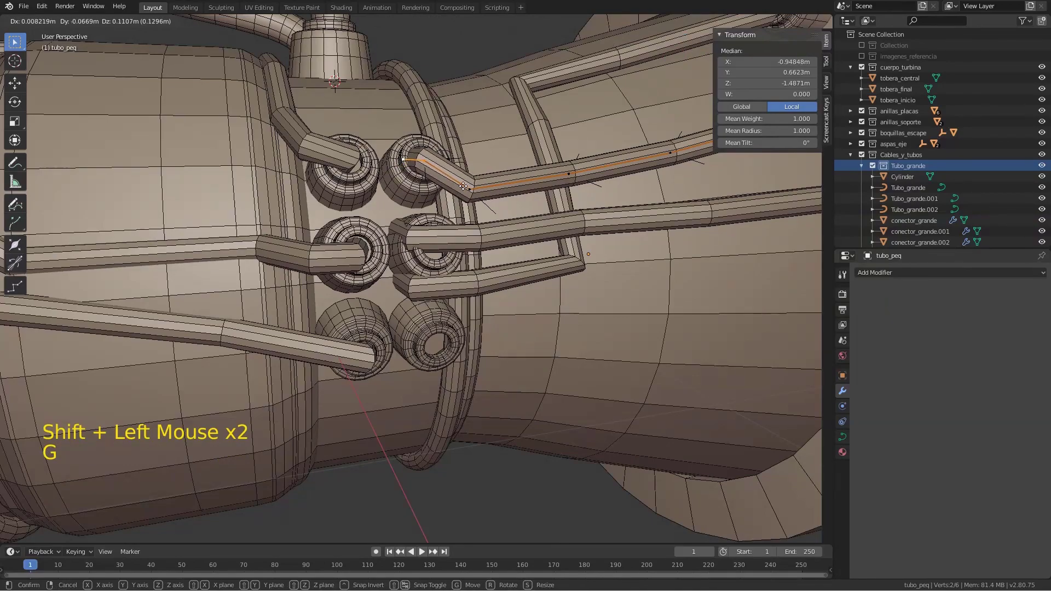
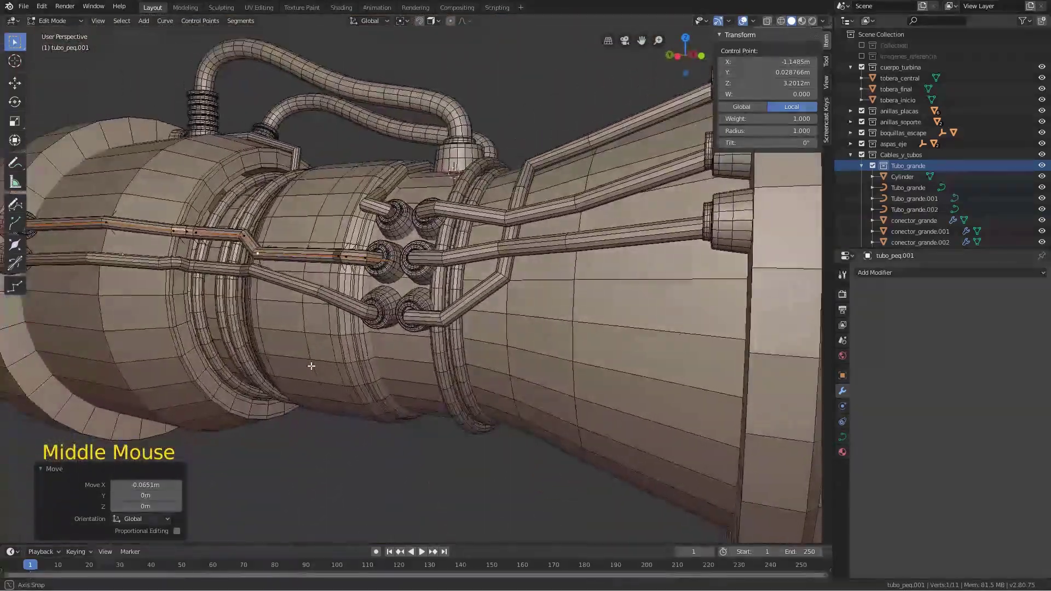
key("Tab")
scroll("down", 3)
middle_click(386, 313)
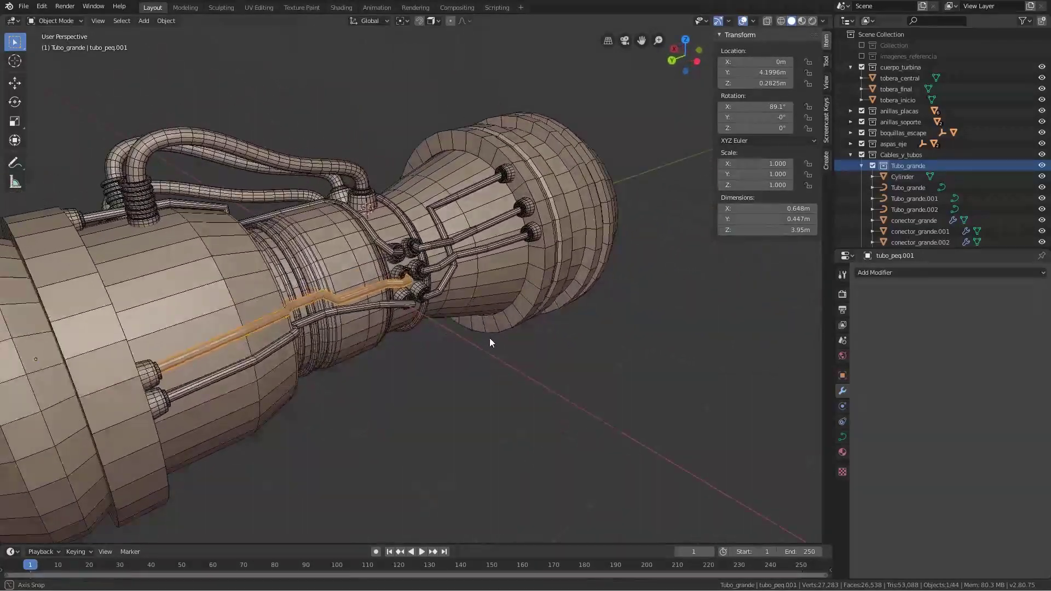
middle_click(461, 313)
middle_click(421, 315)
middle_click(457, 334)
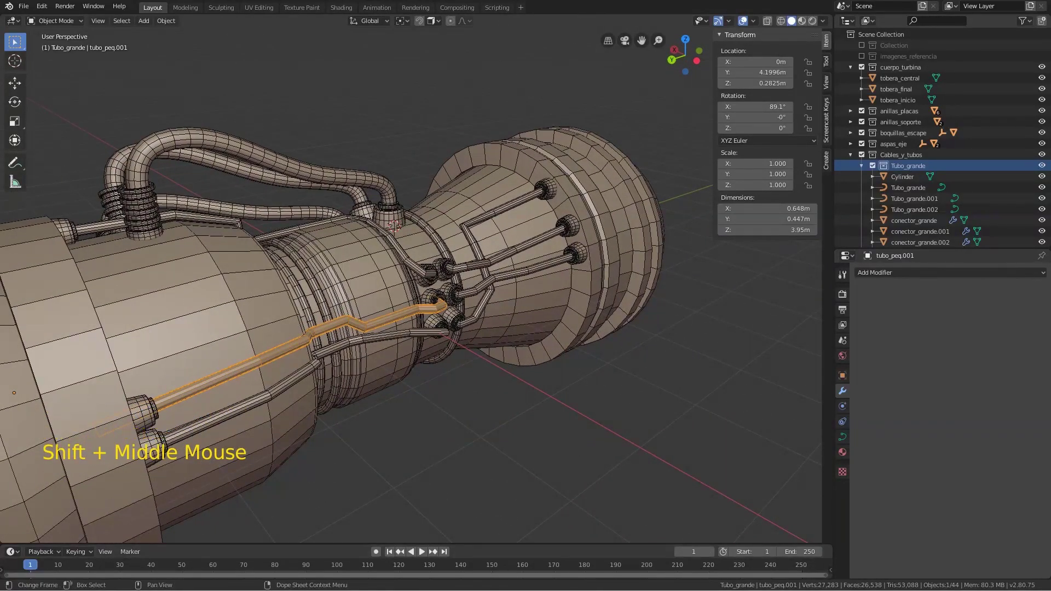
middle_click(494, 404)
middle_click(542, 370)
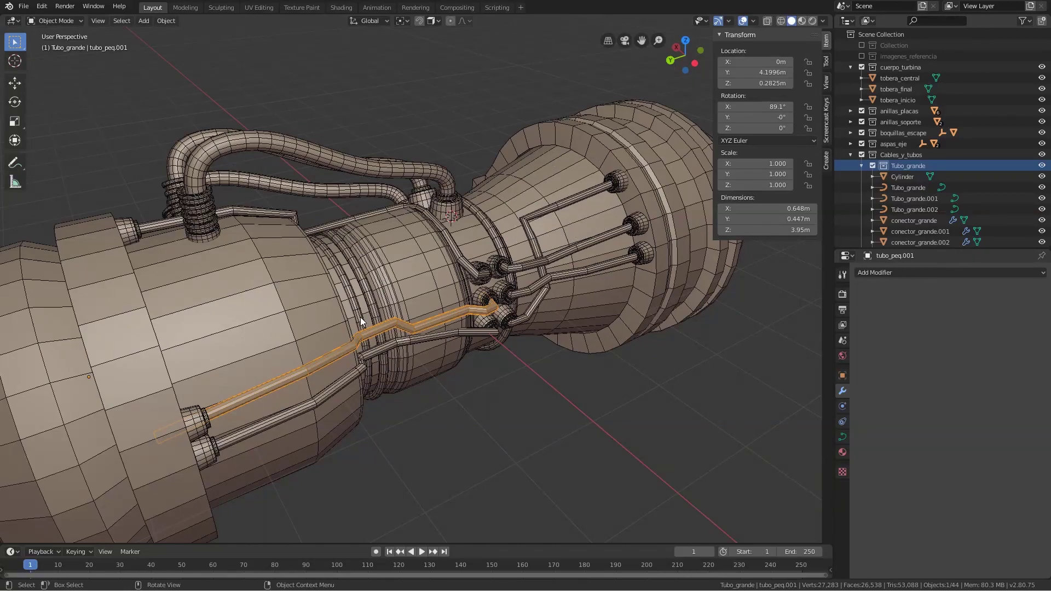
scroll("down", 3)
middle_click(452, 314)
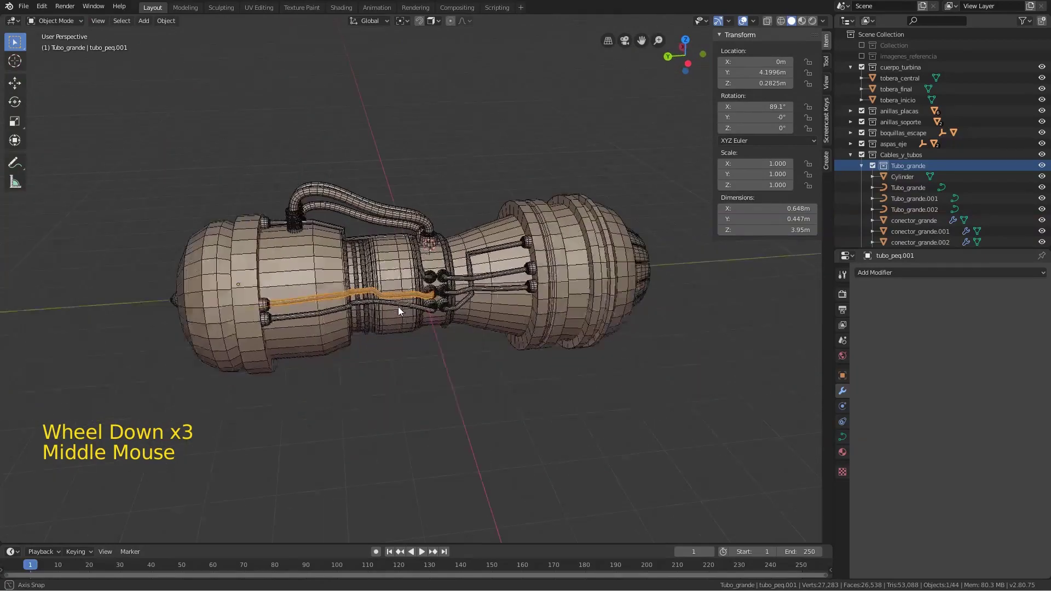